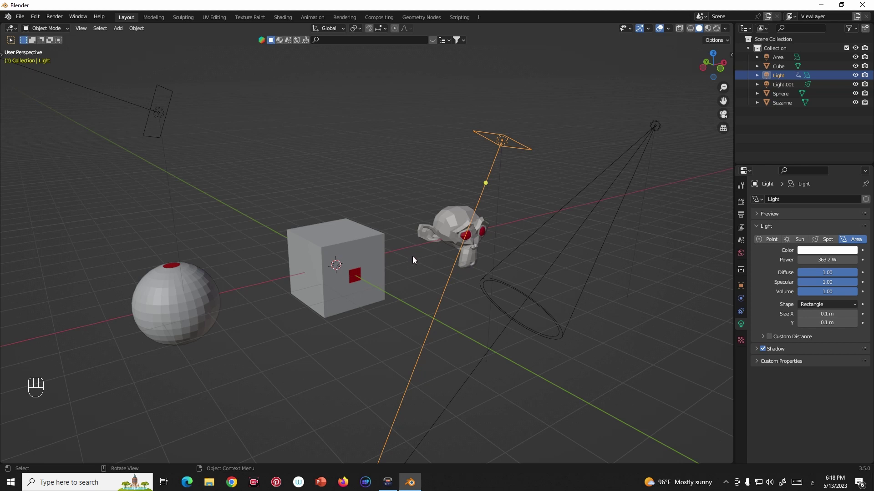
Rotate the area light Light toward the cube in three R rotations and confirm.
middle_click(425, 259)
key(r)
drag(377, 267, 362, 280)
key(r)
drag(431, 279, 465, 283)
key(r)
drag(421, 235, 370, 250)
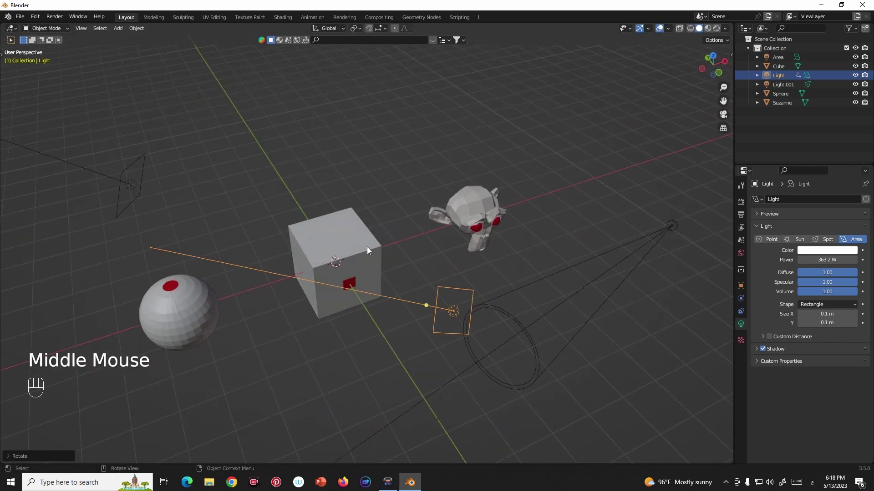
click(593, 263)
Fine-tune Light's orientation with Shift+T and select the spotlight Light.001.
middle_click(584, 291)
scroll(down, 3)
middle_click(540, 273)
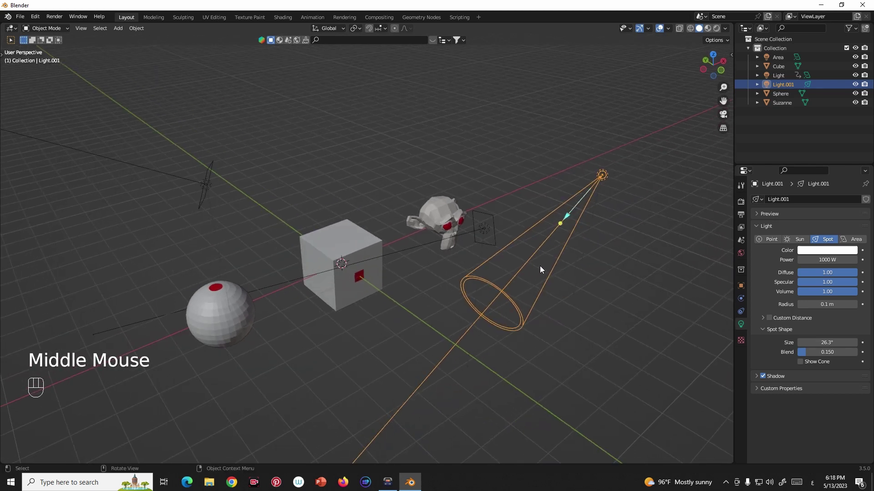
click(477, 237)
drag(470, 264, 485, 262)
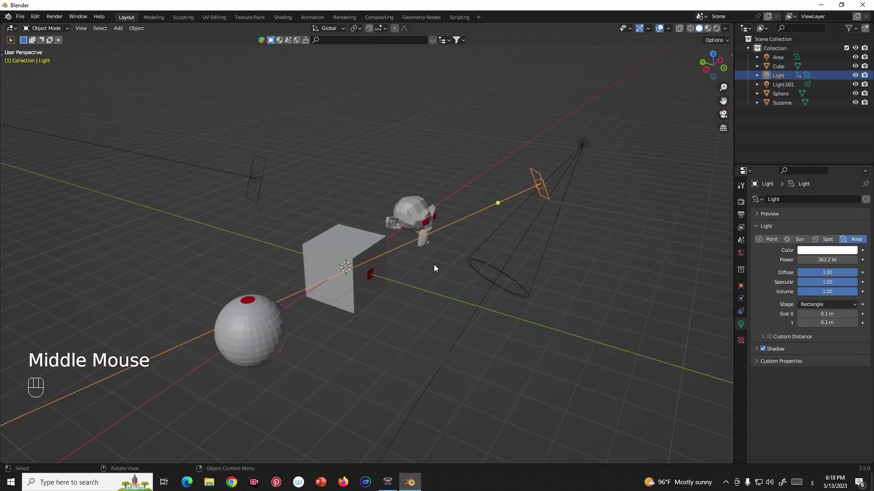
key(shift+t)
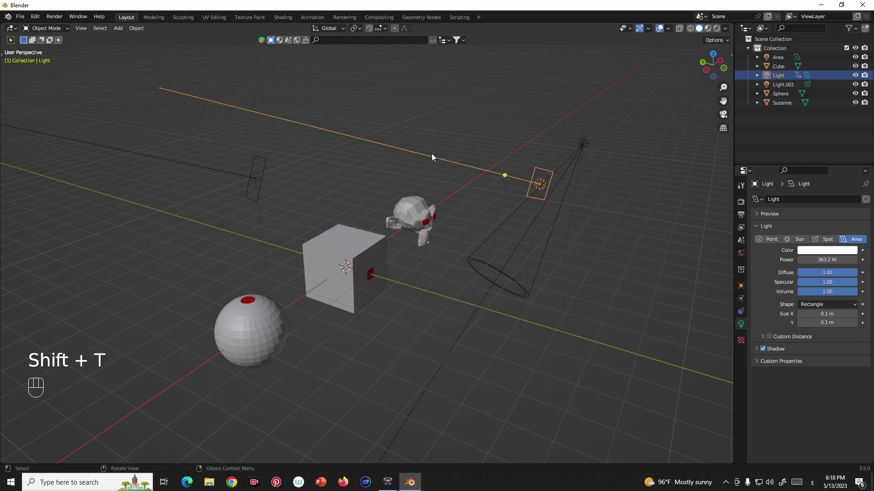
click(722, 30)
scroll(up, 3)
middle_click(491, 203)
click(584, 218)
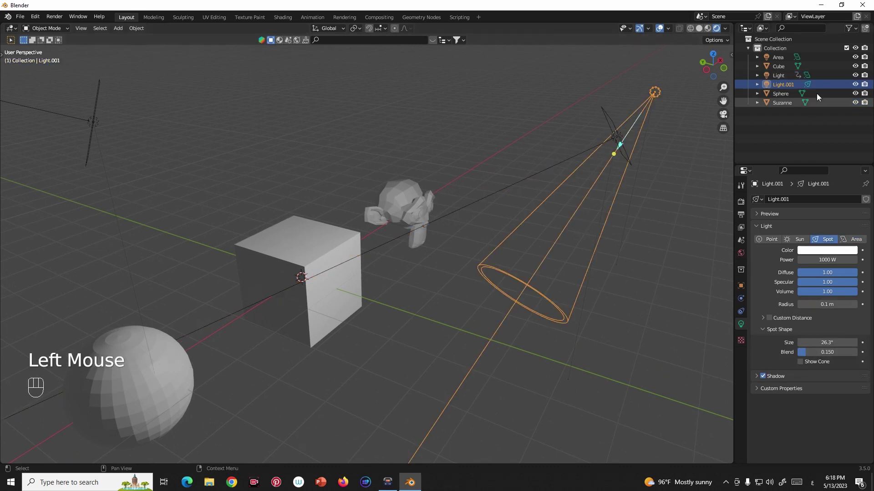
Hide Light.001 and Area in the Outliner, then adjust Light's aim alone with Shift+T.
click(855, 88)
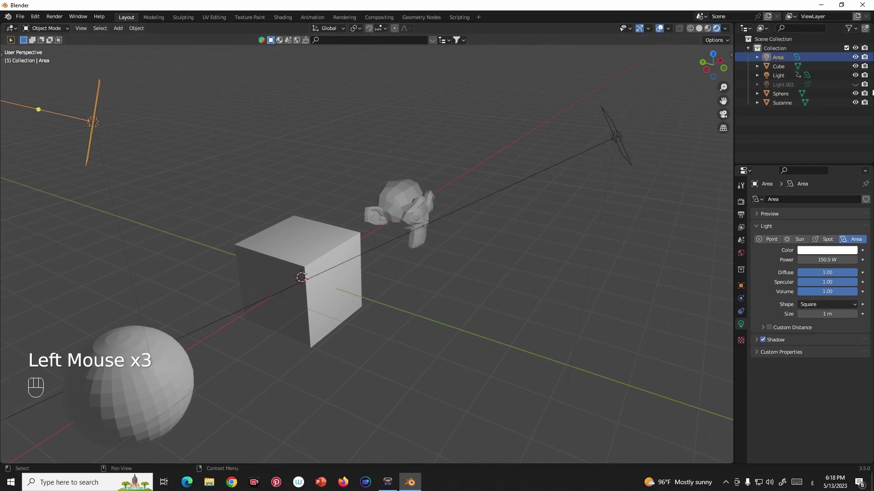
click(856, 59)
scroll(down, 3)
middle_click(540, 207)
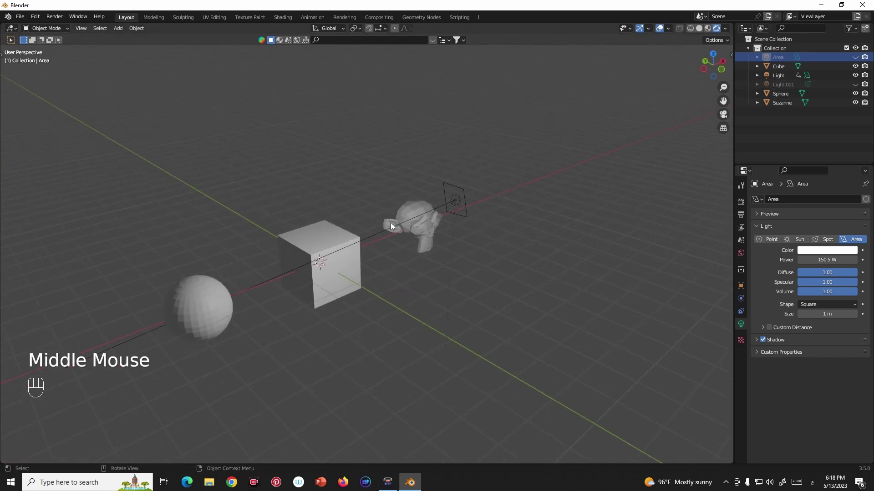
middle_click(427, 213)
click(496, 197)
scroll(up, 3)
middle_click(498, 202)
key(shift+t)
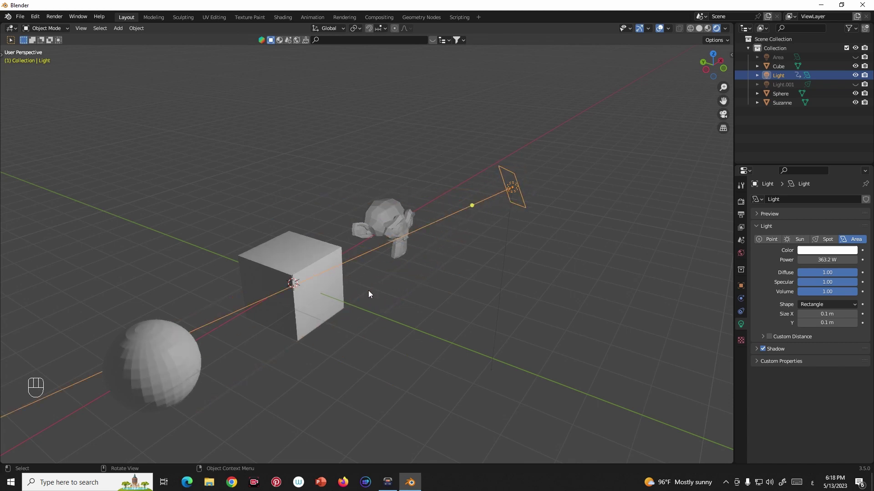
click(700, 31)
Inspect Light's illumination on the cube and Suzanne from several angles, re-aiming with Shift+T.
scroll(up, 3)
drag(462, 229, 475, 199)
scroll(down, 3)
middle_click(418, 236)
drag(441, 200, 451, 186)
middle_click(453, 186)
middle_click(463, 189)
scroll(down, 3)
middle_click(536, 181)
middle_click(537, 186)
key(shift+t)
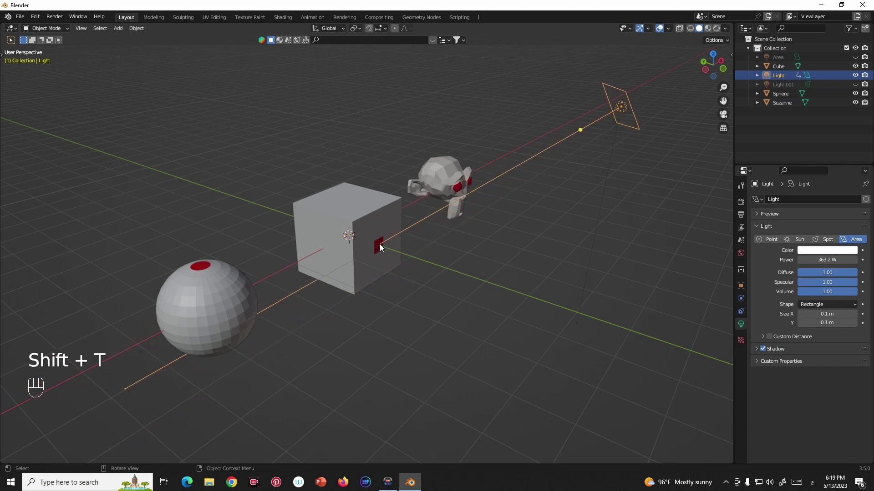
drag(435, 261, 410, 257)
scroll(up, 3)
drag(408, 248, 395, 243)
scroll(up, 3)
drag(411, 236, 409, 244)
drag(408, 237, 425, 237)
scroll(down, 3)
middle_click(458, 232)
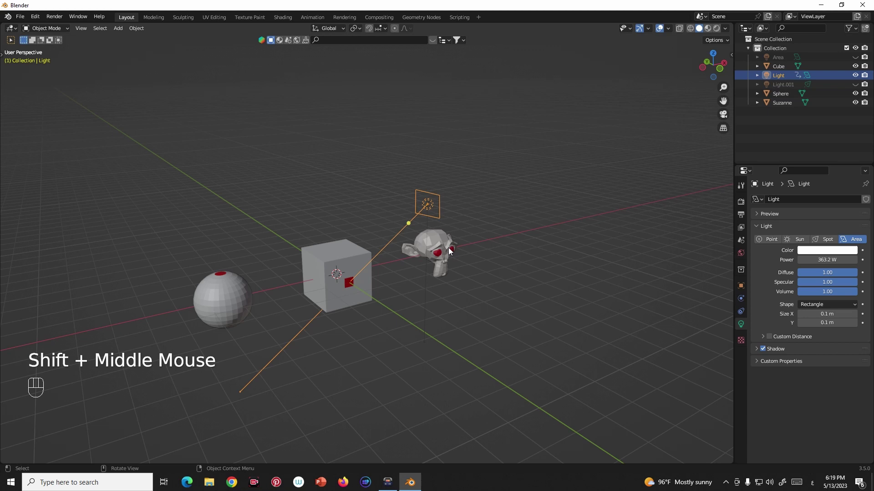
drag(456, 217, 441, 222)
Unhide all, hide Light instead, and select the spotlight Light.001 near Suzanne.
key(alt+h)
drag(371, 181, 165, 208)
key(h)
click(534, 208)
drag(505, 225, 475, 228)
scroll(up, 3)
drag(468, 218, 419, 214)
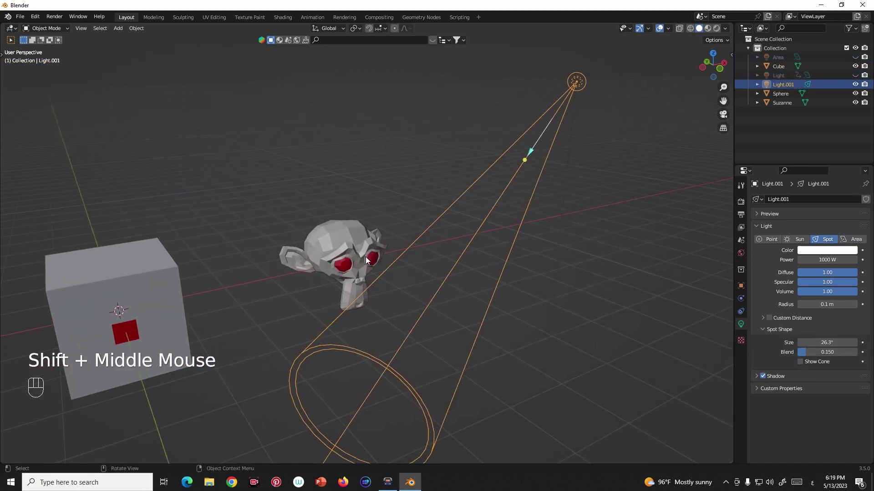
click(716, 33)
middle_click(473, 199)
Aim Light.001's cone at Suzanne with Shift+T, then reveal all hidden lights with Alt+H.
key(shift+t)
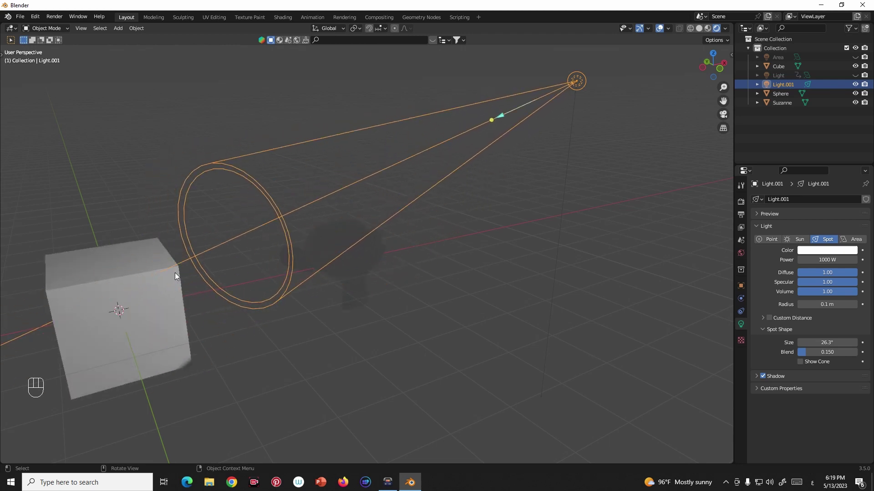
scroll(down, 3)
drag(397, 252, 357, 271)
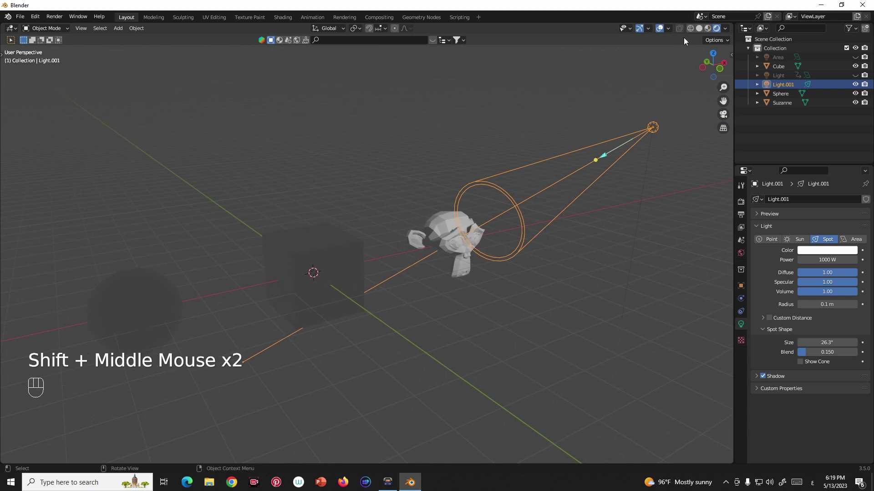
click(701, 34)
middle_click(501, 233)
drag(468, 247, 529, 241)
scroll(down, 3)
drag(507, 231, 486, 217)
key(alt+h)
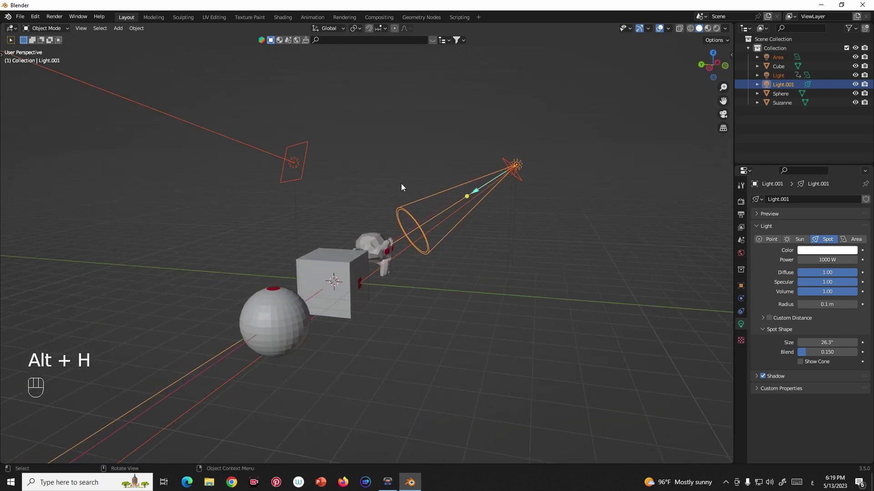
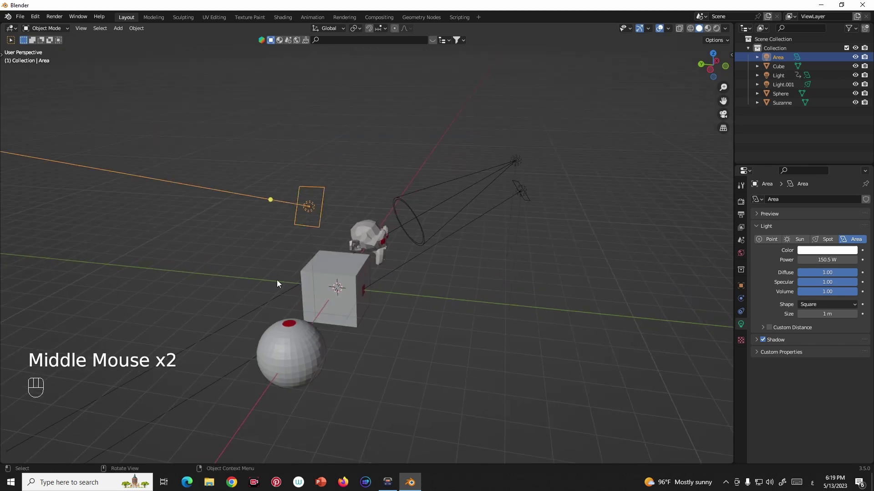
Tilt the Area light to face downward and move it up above the sphere.
key(shift+t)
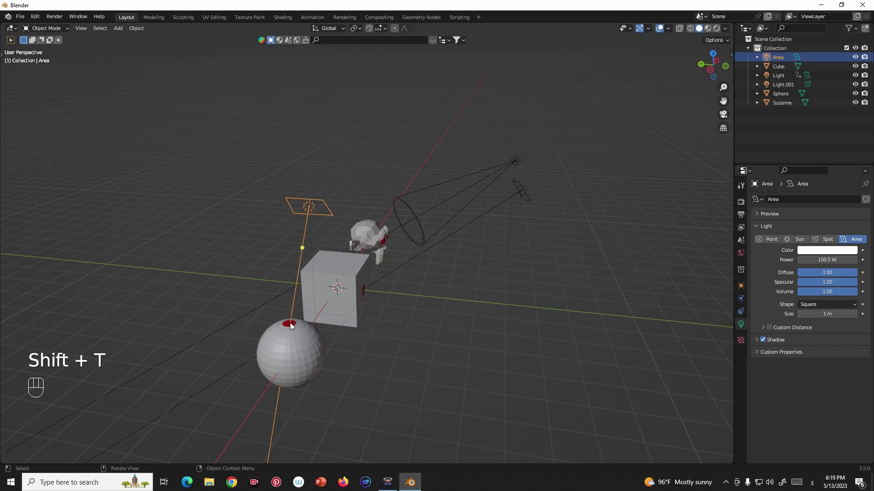
scroll(up, 3)
drag(317, 330, 323, 299)
drag(339, 306, 367, 312)
key(`)
drag(293, 264, 367, 286)
Orbit around the sphere and cube to check the Area light's downward coverage.
scroll(up, 3)
drag(294, 269, 339, 230)
scroll(down, 3)
drag(375, 250, 398, 241)
middle_click(381, 256)
scroll(up, 3)
drag(423, 260, 441, 255)
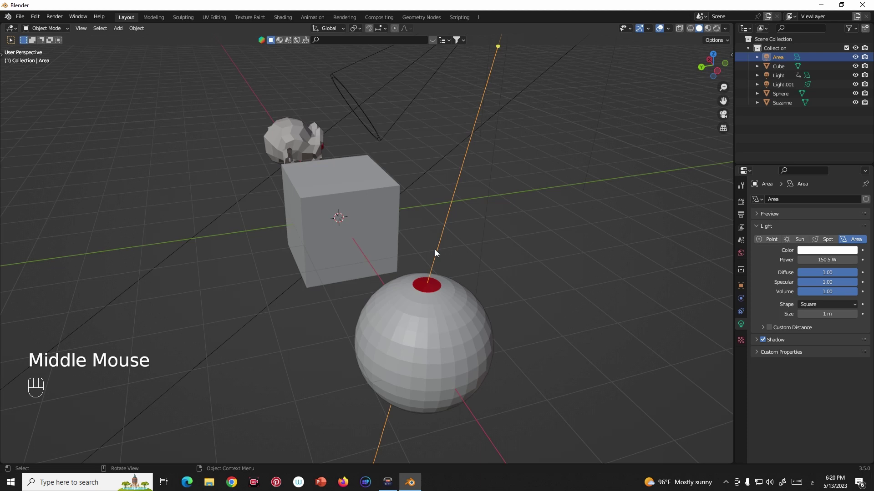
middle_click(436, 253)
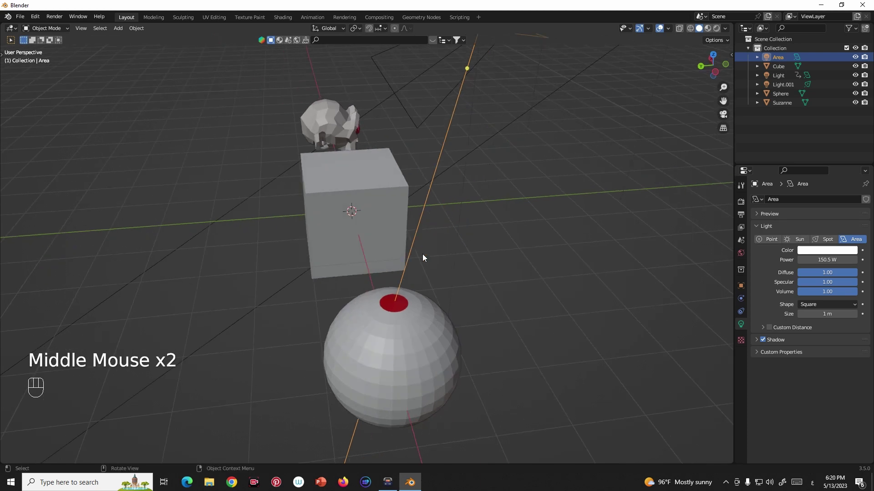
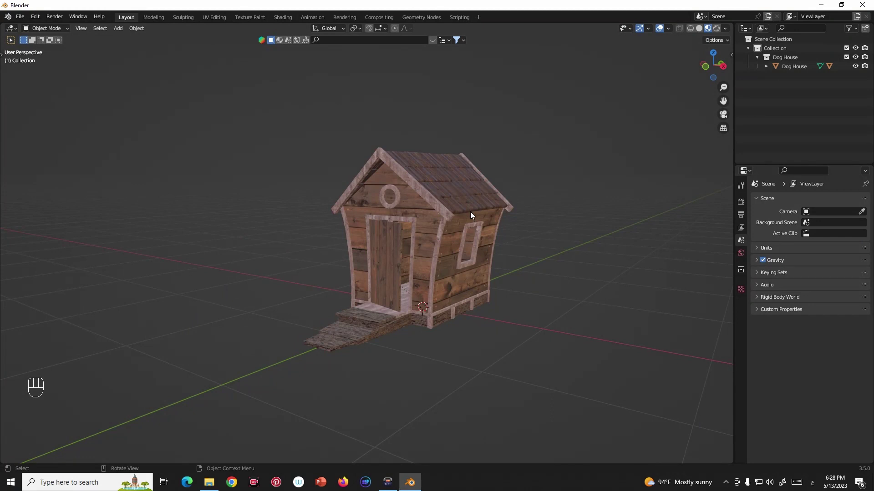
Add a camera to the dog house scene from the Shift+A menu.
scroll(down, 3)
middle_click(455, 235)
key(shift+a)
drag(445, 283, 428, 281)
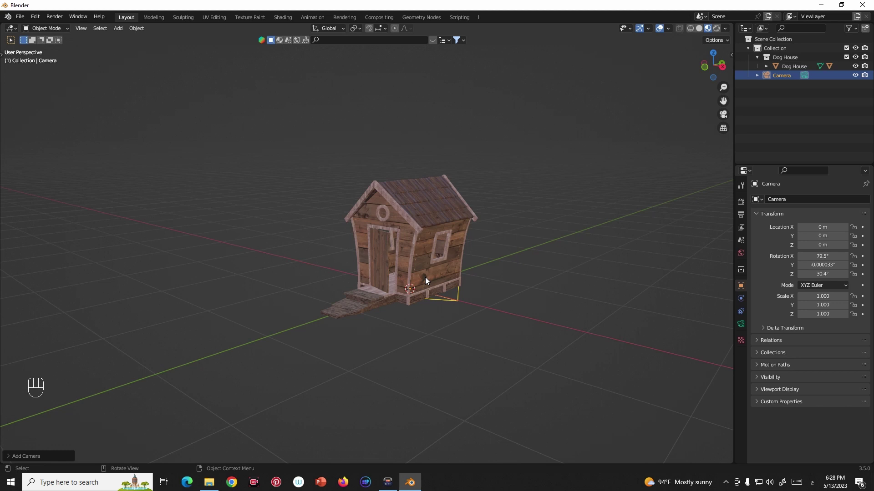
Move the camera back away from the dog house and then upward with G.
middle_click(431, 284)
key(g)
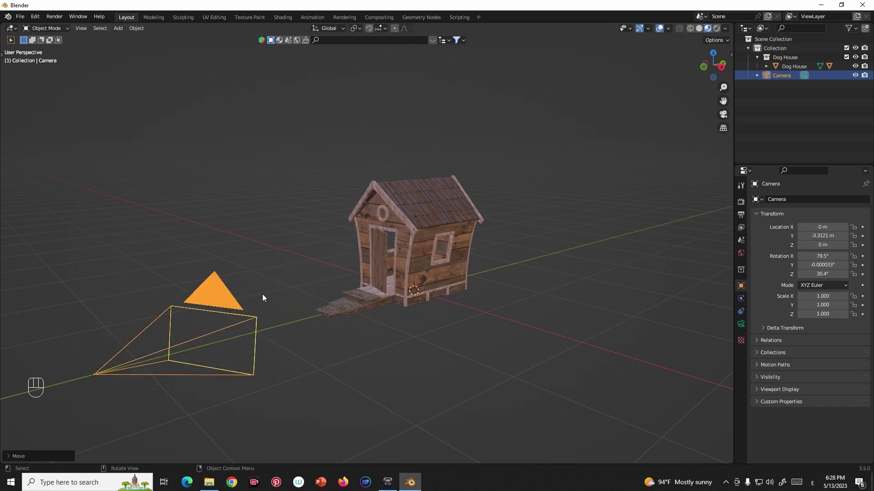
scroll(down, 3)
middle_click(284, 306)
key(g)
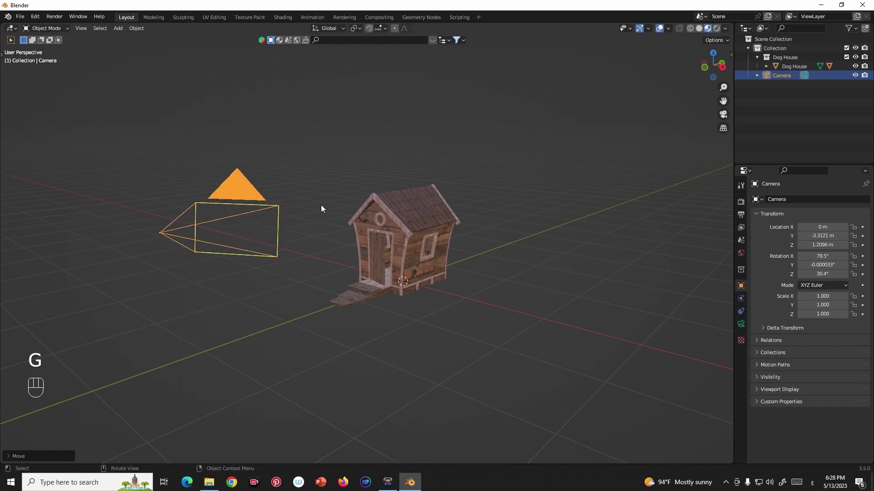
Slide the camera sideways while looking through it, then check its placement from outside.
key(KP_0)
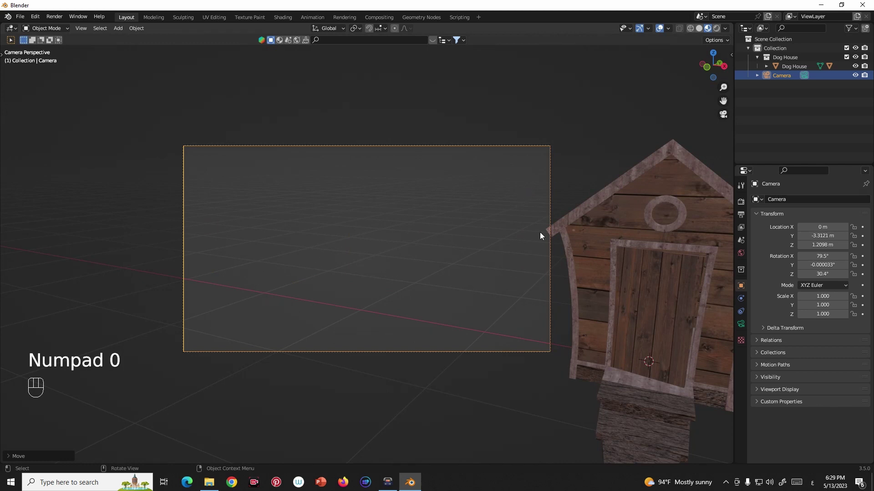
key(g)
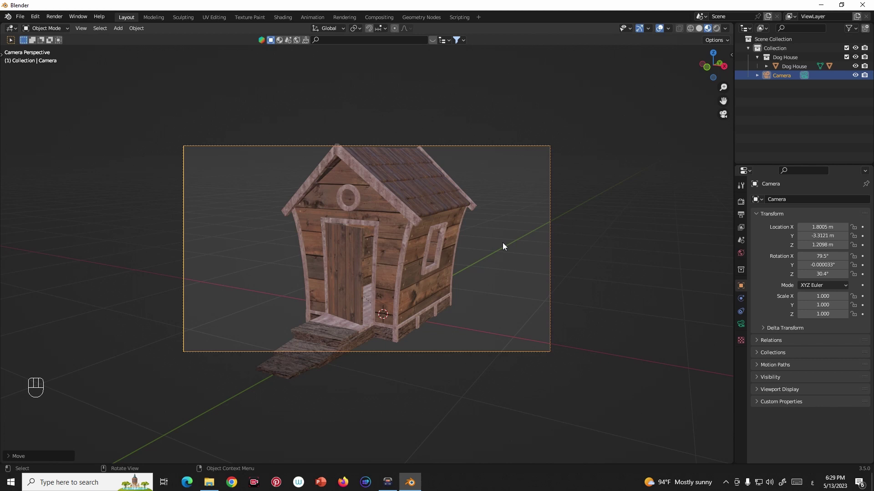
key(KP_0)
drag(429, 285, 446, 286)
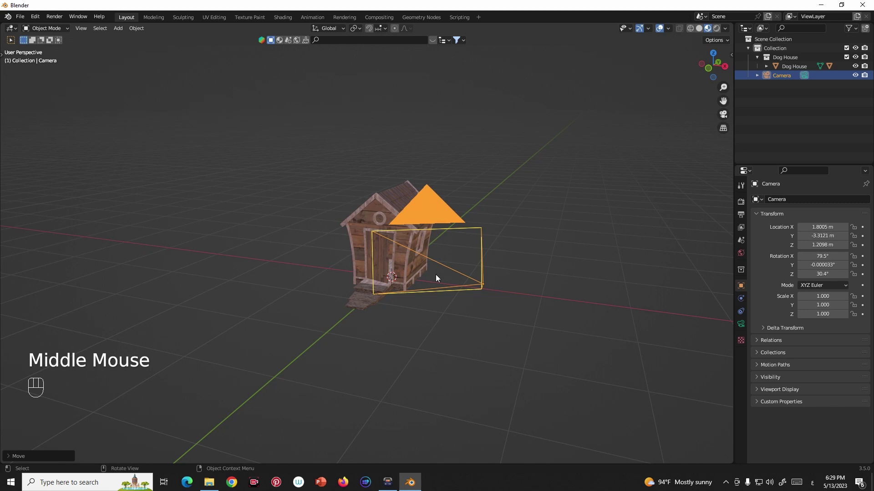
drag(430, 289, 397, 296)
Return to the camera view and shift the camera until the dog house is framed.
key(g)
key(KP_0)
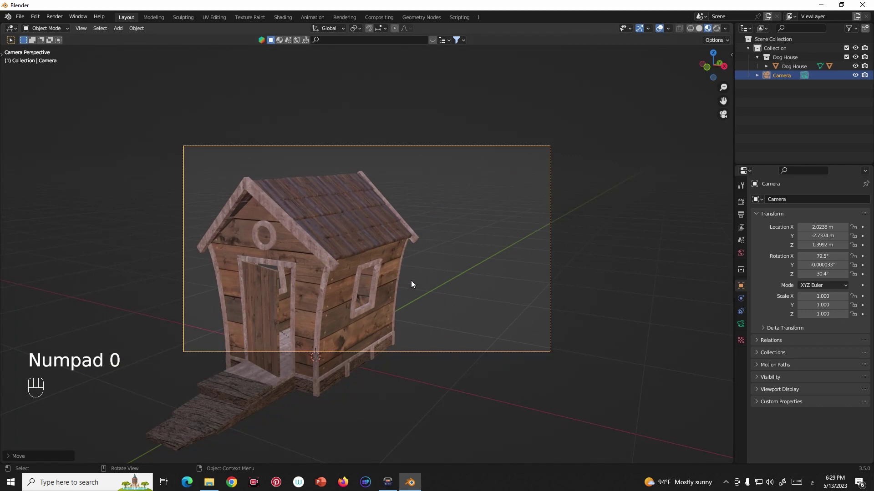
key(n)
drag(728, 93, 681, 165)
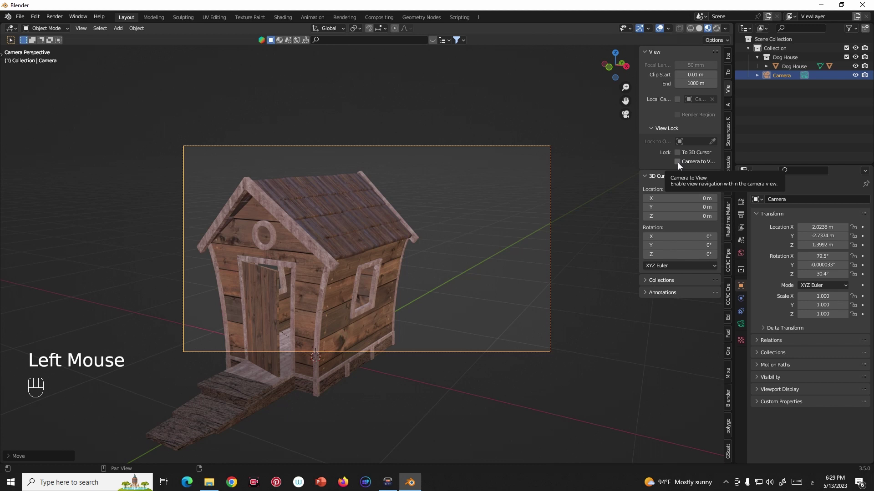
Enable Camera to View and navigate to reframe the dog house closer in the shot.
click(679, 166)
scroll(down, 3)
drag(403, 242, 440, 204)
drag(428, 212, 495, 208)
middle_click(395, 220)
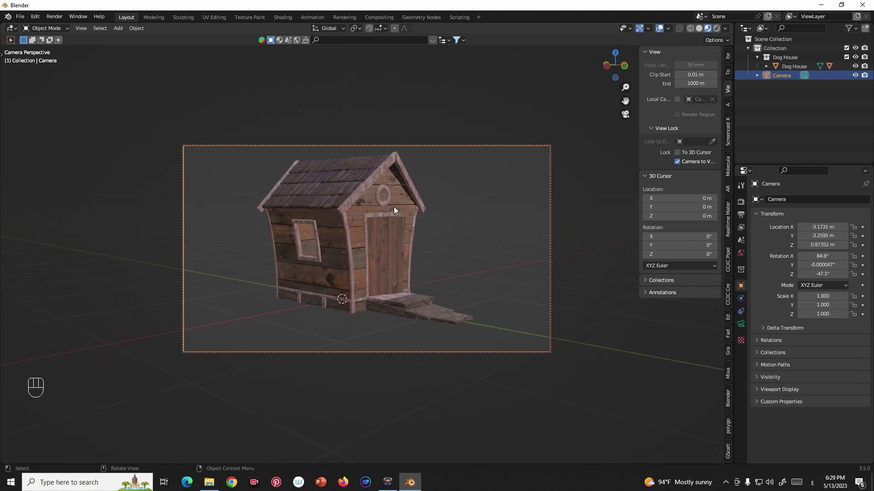
Nudge the camera from outside, refine the framing through it, and disable Camera to View.
key(KP_0)
key(g)
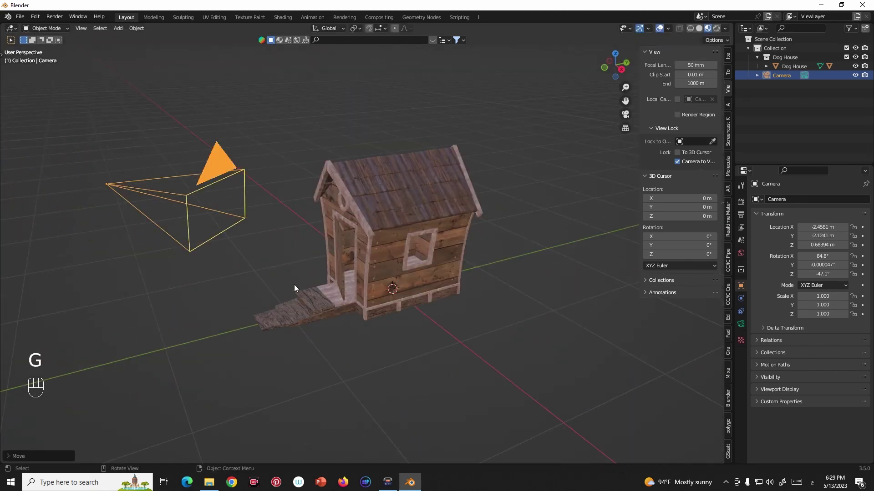
middle_click(279, 274)
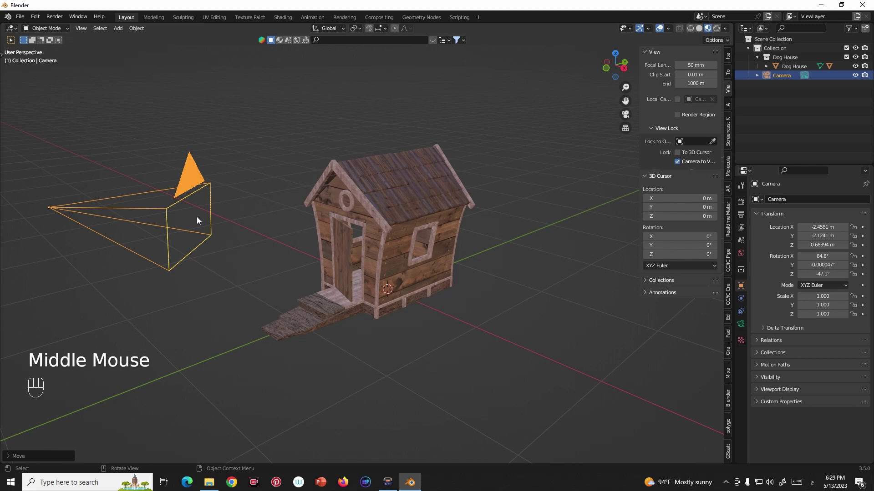
key(KP_0)
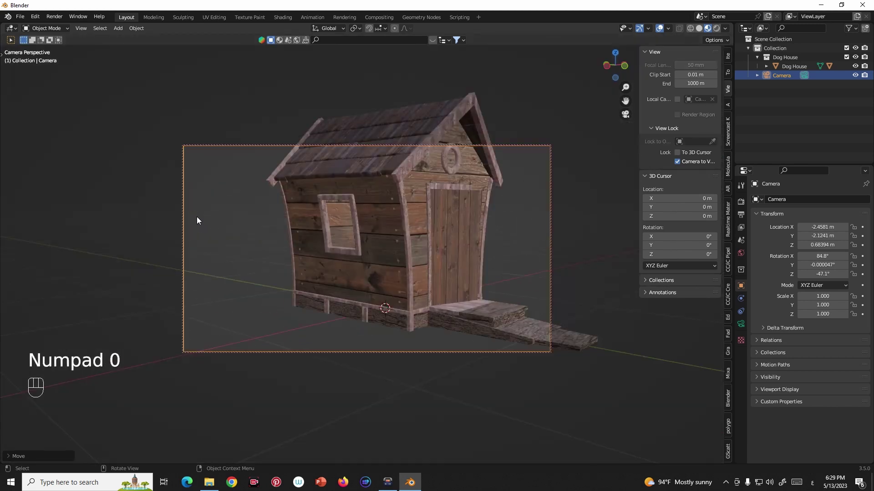
middle_click(354, 241)
middle_click(377, 242)
click(682, 164)
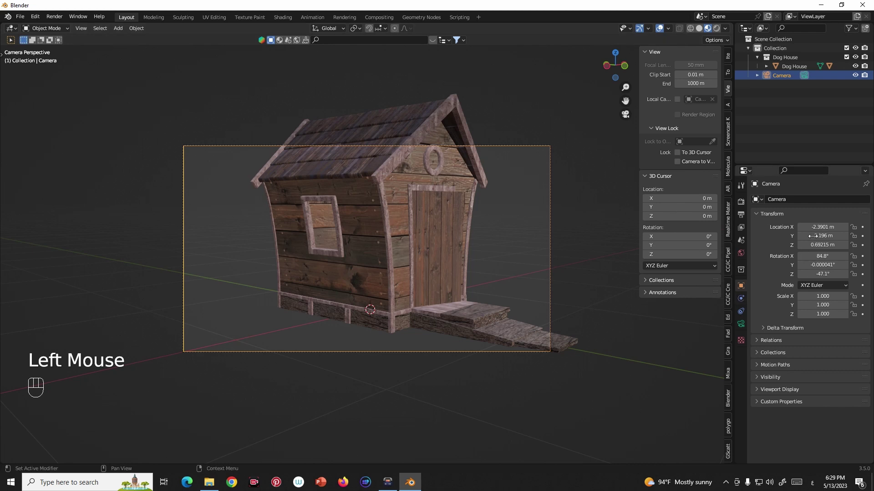
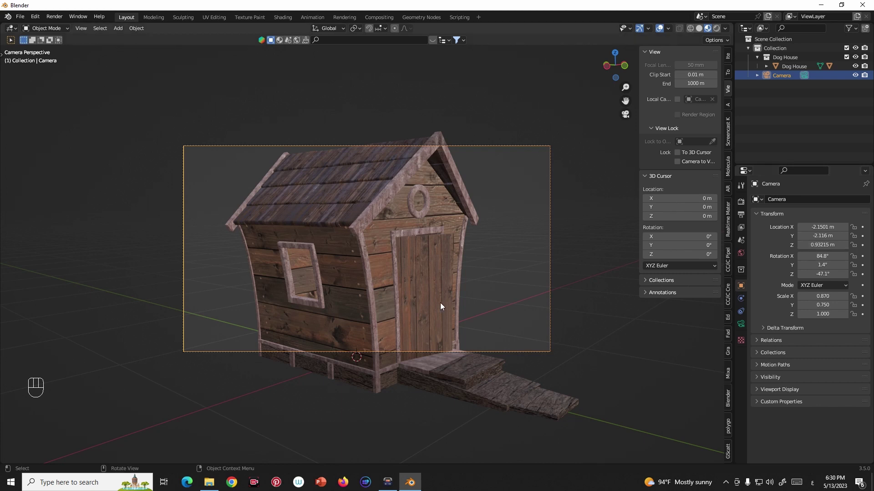
Delete the old camera with X and add a new camera at the origin via Shift+A.
key(KP_0)
scroll(down, 3)
middle_click(295, 287)
scroll(down, 3)
key(x)
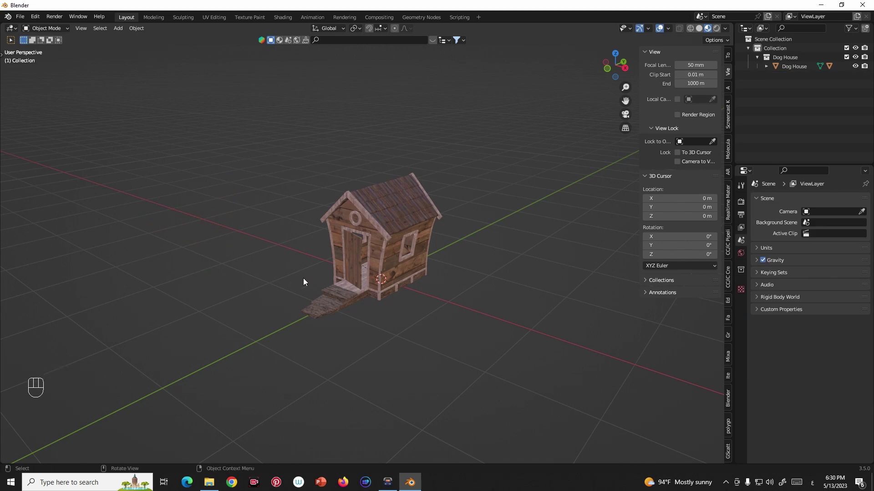
key(shift+a)
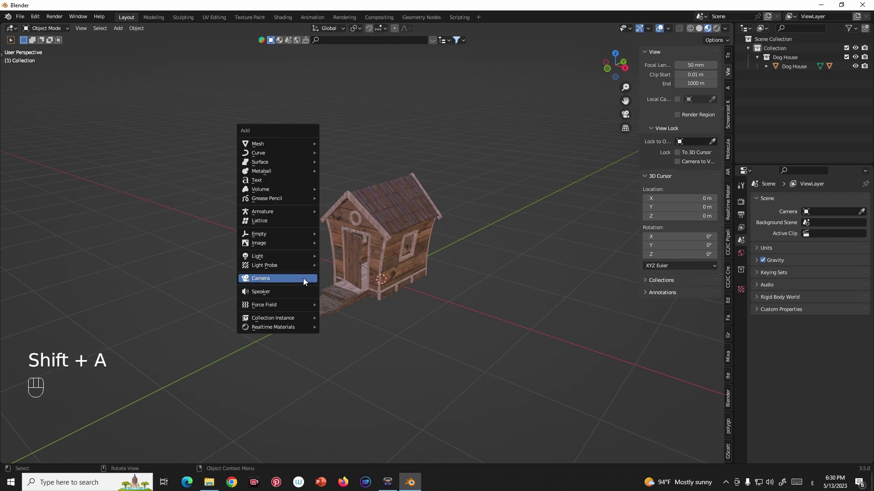
middle_click(383, 290)
Orbit around the dog house to settle on a close viewpoint for the new camera.
middle_click(393, 290)
drag(371, 280, 373, 277)
drag(302, 265, 377, 268)
scroll(up, 3)
middle_click(389, 250)
middle_click(375, 263)
middle_click(379, 267)
middle_click(386, 261)
middle_click(392, 257)
middle_click(398, 261)
key(n)
middle_click(411, 260)
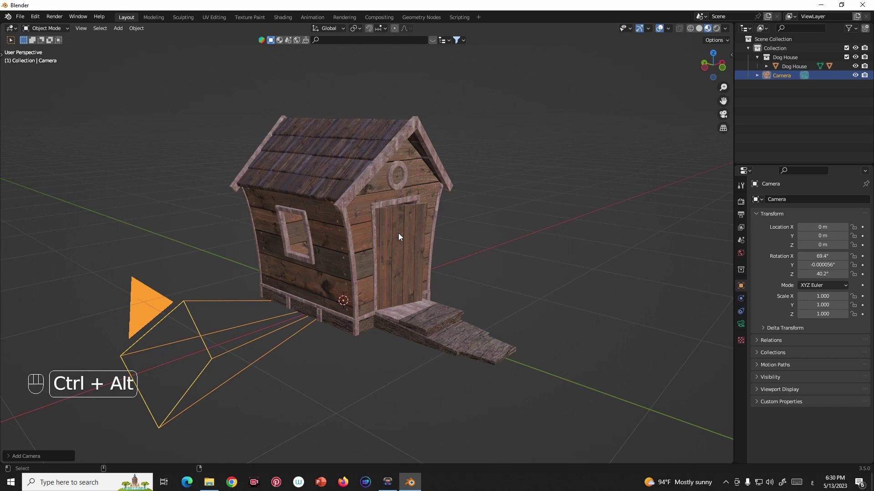
Align the camera to the view, lock it to view, and pull back to frame the whole house.
key(ctrl+alt+KP_0)
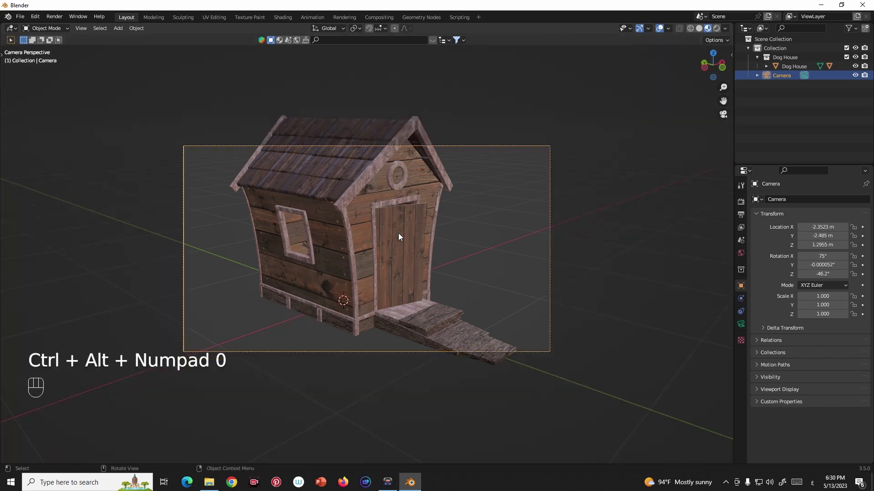
key(n)
drag(682, 163, 458, 216)
scroll(down, 3)
drag(457, 216, 456, 229)
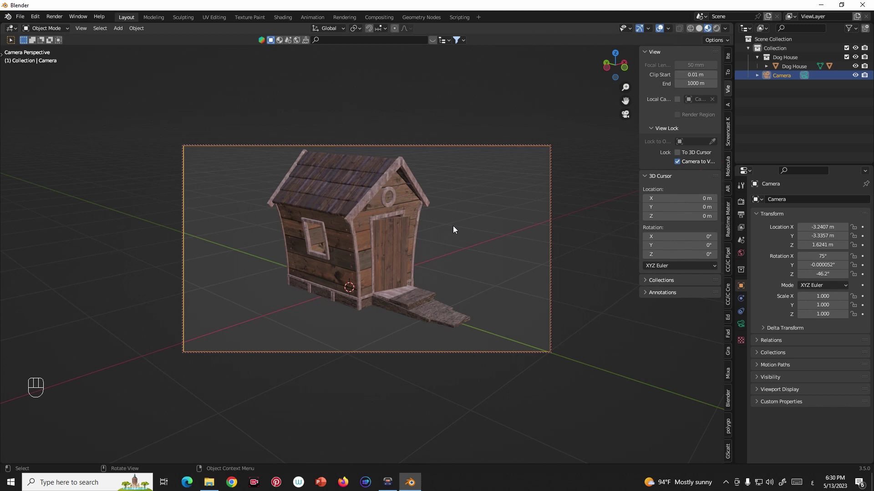
Orbit to the dog house's window-and-ramp side and realign the camera to that view.
key(KP_0)
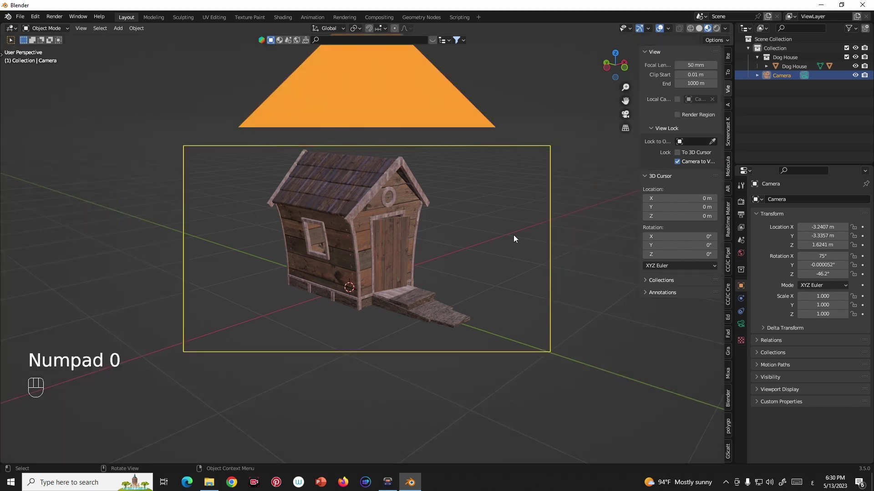
drag(505, 230, 396, 220)
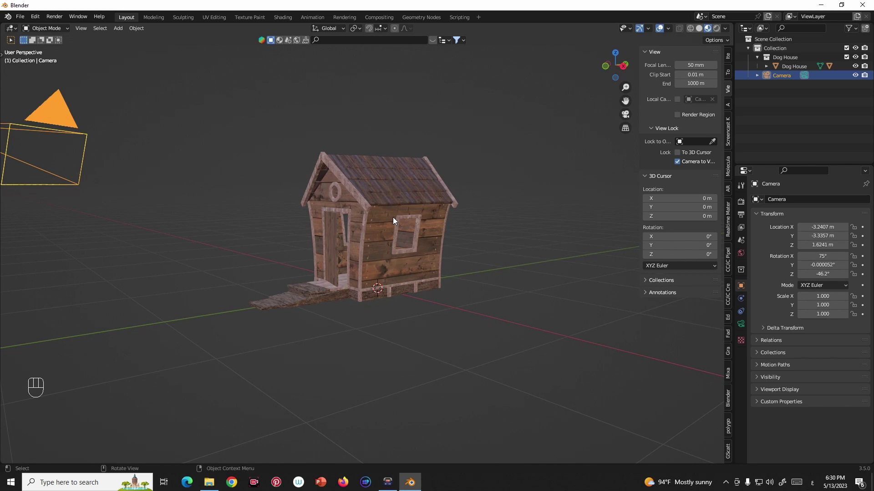
key(ctrl+alt+KP_0)
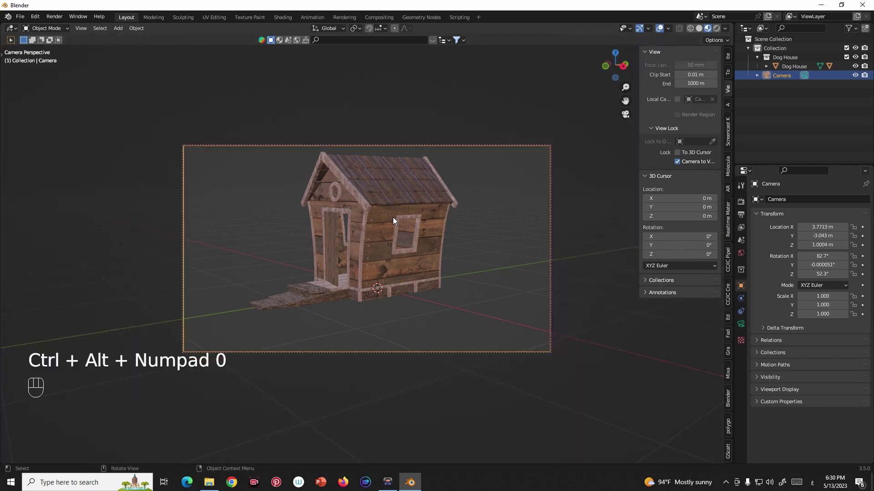
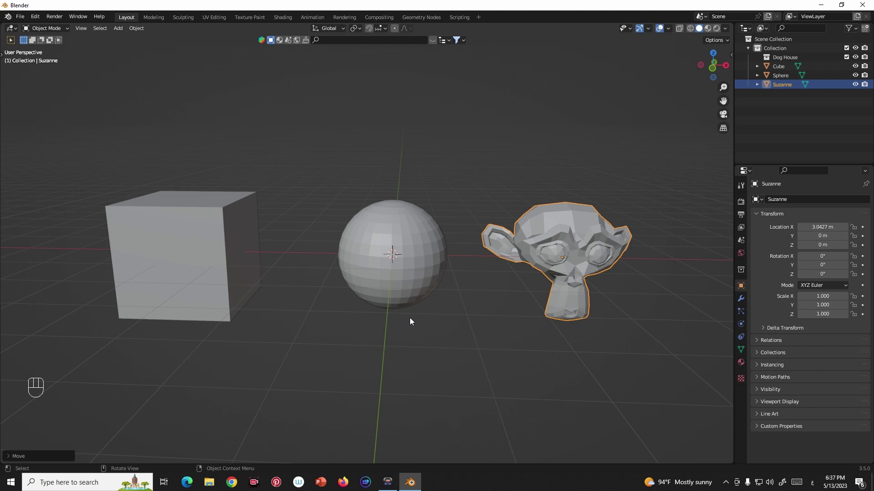
Select the cube and bring up its Add Modifier list in Modifier Properties.
middle_click(423, 309)
click(398, 256)
drag(223, 257, 292, 301)
middle_click(294, 299)
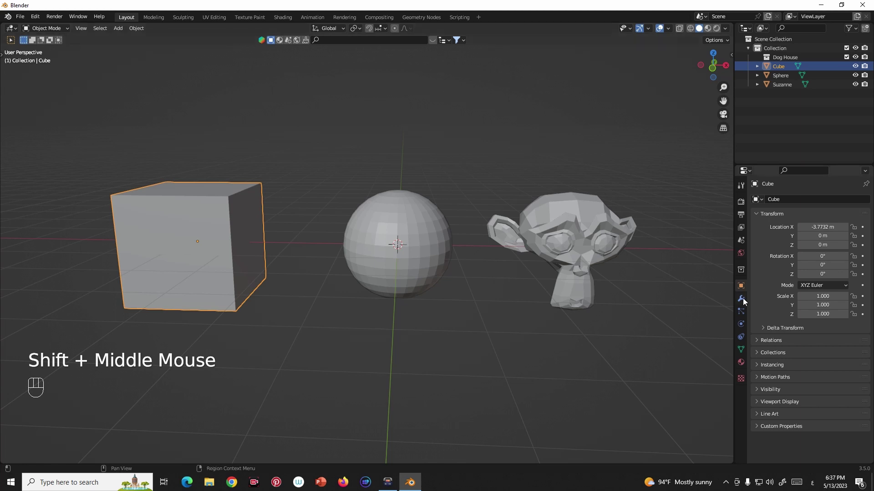
drag(746, 301, 698, 360)
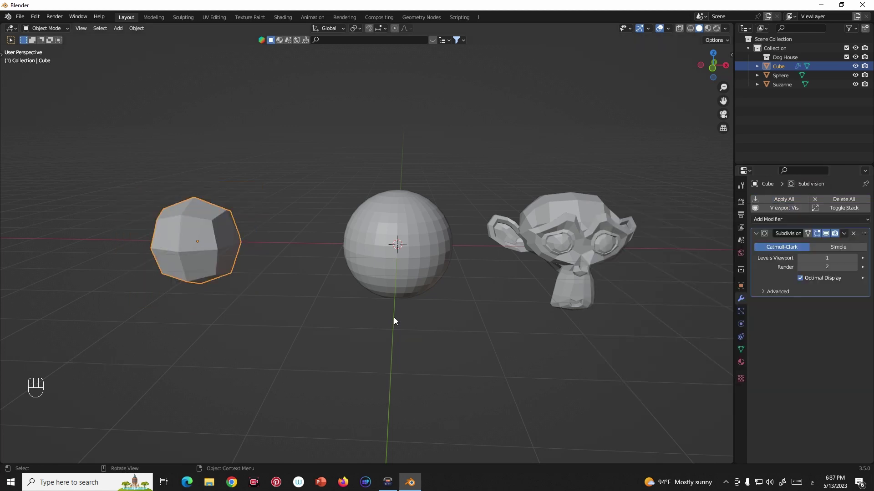
Give the cube a Subdivision Surface modifier at level 1 (re-added with Ctrl+1 after removing it).
click(408, 318)
middle_click(408, 318)
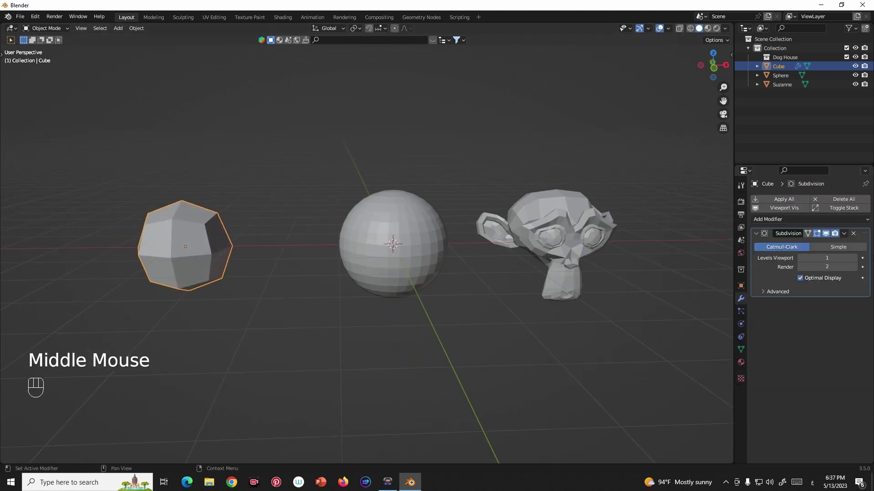
click(855, 236)
drag(411, 331, 399, 329)
middle_click(412, 331)
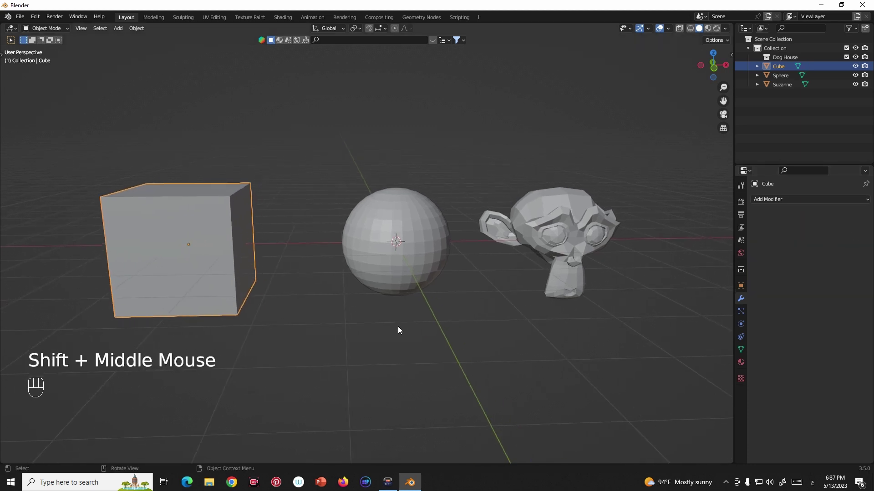
middle_click(405, 326)
middle_click(245, 244)
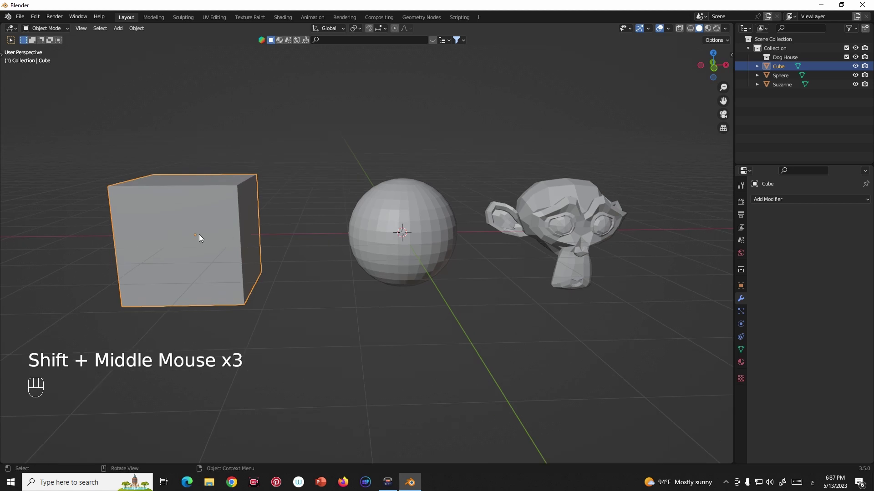
key(ctrl+1)
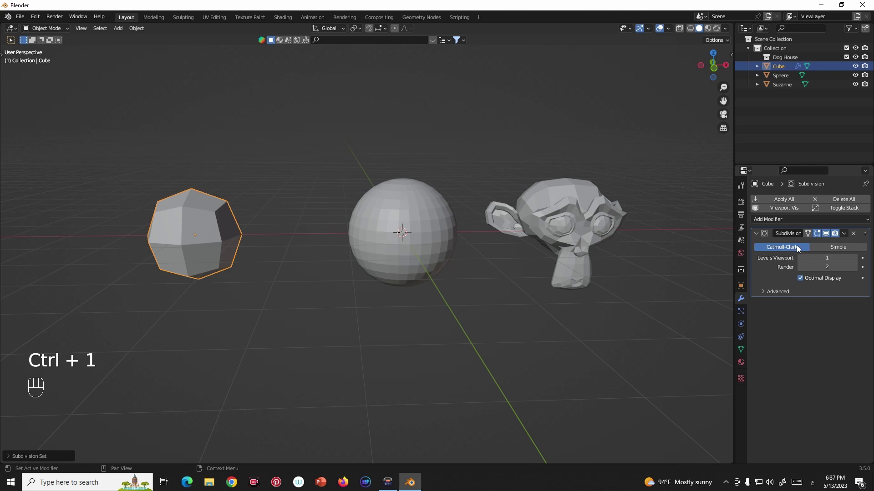
Subdivide the sphere at level 2 and Suzanne at viewport level 3.
middle_click(460, 270)
click(408, 250)
key(ctrl+2)
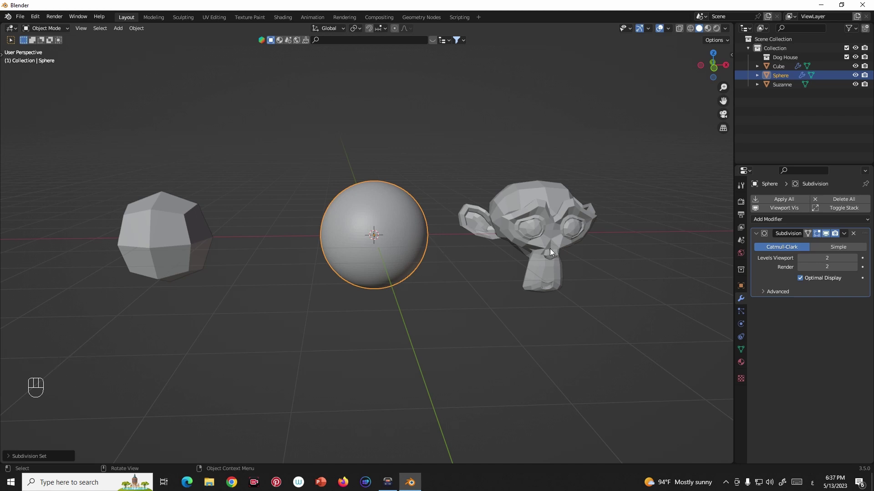
drag(503, 307, 402, 308)
click(428, 244)
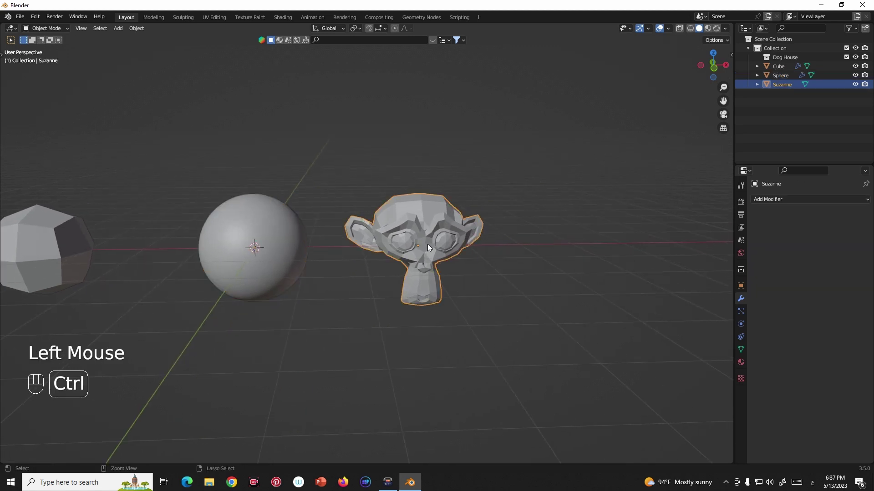
key(ctrl+3)
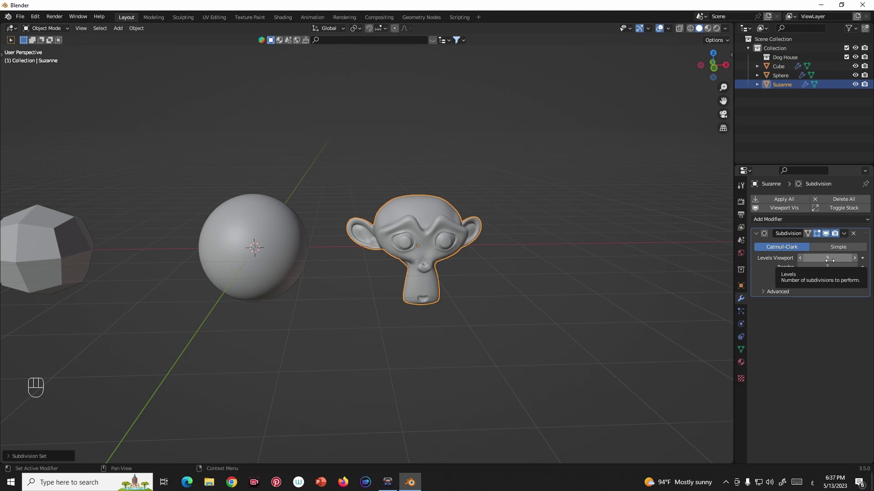
drag(333, 322, 414, 324)
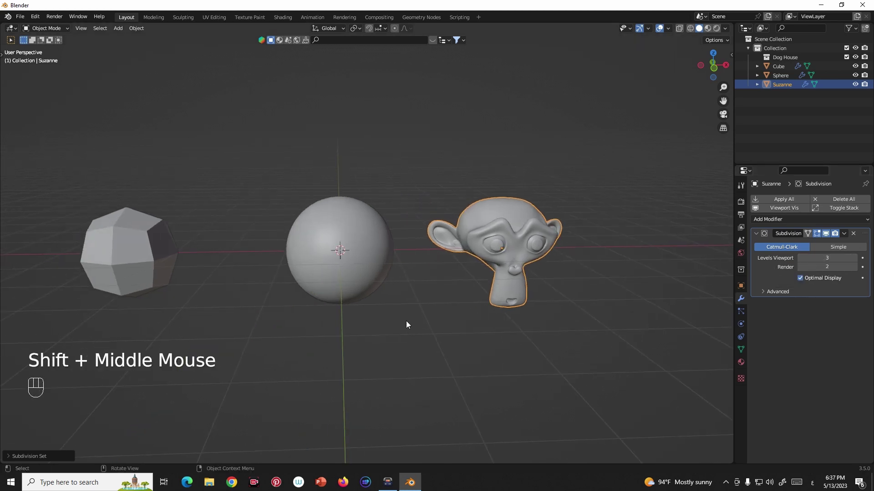
middle_click(384, 315)
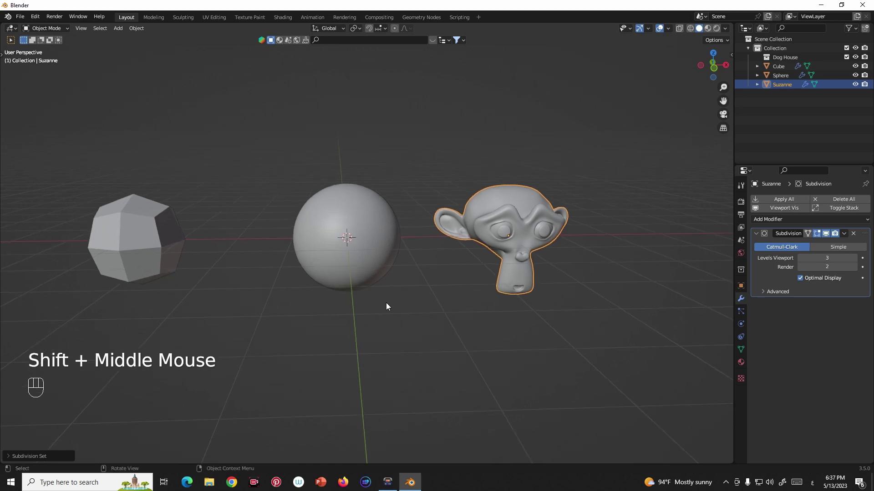
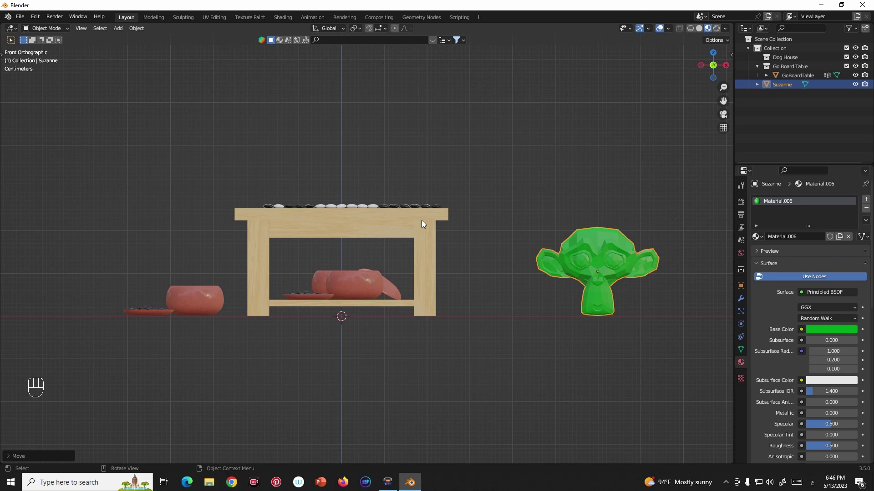
key(KP_1)
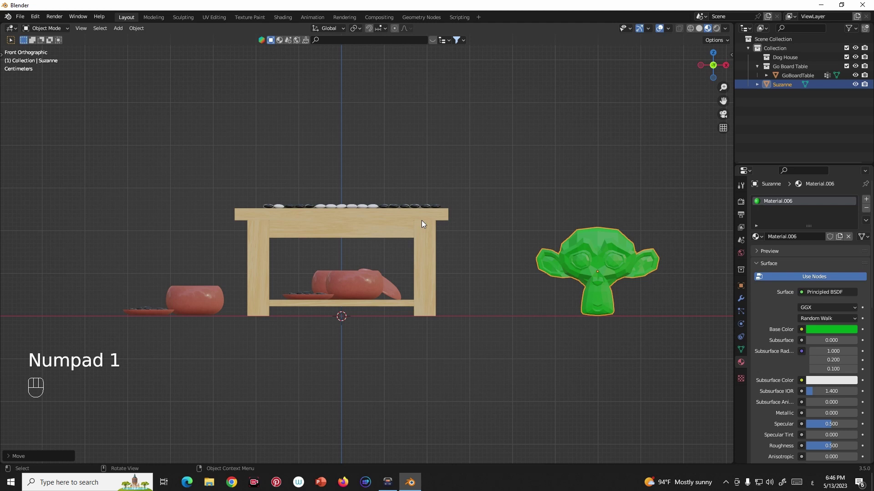
key(KP_3)
key(KP_1)
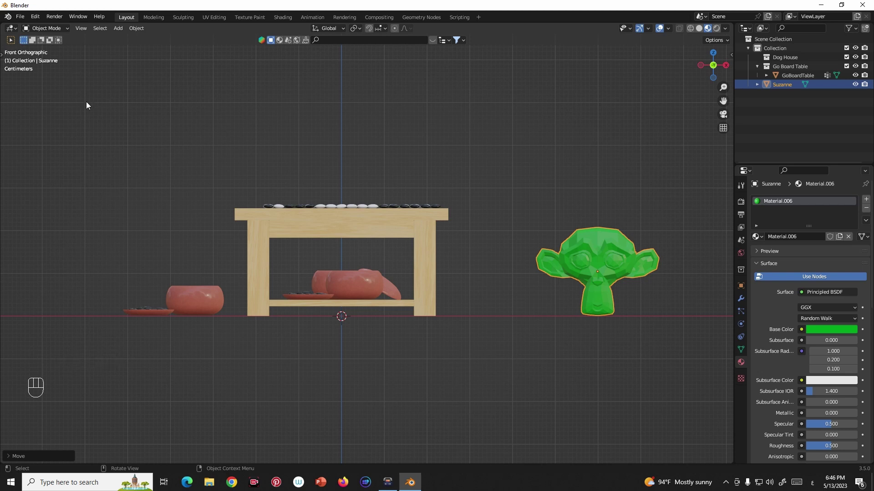
key(KP_3)
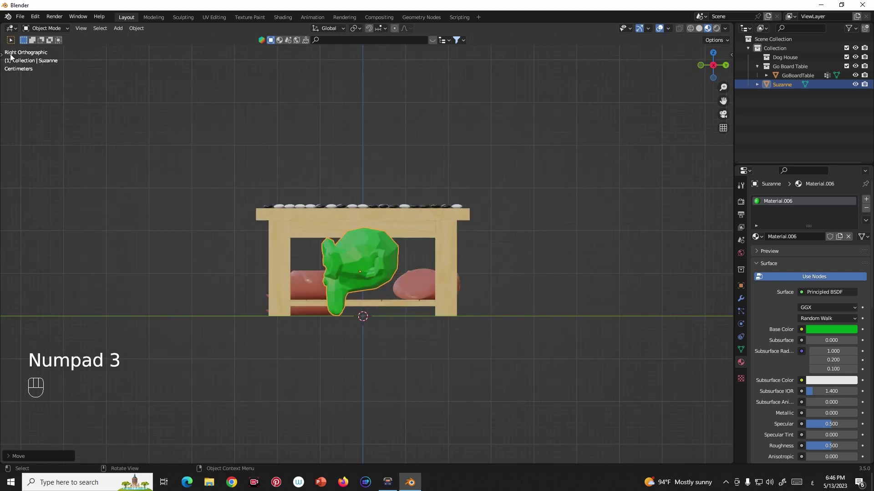
key(KP_4)
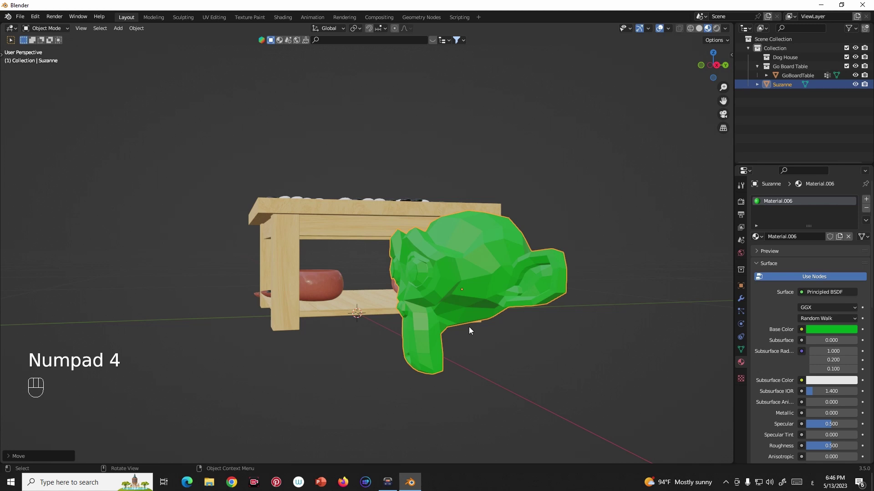
key(KP_6)
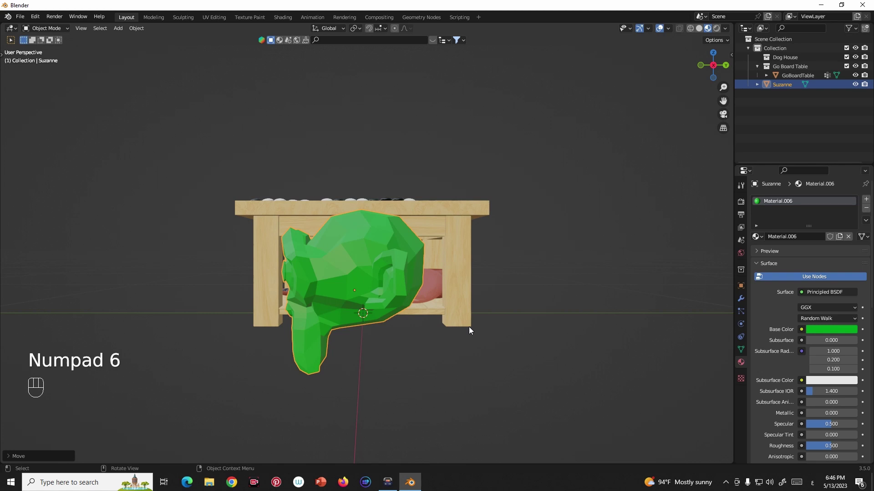
key(KP_7)
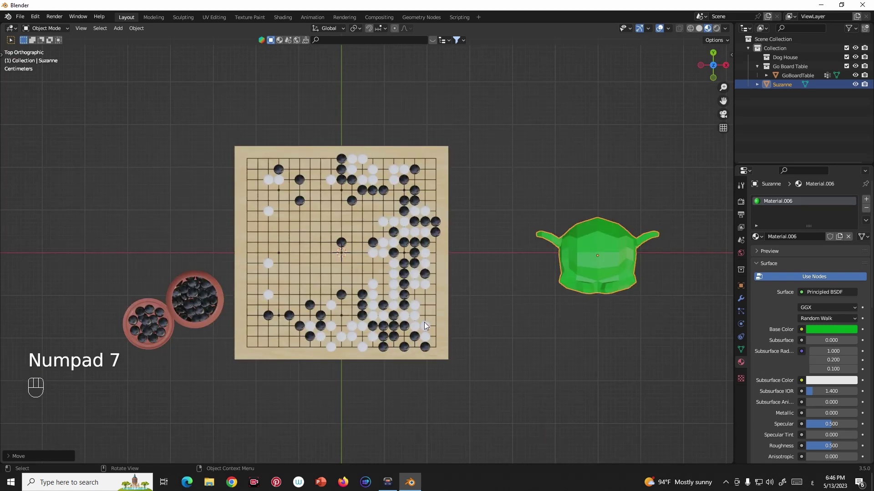
key(KP_9)
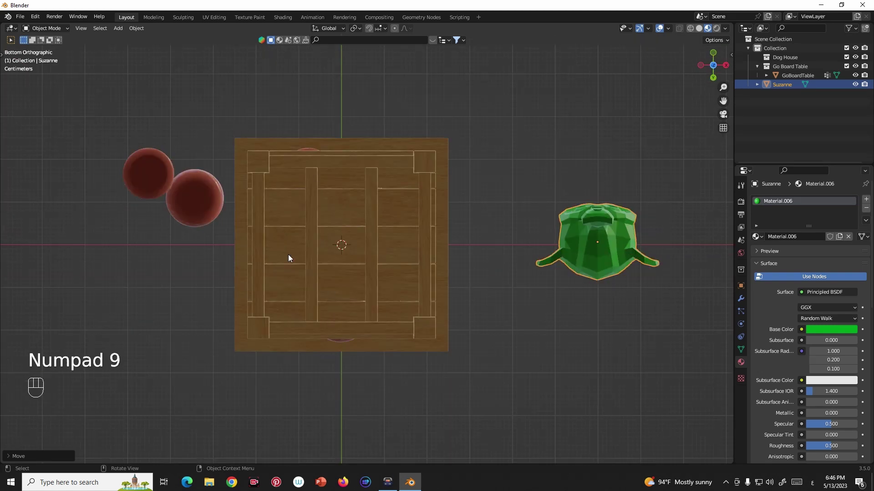
drag(374, 257, 392, 313)
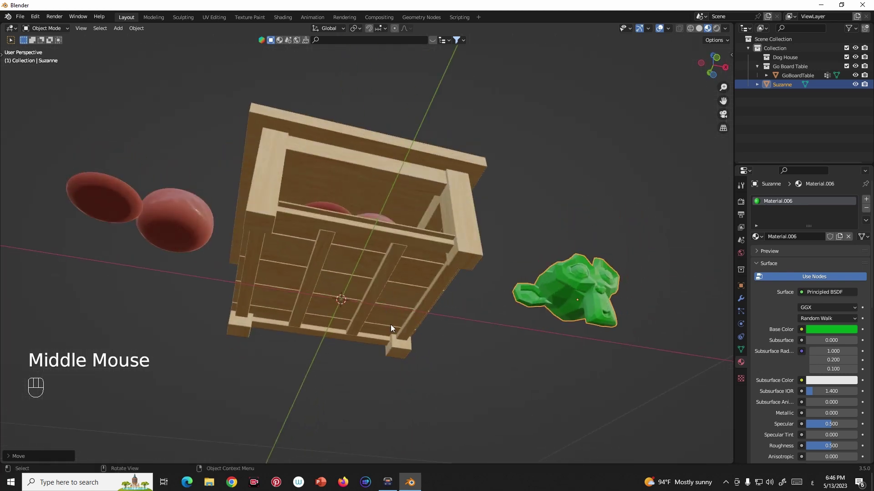
key(`)
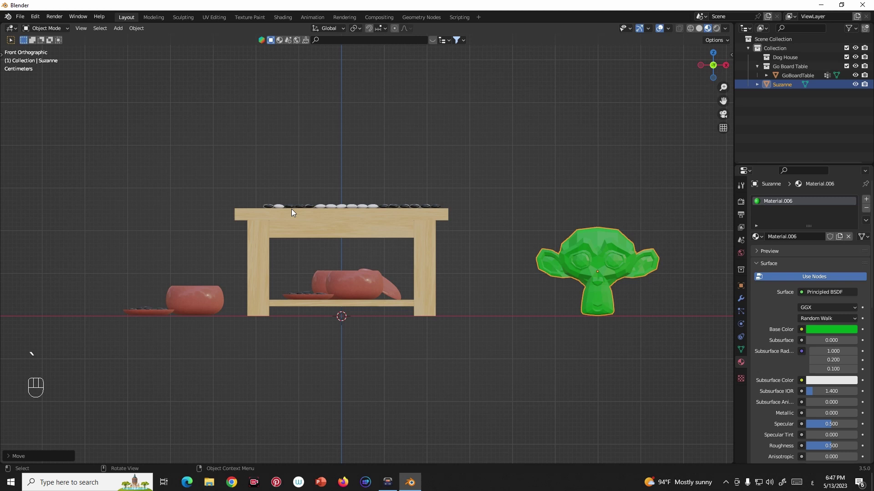
drag(334, 233, 358, 243)
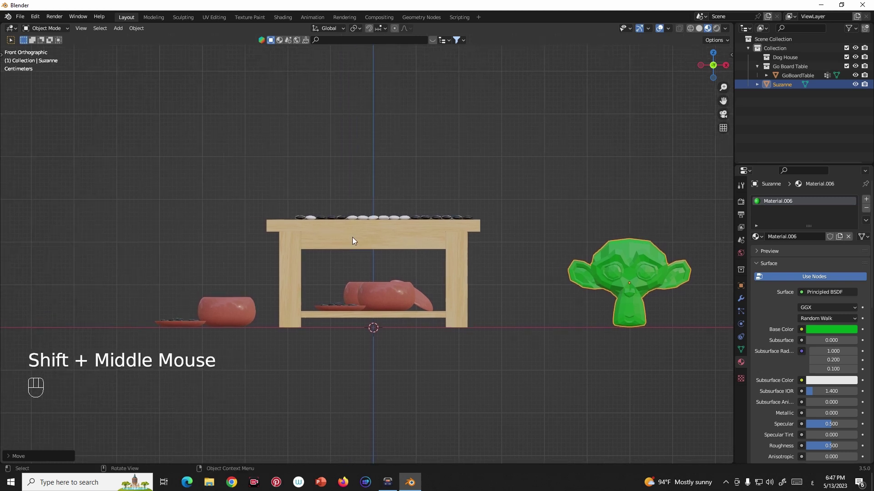
drag(359, 237, 368, 243)
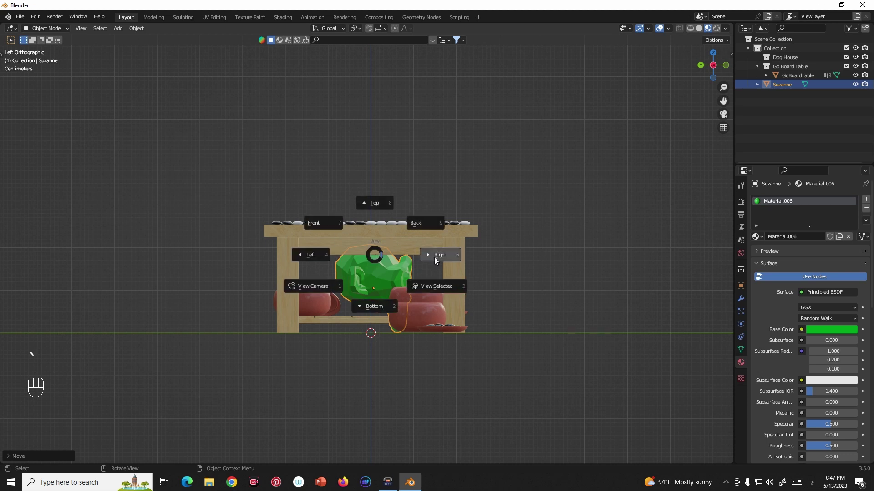
key(`)
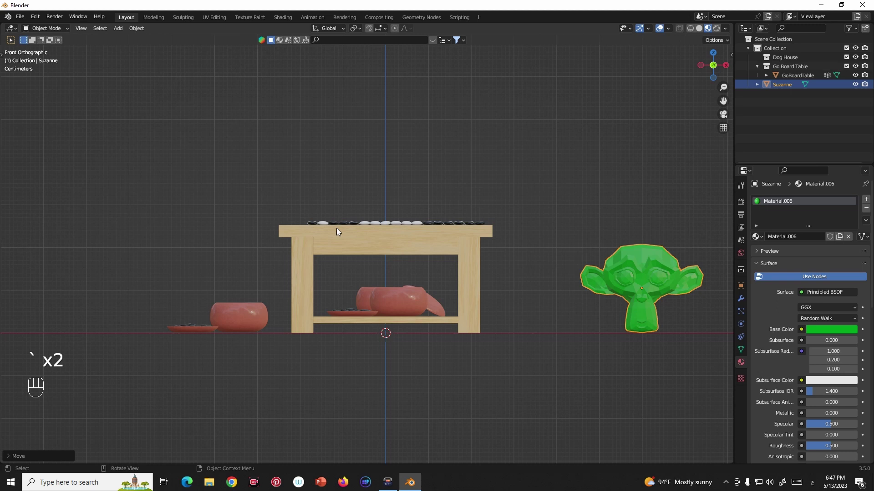
key(`)
key(`)
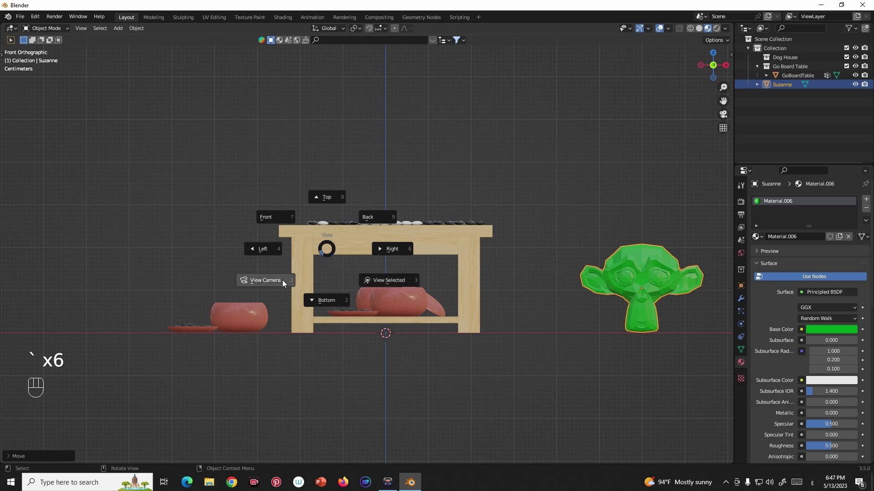
scroll(down, 3)
Add a camera to the Go board scene and look through it at the table.
key(shift+a)
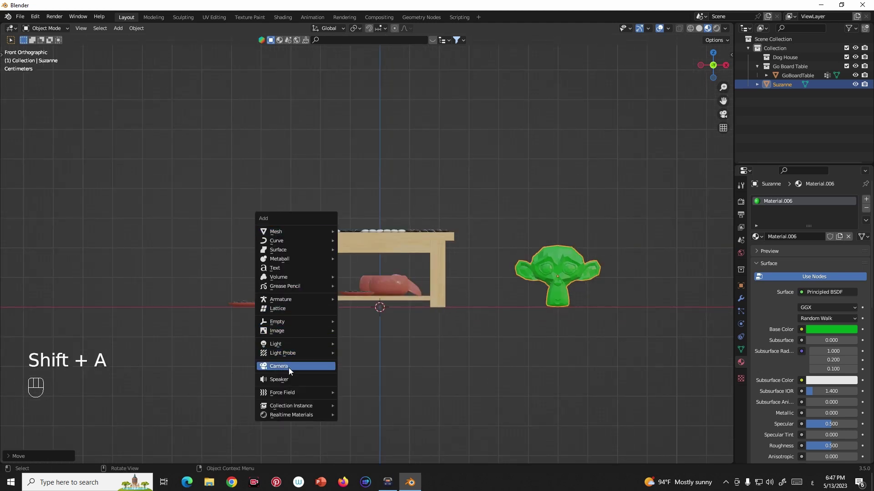
key(ctrl+alt+KP_0)
key(KP_0)
drag(401, 321, 502, 333)
scroll(down, 3)
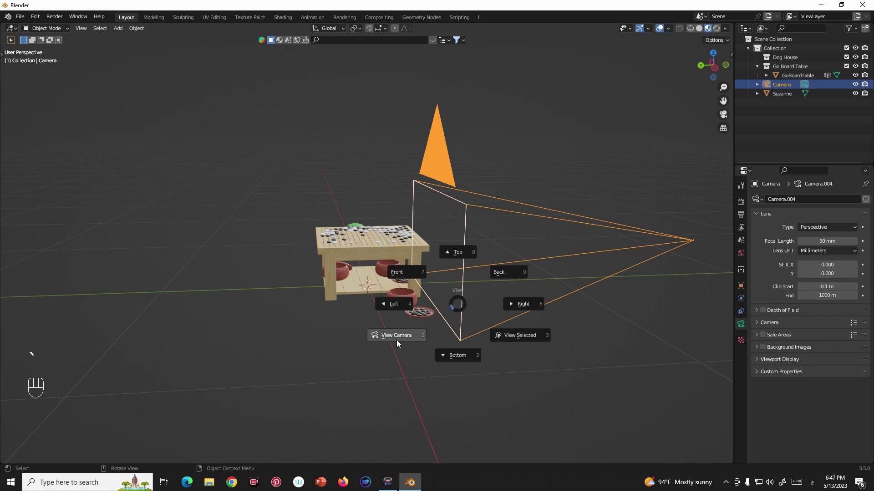
scroll(down, 3)
drag(399, 343, 409, 343)
scroll(down, 3)
key(KP_0)
Select the black stone bowl, then the Go board table, to inspect its wood material.
drag(396, 323, 355, 326)
drag(453, 293, 411, 285)
scroll(up, 3)
click(295, 282)
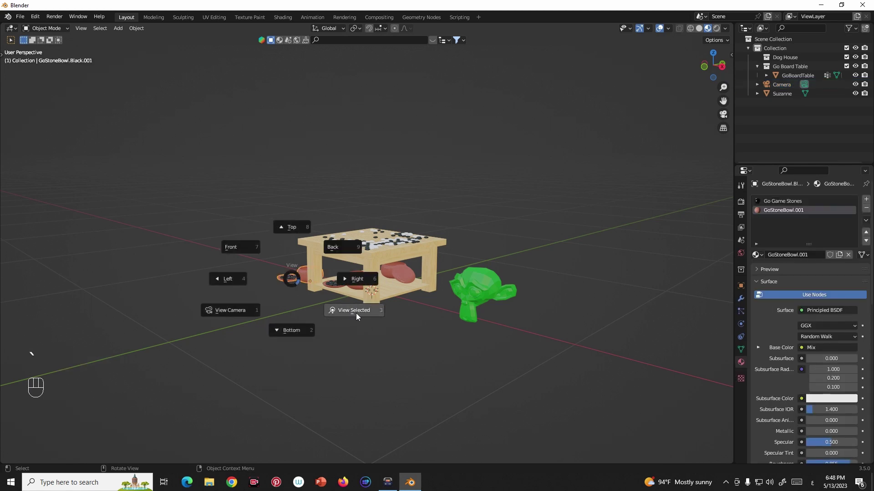
drag(368, 316, 426, 319)
scroll(down, 3)
drag(421, 323, 370, 366)
click(467, 168)
drag(453, 181, 343, 220)
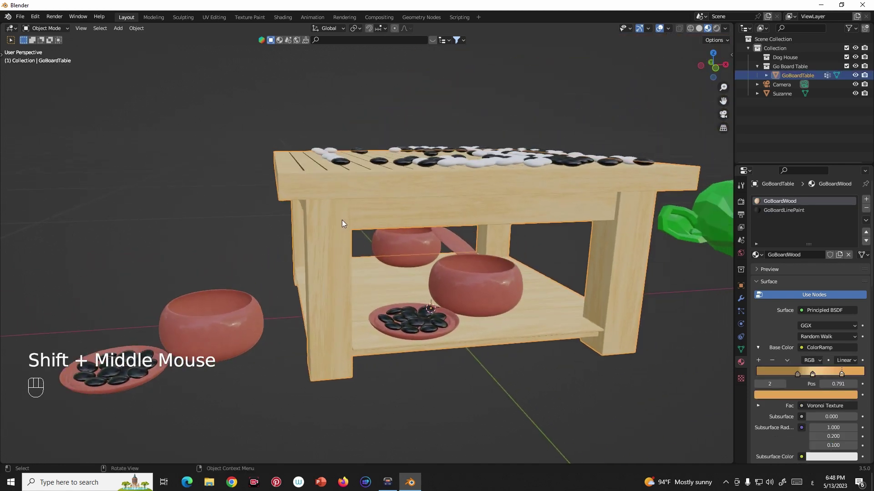
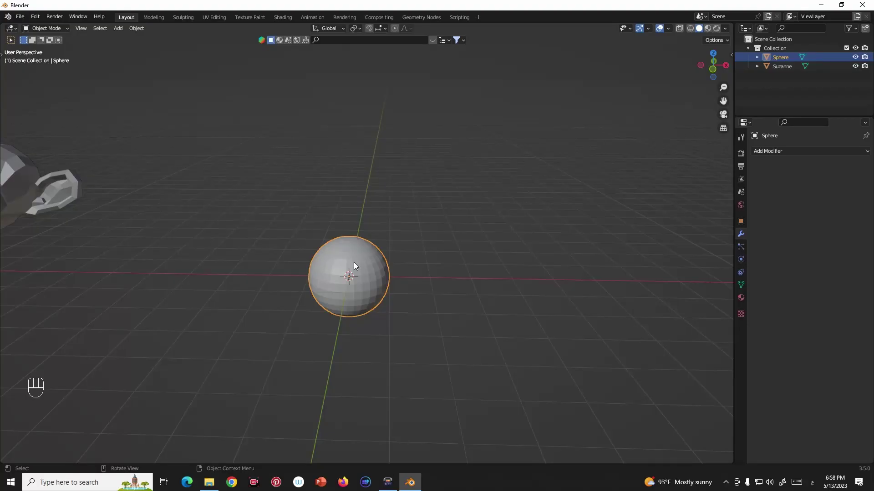
Stack three Array modifiers of count 5 along X, Y and Z on the sphere, then Apply All.
drag(778, 155, 685, 180)
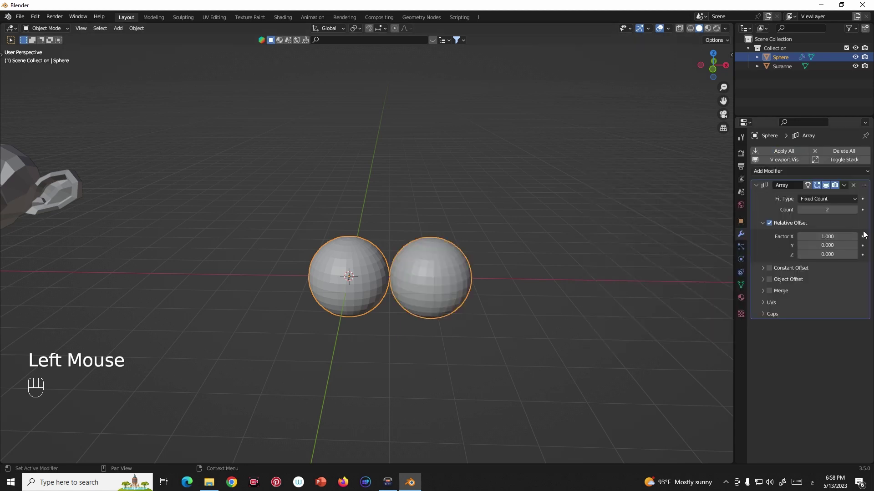
double_click(857, 213)
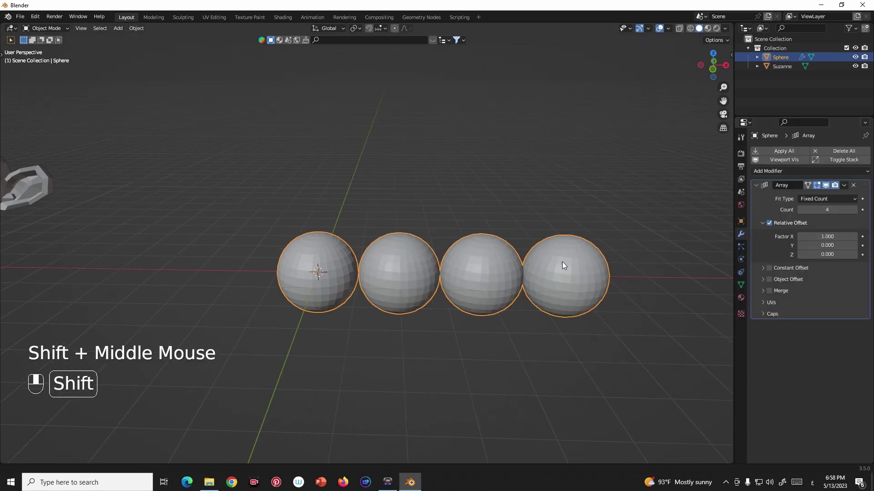
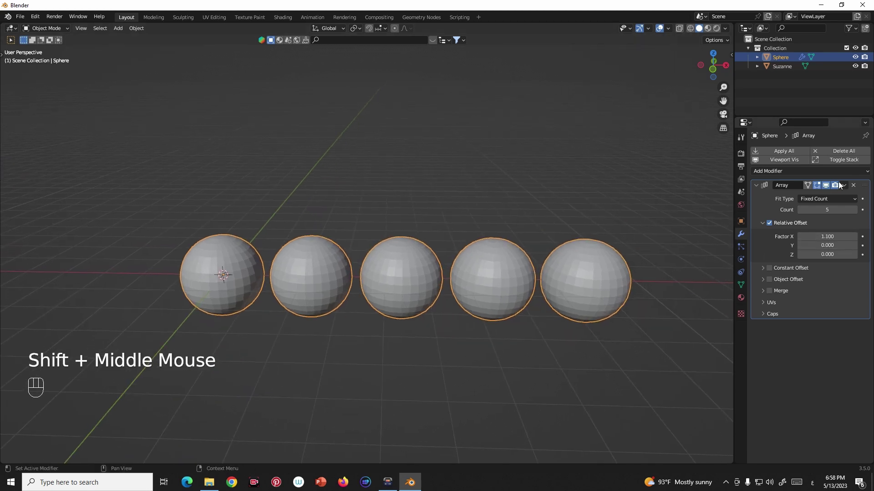
drag(848, 186, 815, 207)
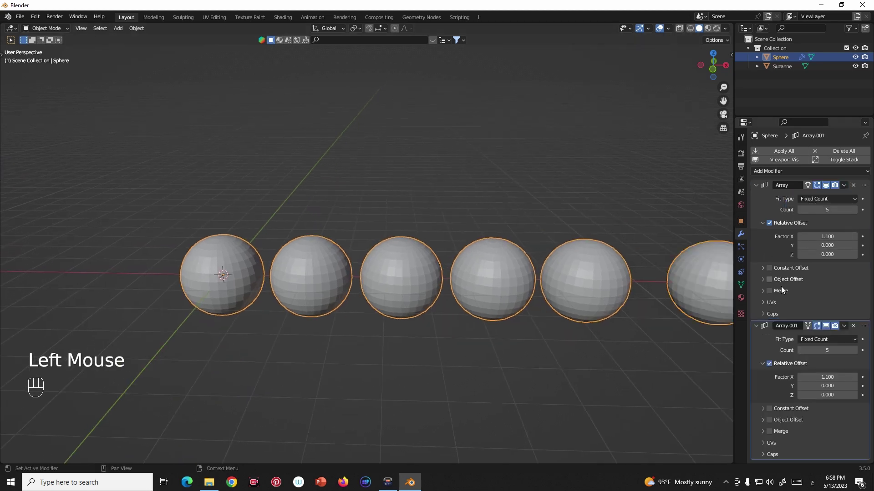
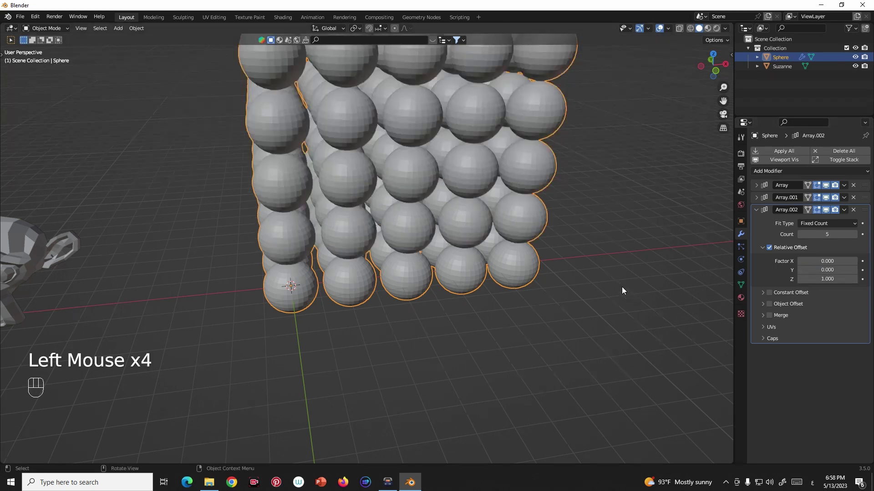
scroll(down, 3)
drag(846, 189, 840, 191)
click(846, 186)
drag(843, 188, 818, 202)
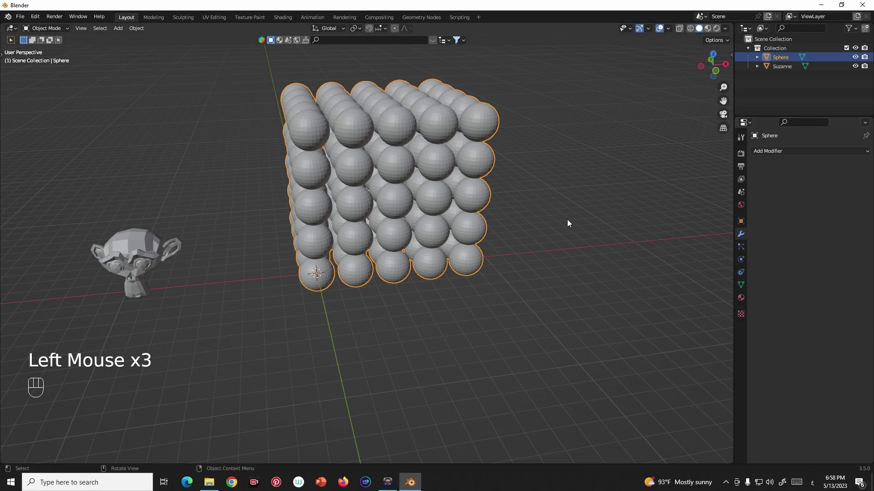
Inspect the applied 5×5×5 sphere block from several angles around the scene.
middle_click(536, 242)
click(444, 214)
key(g)
drag(468, 230, 460, 243)
middle_click(464, 231)
middle_click(442, 218)
scroll(up, 3)
middle_click(436, 230)
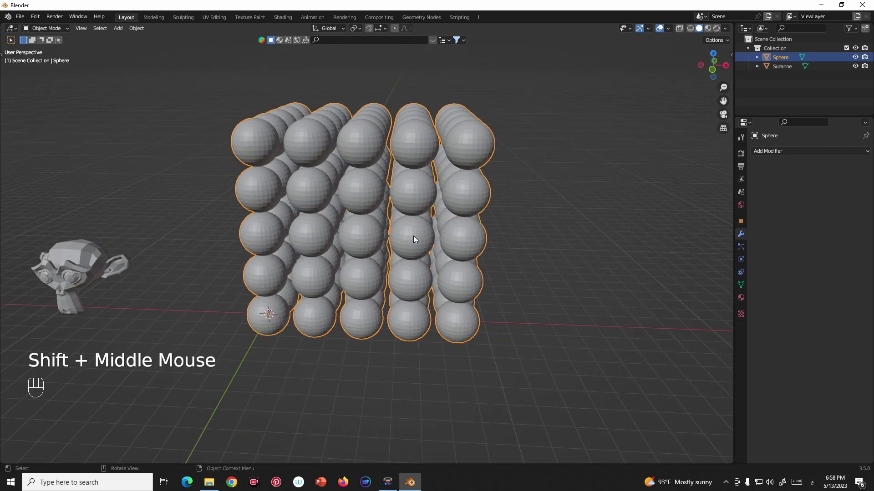
middle_click(442, 171)
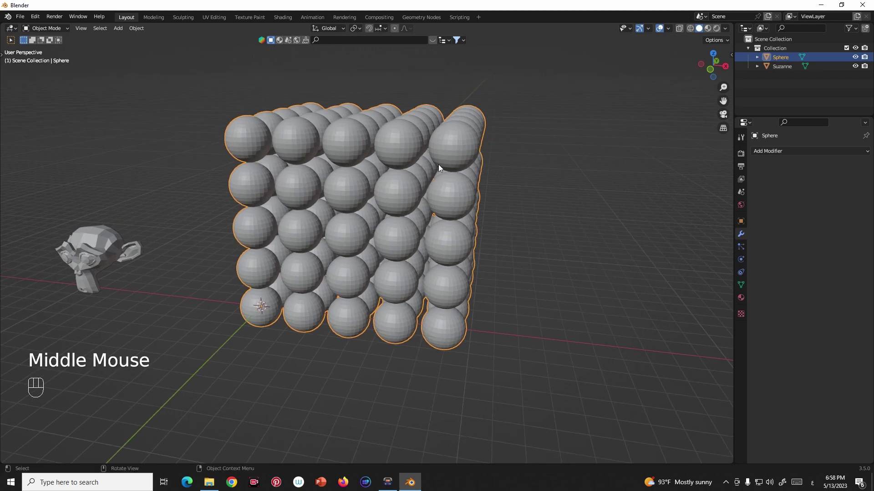
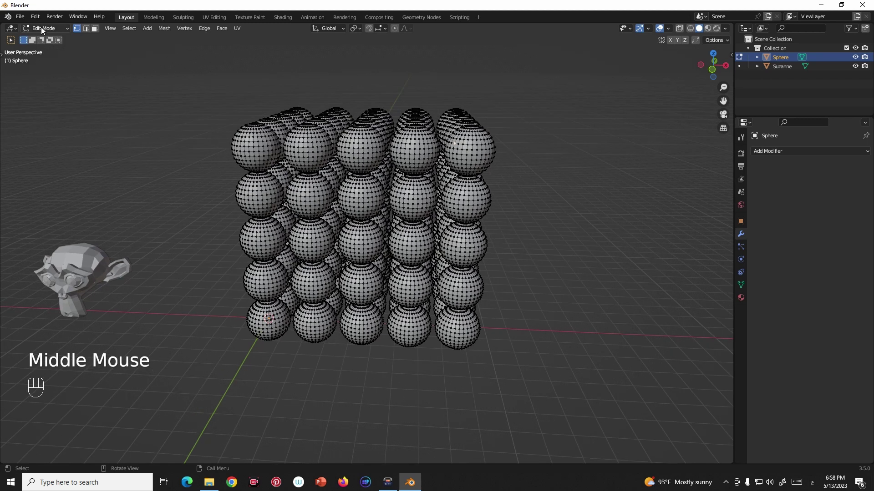
Separate the sphere block mesh into individual sphere objects and return to Object Mode.
key(a)
key(p)
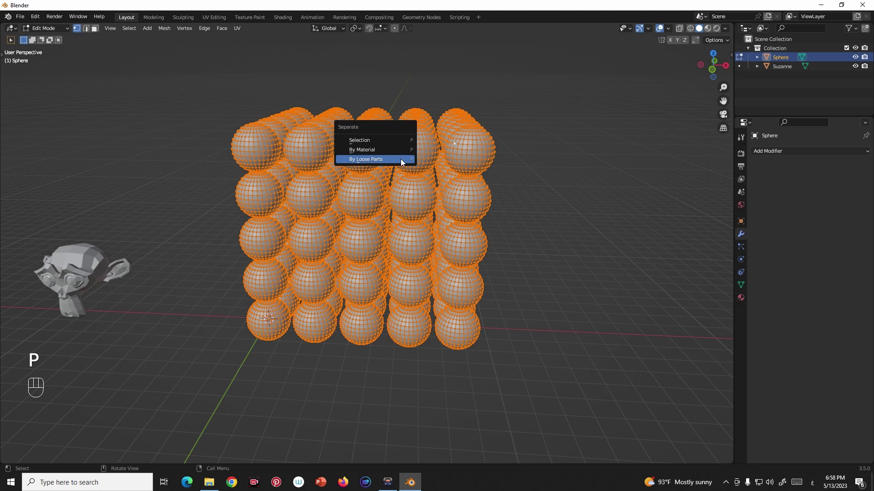
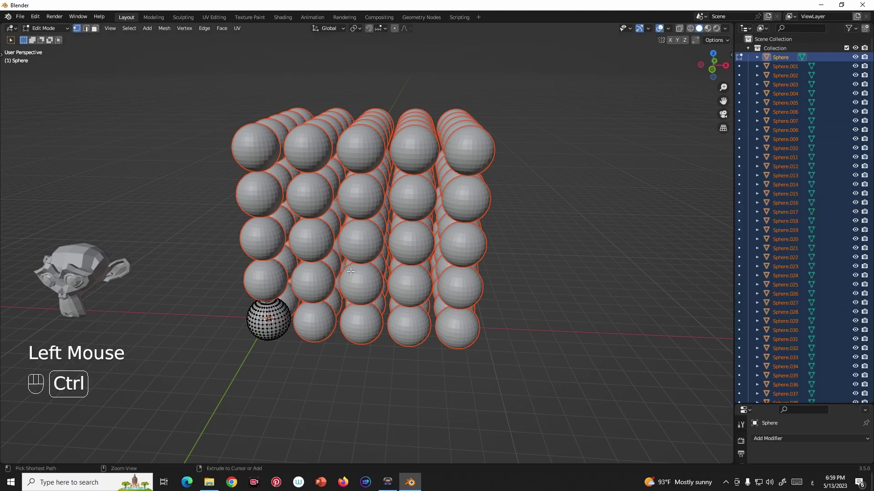
key(ctrl+z)
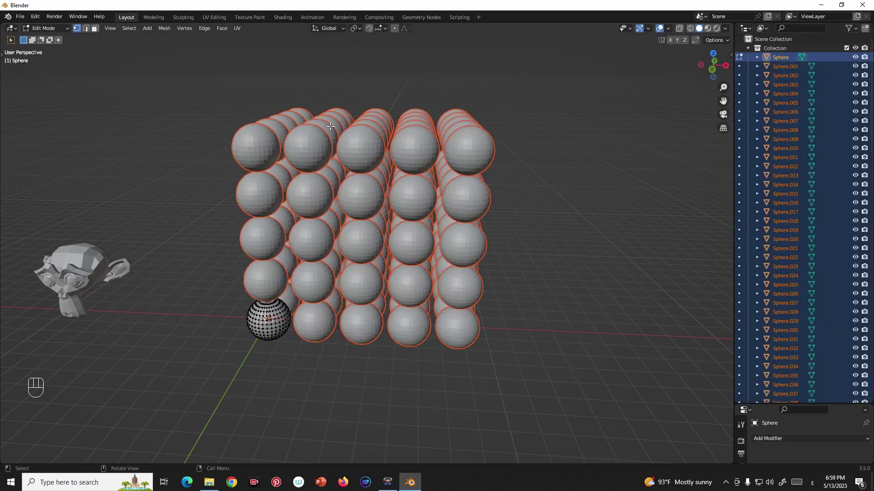
scroll(down, 3)
key(Tab)
Select every separated sphere in the grid.
middle_click(451, 240)
middle_click(305, 147)
scroll(up, 3)
drag(472, 161, 475, 181)
middle_click(489, 185)
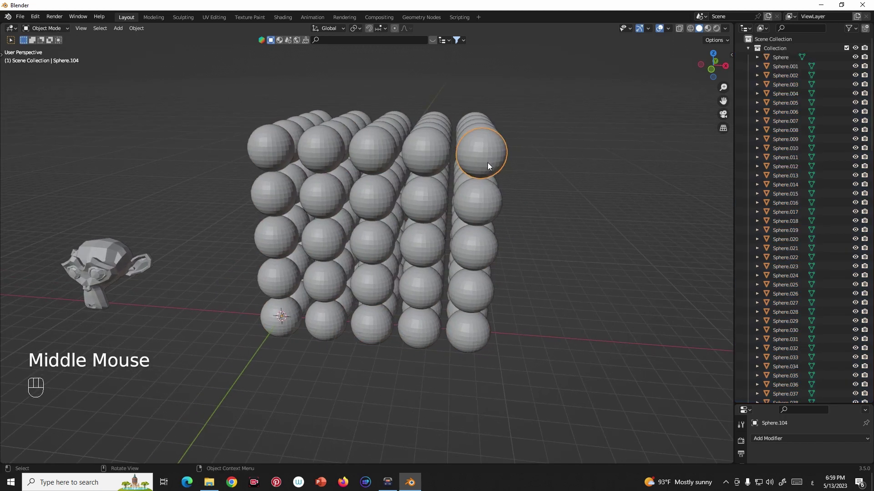
key(r)
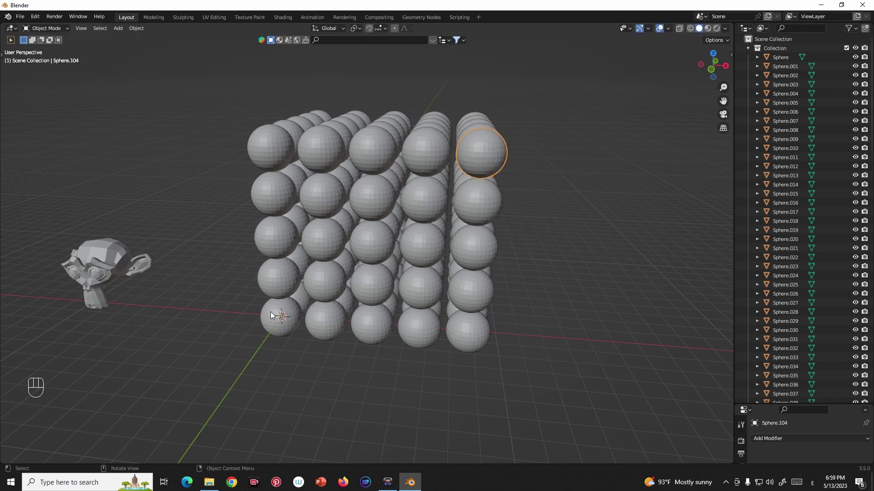
scroll(up, 3)
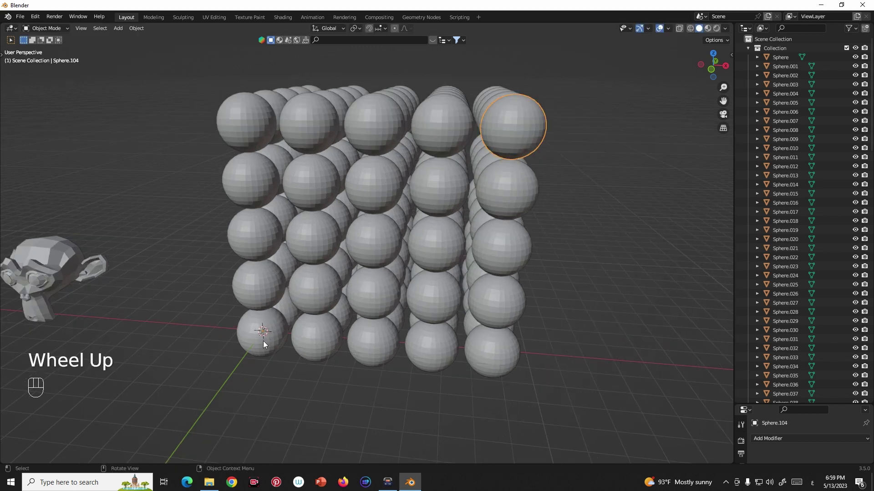
scroll(down, 3)
middle_click(443, 241)
drag(527, 83, 256, 372)
drag(409, 277, 433, 269)
Set the origin of all selected spheres to their own geometry centre.
right_click(411, 244)
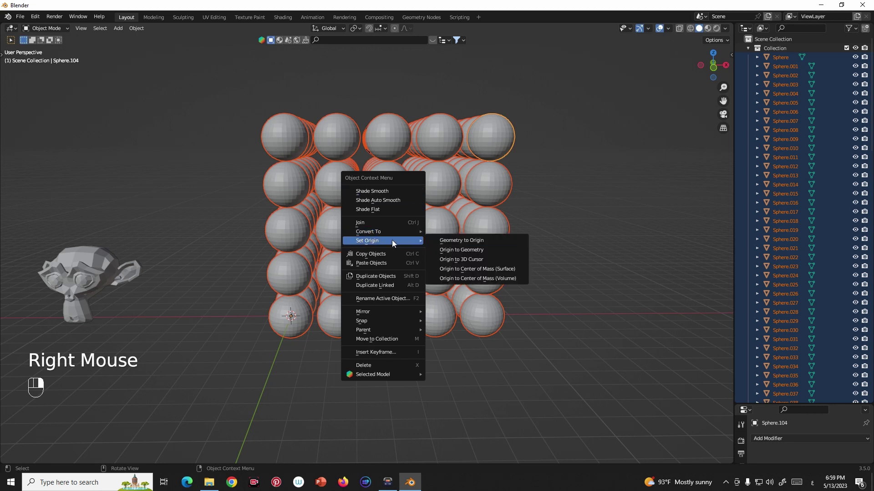
drag(465, 281, 444, 224)
middle_click(443, 225)
click(492, 147)
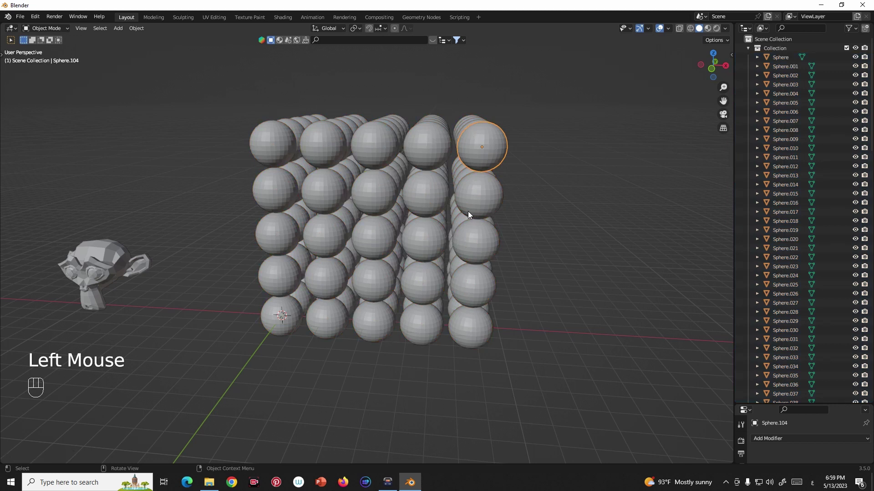
Grab single spheres to verify their centred origins, then bring the monkey head into view.
key(g)
click(473, 210)
key(g)
click(484, 240)
key(g)
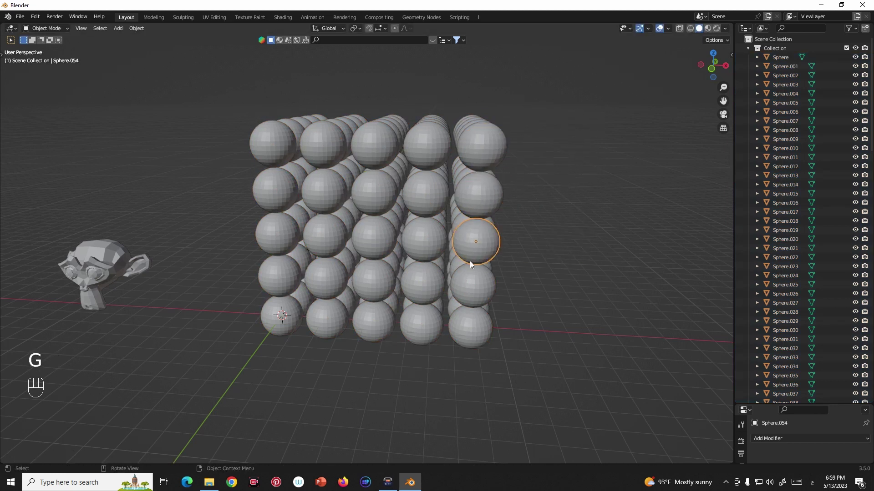
drag(376, 285, 443, 273)
scroll(down, 3)
middle_click(356, 271)
scroll(up, 3)
drag(343, 284, 411, 268)
Separate Suzanne's two eyes into their own objects from Edit Mode.
click(327, 249)
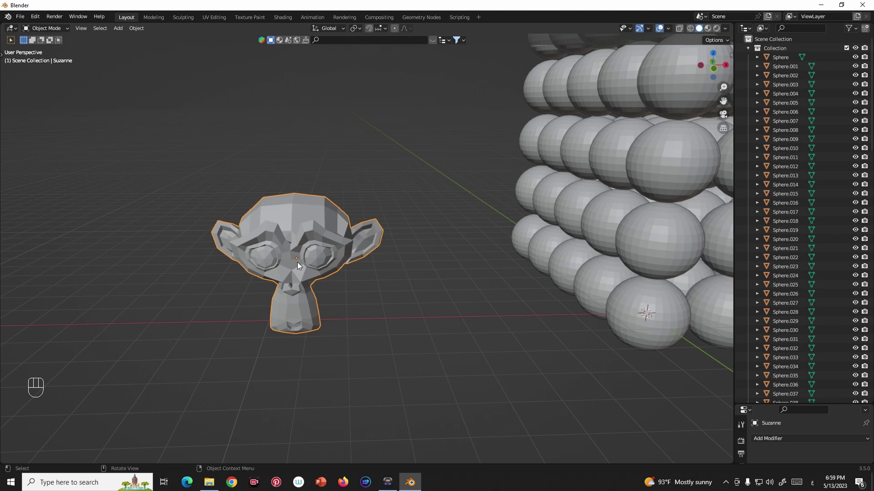
key(Tab)
key(p)
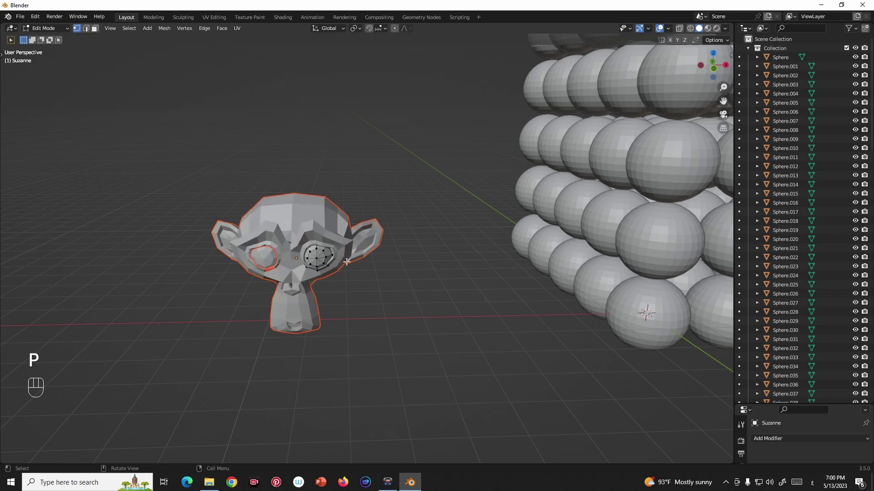
key(Tab)
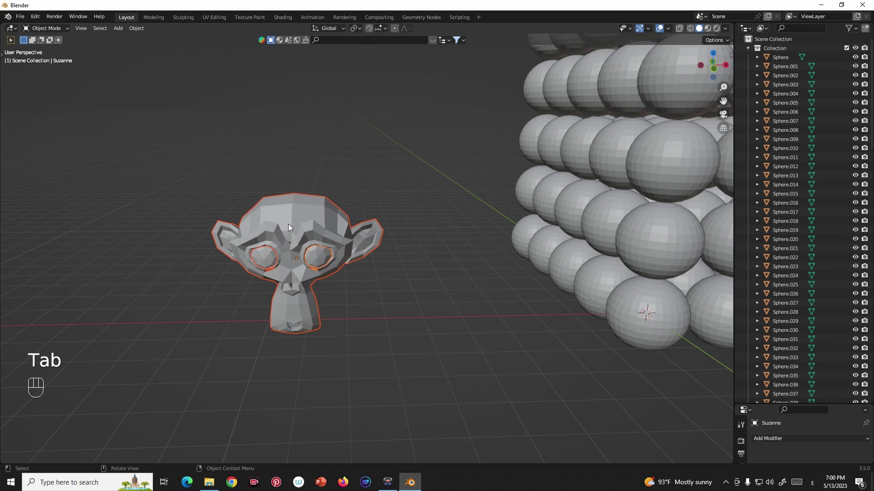
Set the eyes' origins to centre of mass (volume) and move each eye beside the head.
right_click(321, 226)
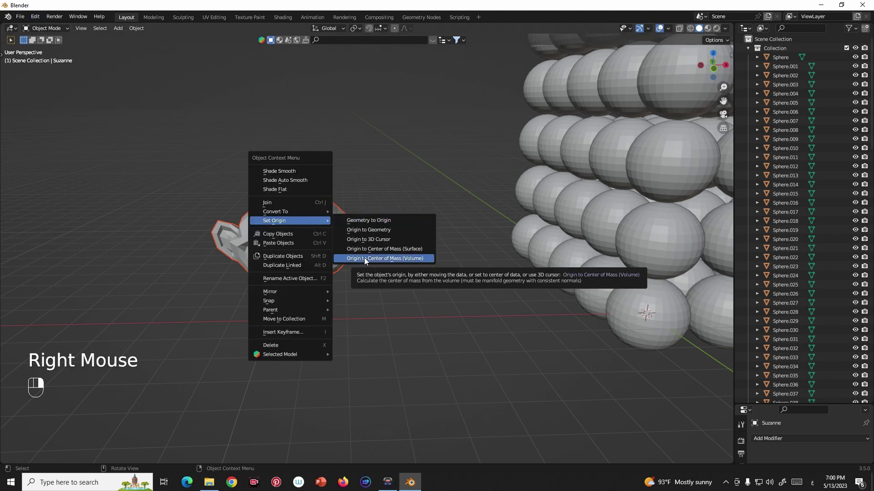
click(324, 225)
key(g)
click(328, 257)
key(g)
click(297, 256)
Nudge one detached eye and pull back to view the whole scene.
click(278, 261)
key(g)
scroll(down, 3)
drag(376, 221, 391, 230)
scroll(down, 3)
drag(413, 246, 351, 255)
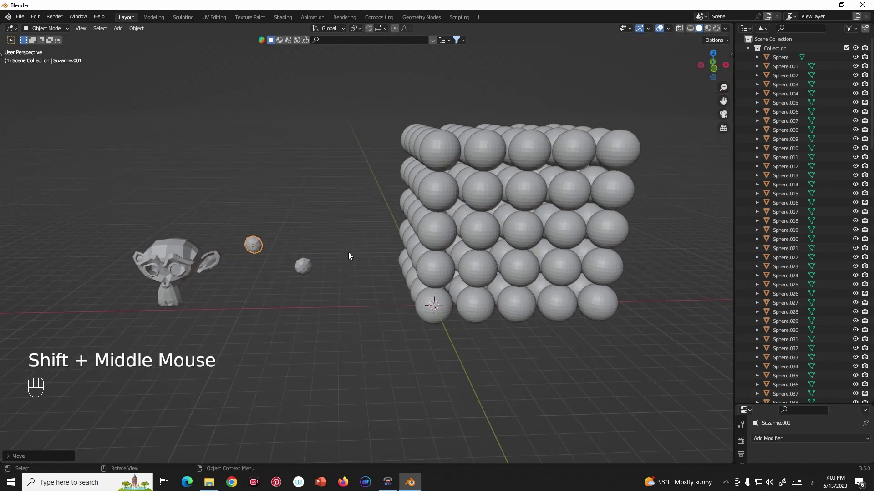
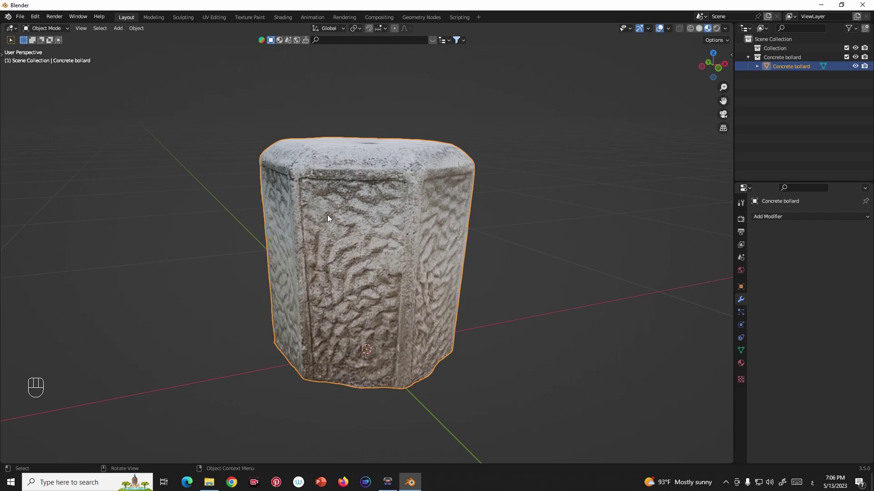
Cycle the Concrete bollard through Sculpt, Object, Edit and Weight Paint modes via the Ctrl+Tab pie menu.
drag(62, 29, 293, 185)
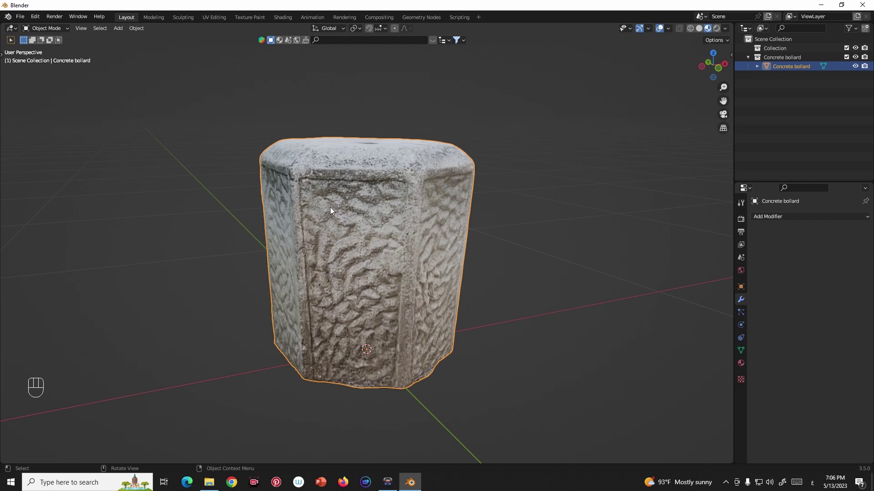
key(ctrl+Tab)
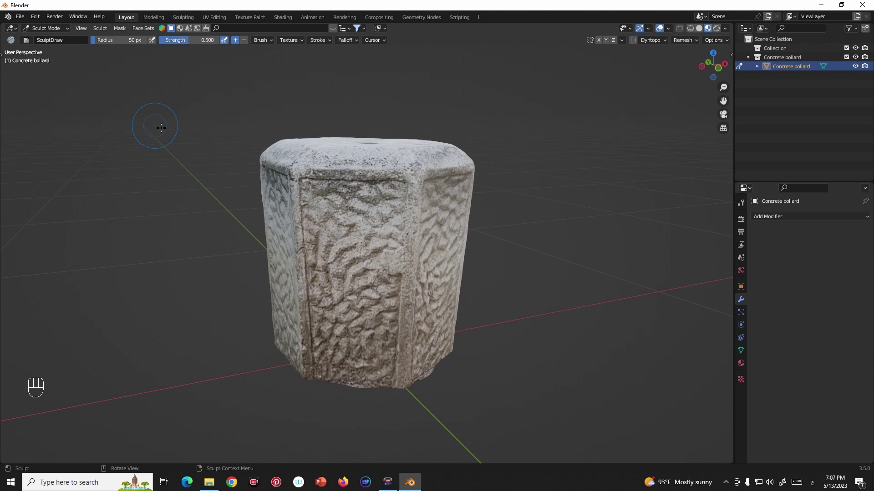
key(t)
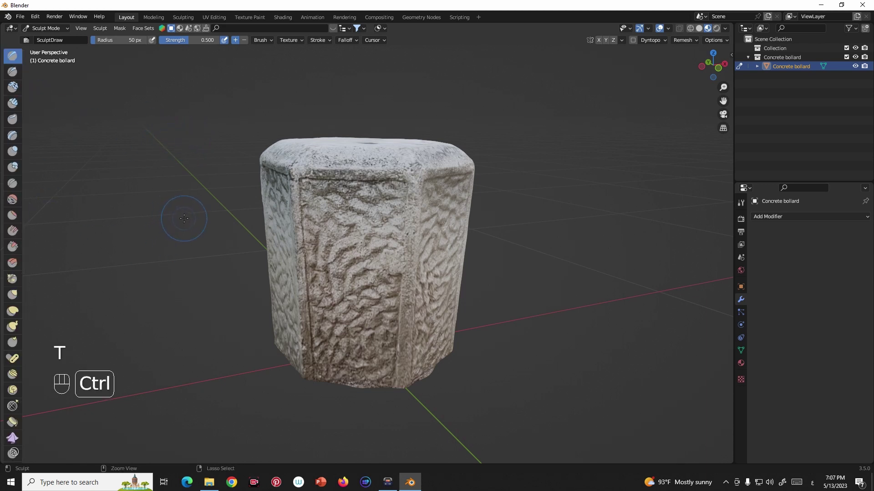
key(ctrl+Tab)
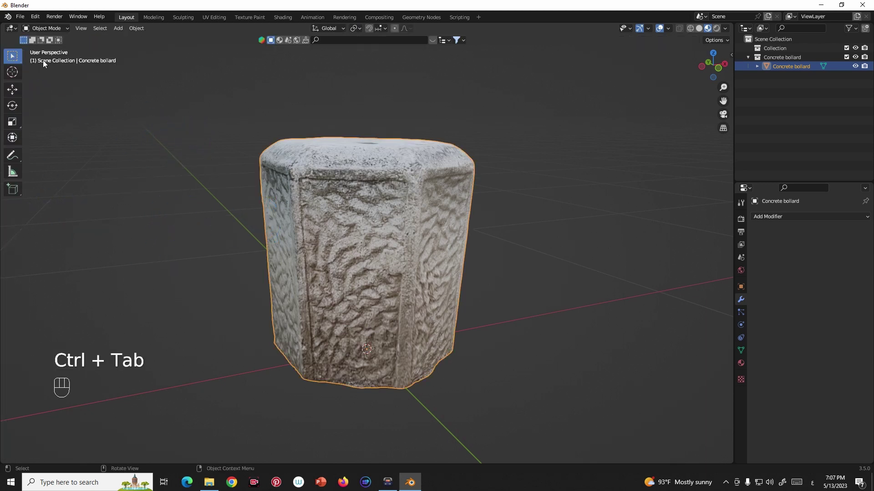
key(ctrl+Tab)
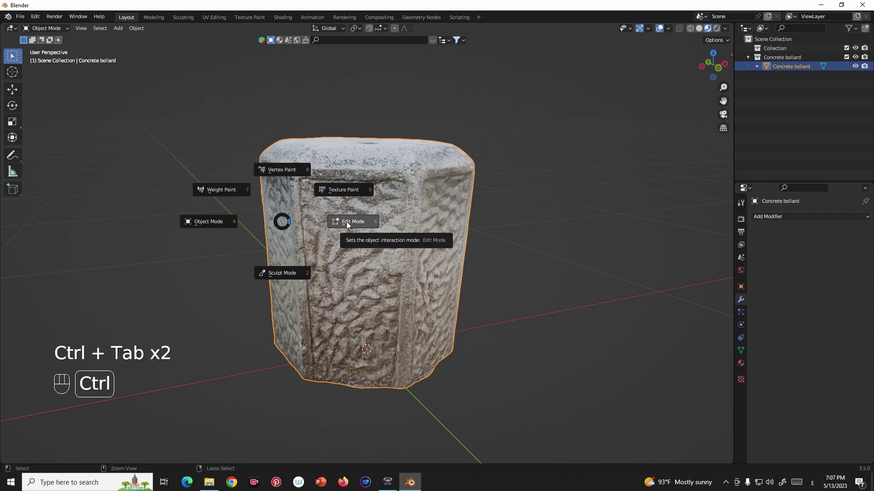
key(ctrl+Tab)
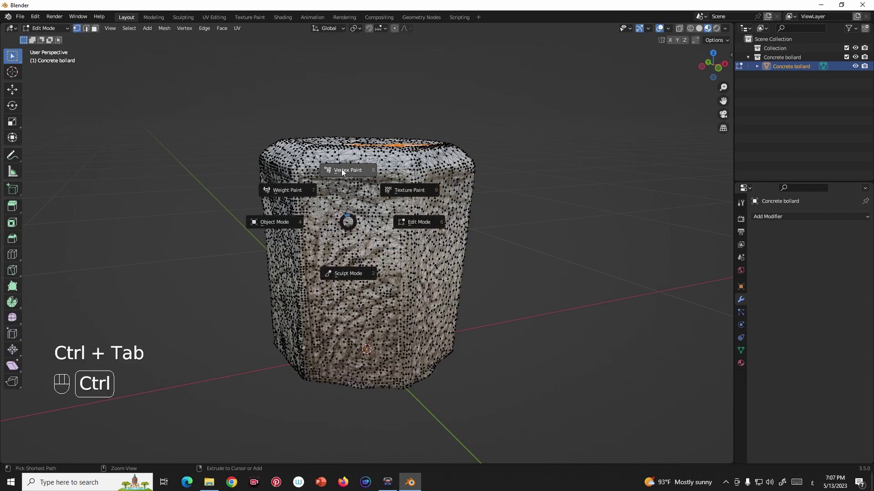
key(ctrl+Tab)
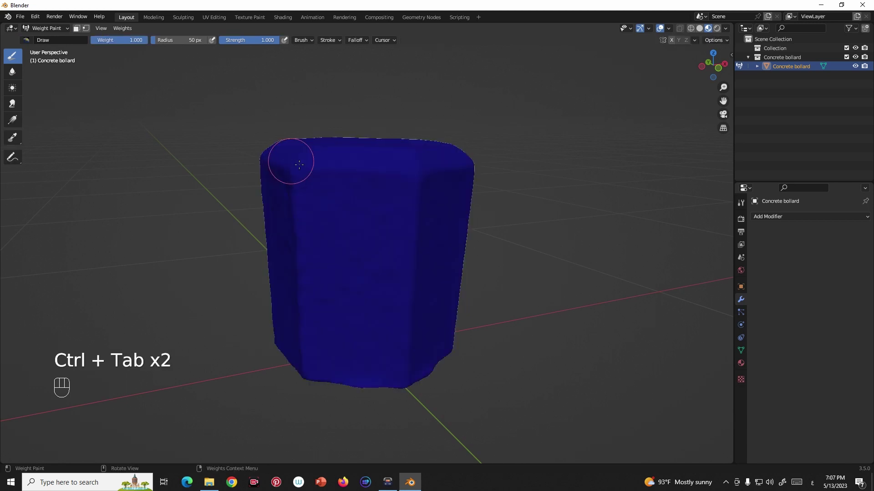
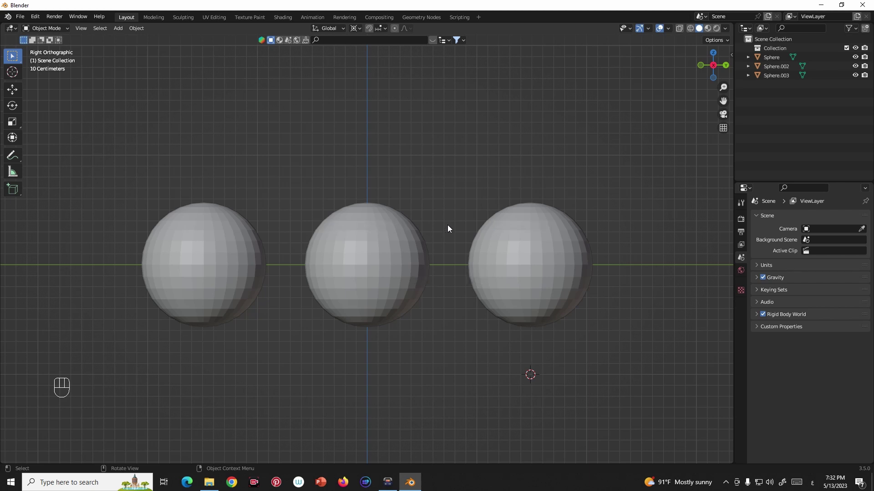
Select all three spheres in the row and make the middle sphere the active object.
drag(374, 266, 390, 273)
scroll(down, 3)
drag(377, 268, 363, 270)
middle_click(368, 268)
key(`)
key(`)
scroll(up, 3)
drag(536, 196, 230, 293)
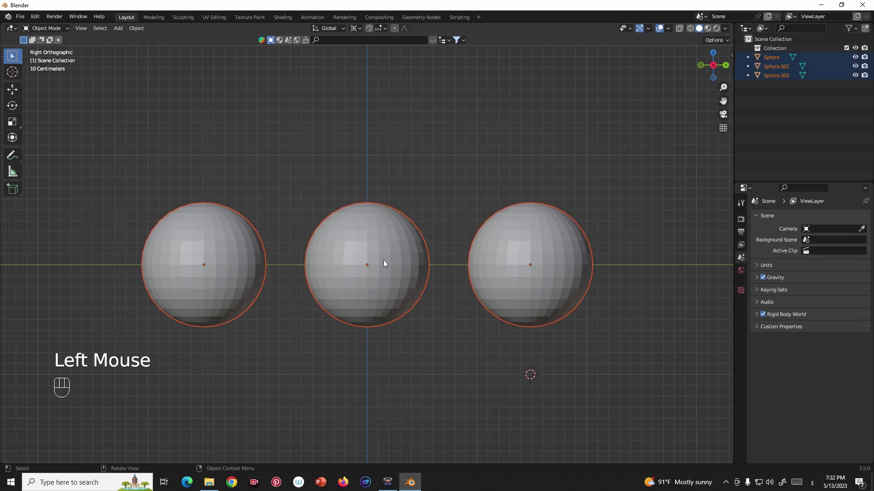
click(395, 241)
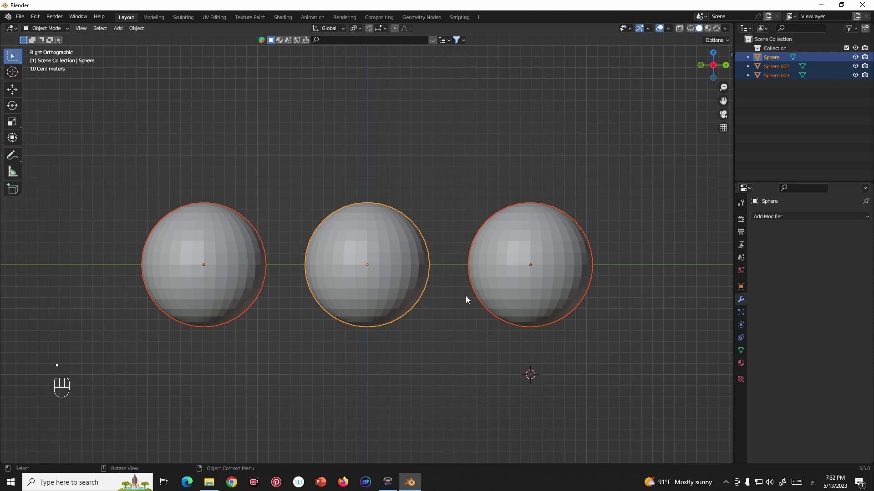
Browse the Pivot Point pie options with a trial scale, toggling Only Locations.
key(.)
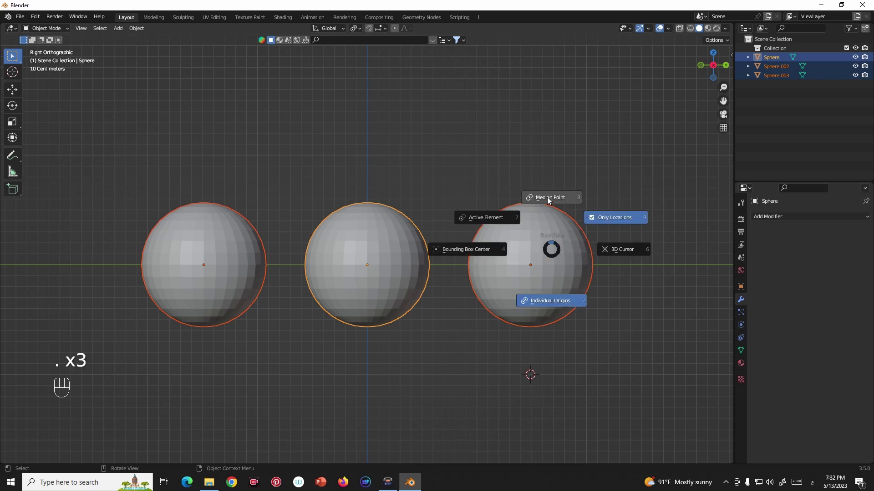
key(.)
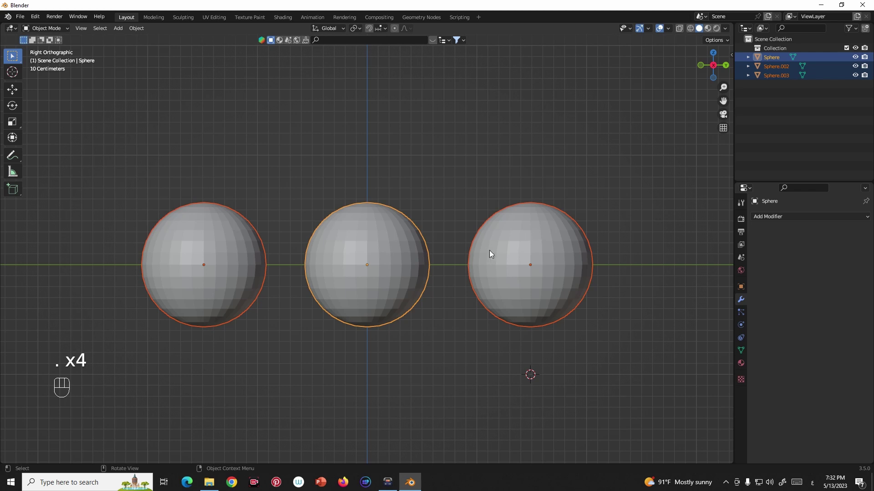
scroll(down, 3)
key(s)
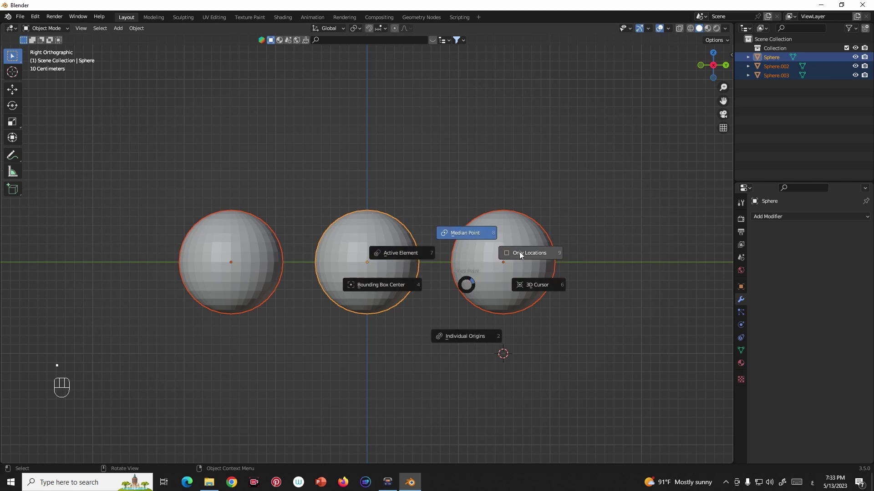
key(.)
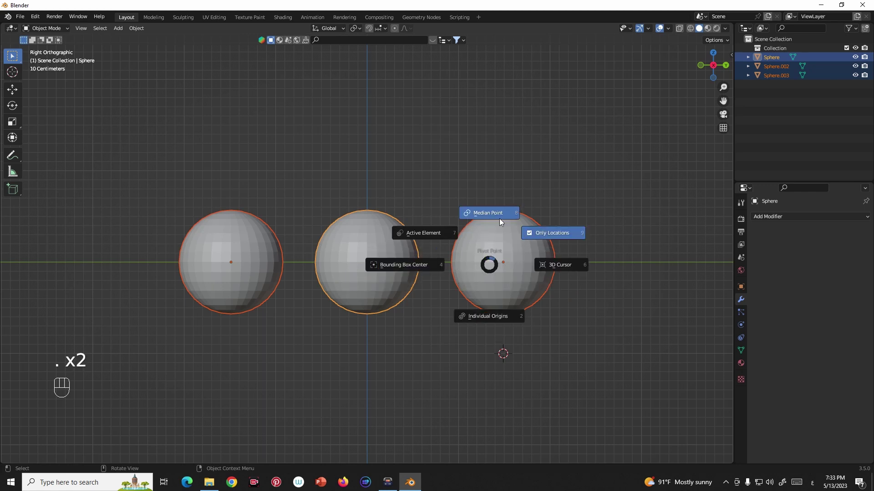
key(s)
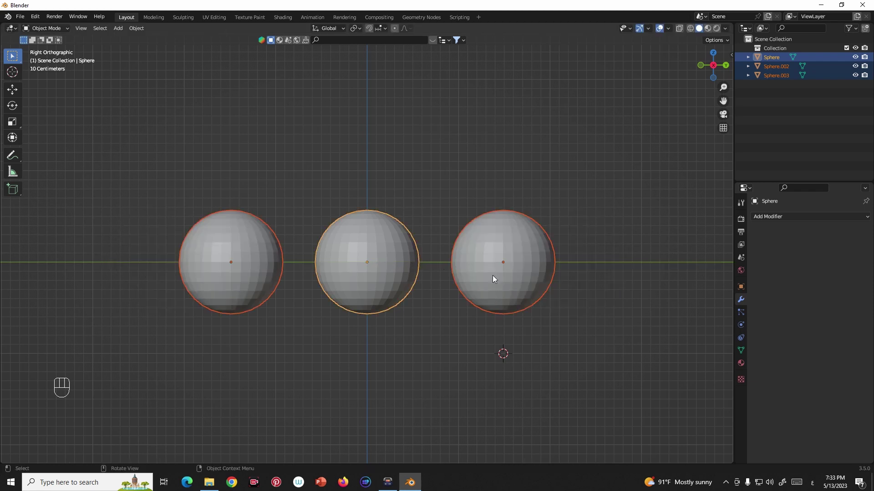
Set the transform pivot to Active Element so the spheres scale around the active sphere.
middle_click(465, 286)
key(.)
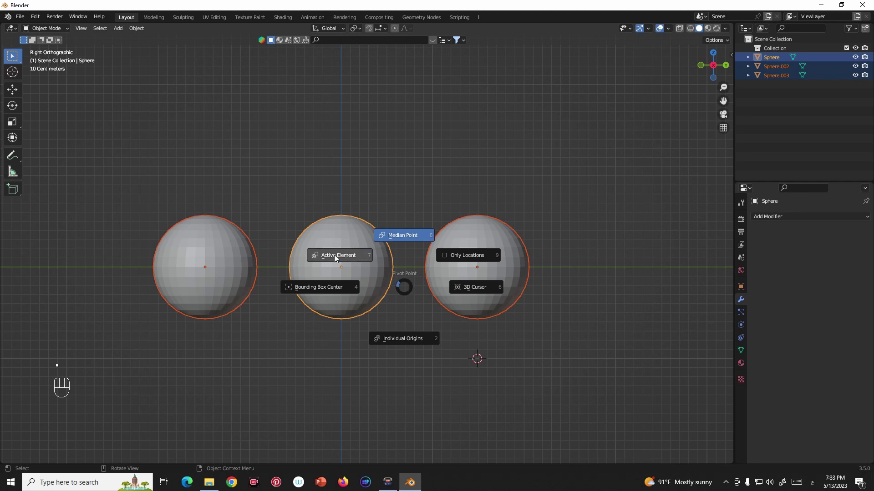
drag(355, 291, 365, 291)
key(.)
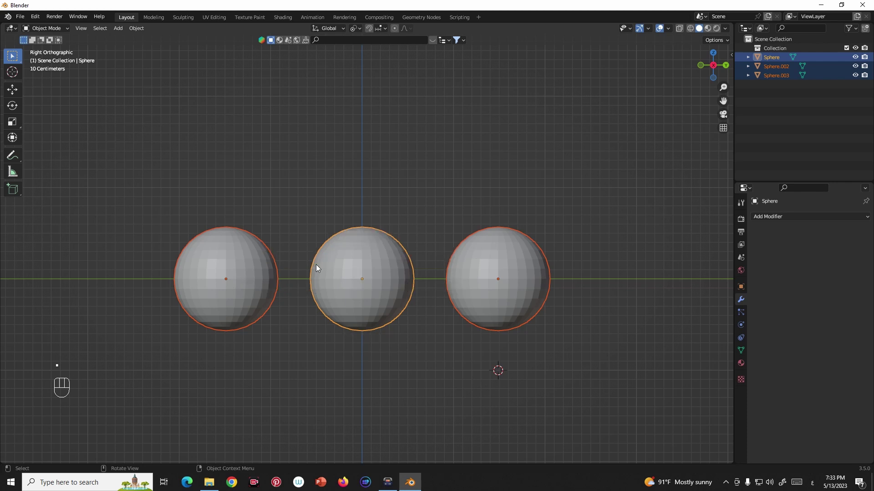
middle_click(332, 278)
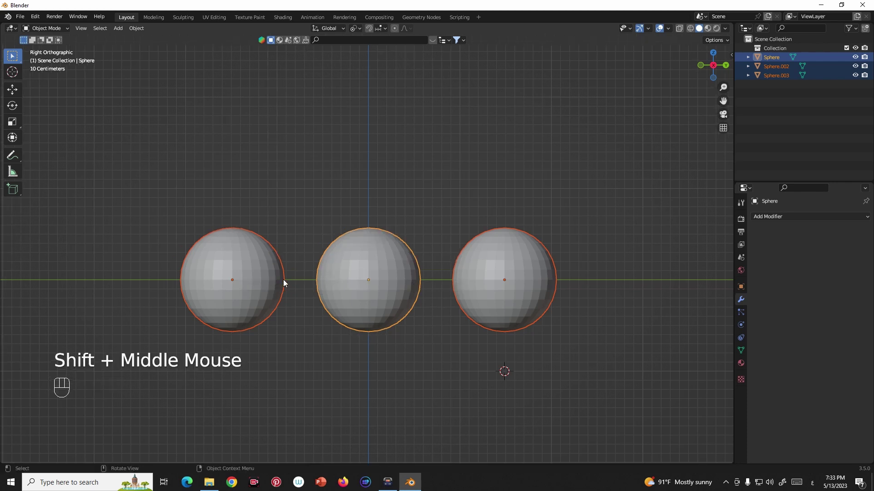
Briefly edit the left sphere's mesh alone, viewed in perspective, then return to Object Mode.
click(230, 247)
key(Tab)
scroll(up, 3)
middle_click(246, 256)
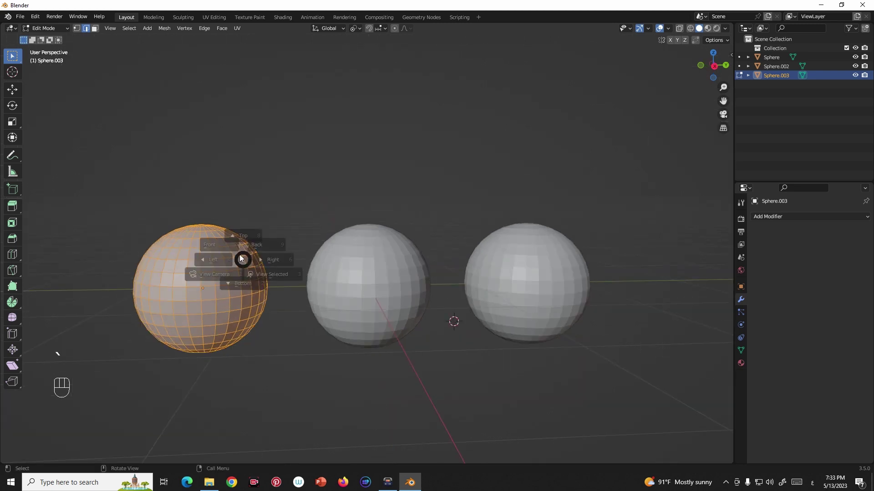
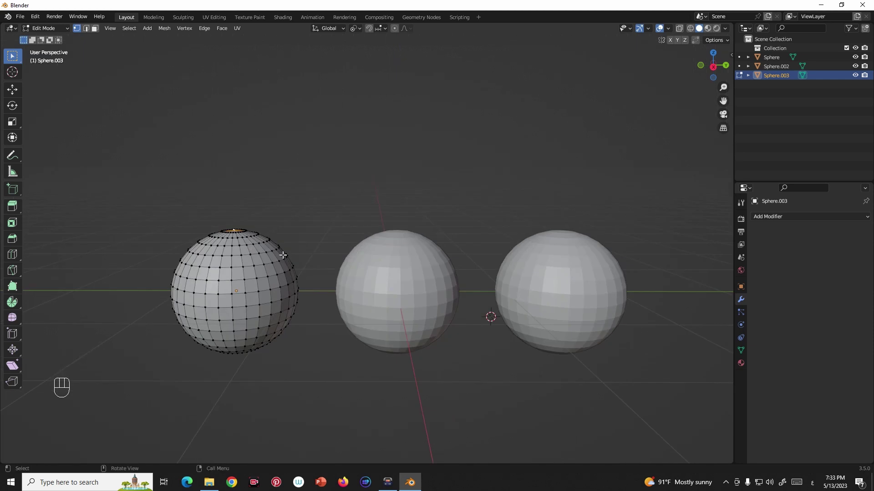
key(Tab)
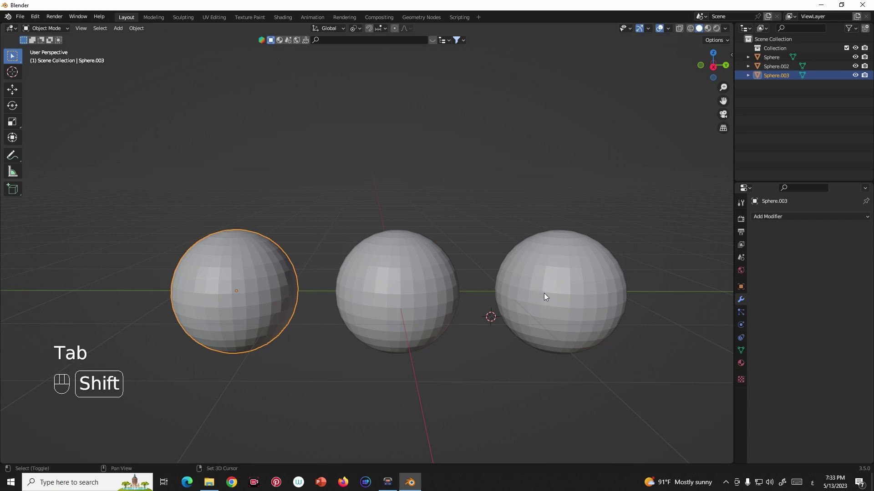
Edit the left and right spheres' meshes together and start a trial shrink of the right sphere.
click(566, 303)
key(Tab)
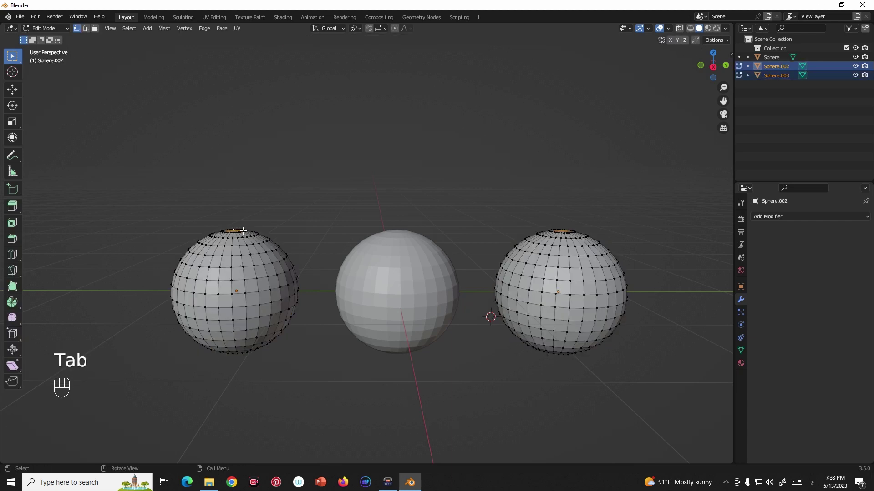
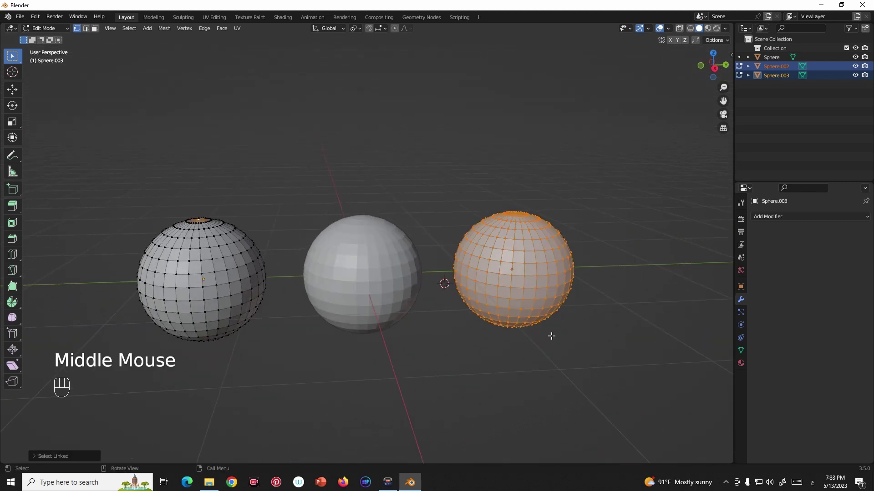
key(s)
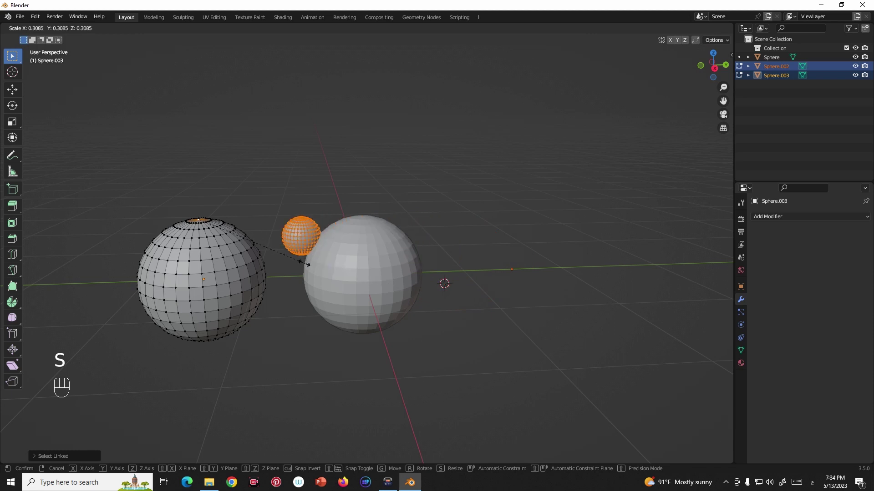
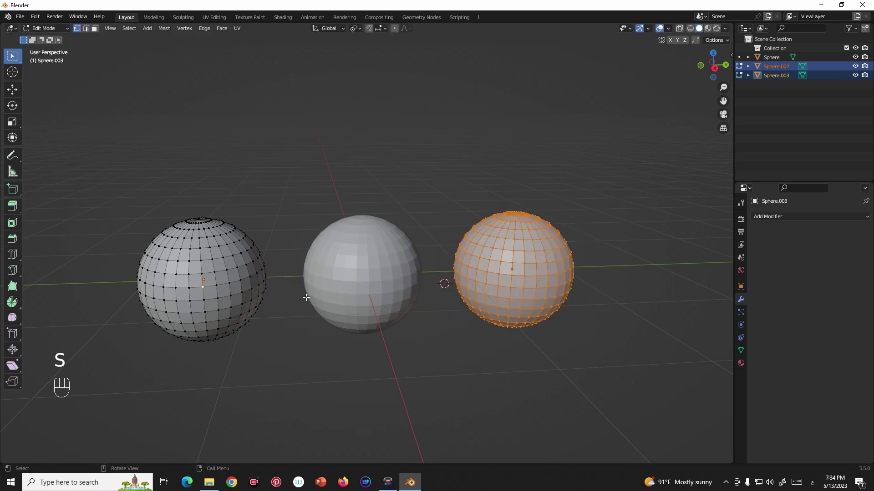
Select all the spheres, delete them and face the empty scene from the front.
drag(433, 253, 325, 248)
key(Tab)
middle_click(409, 267)
scroll(down, 3)
middle_click(503, 329)
drag(454, 301, 509, 304)
middle_click(359, 285)
drag(466, 243, 328, 337)
key(x)
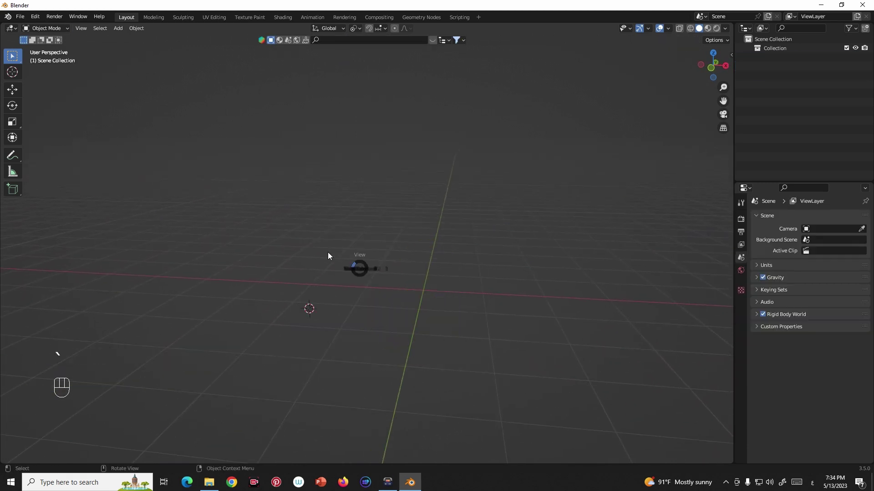
middle_click(359, 277)
key(shift+s)
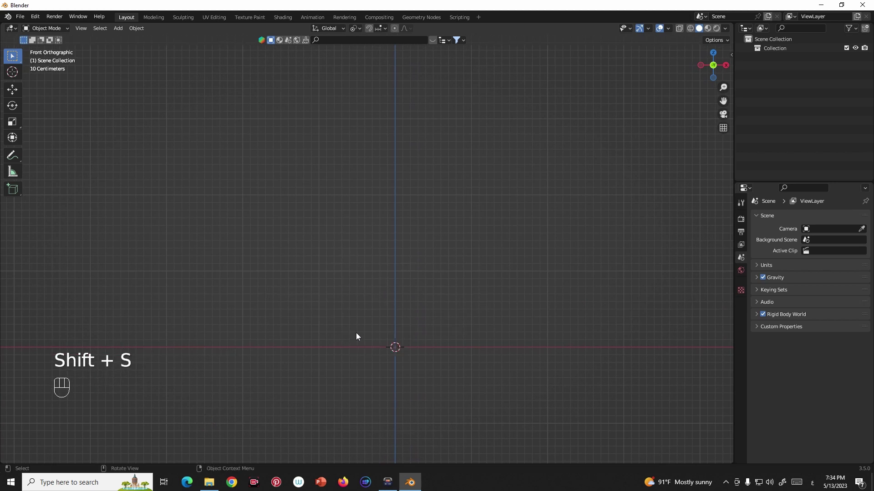
Add a mesh from the Shift+A menu and trial-tilt the cube around X, cancelling it.
key(shift+a)
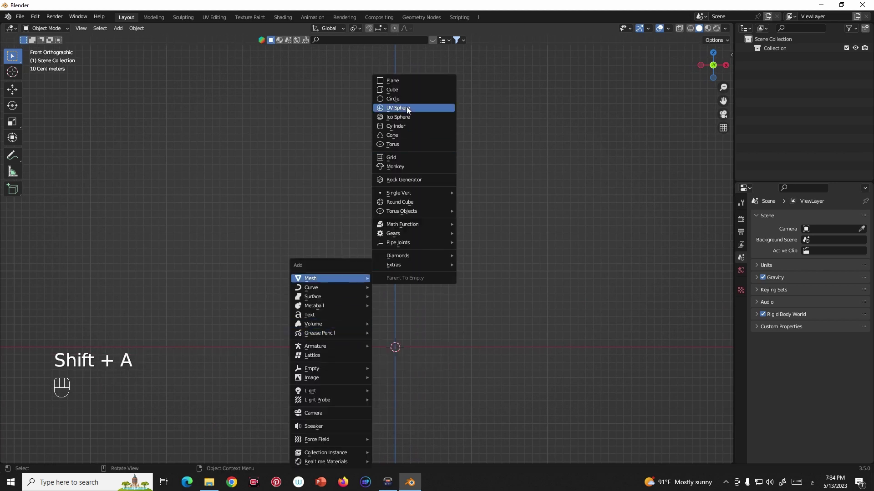
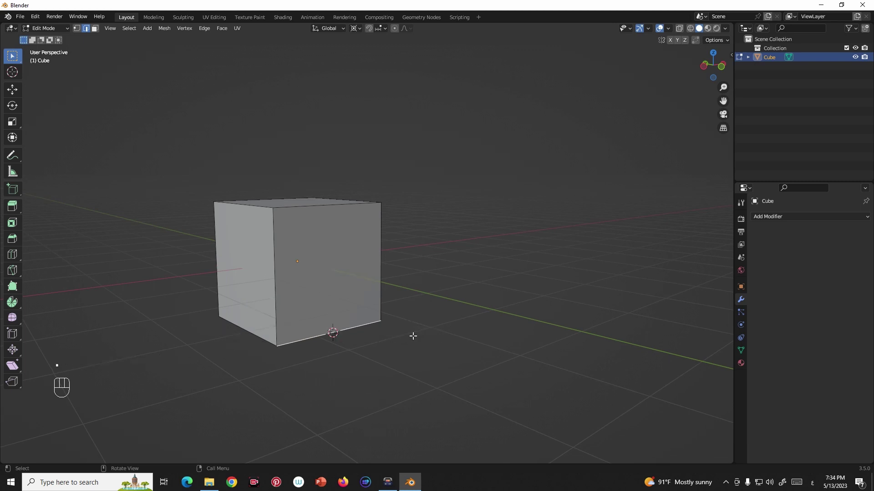
key(Tab)
drag(368, 319, 387, 325)
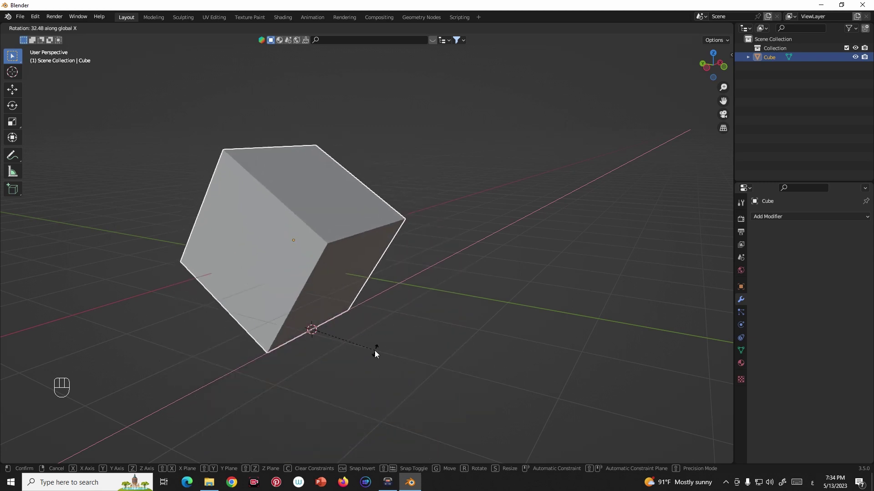
drag(391, 342, 450, 335)
drag(438, 335, 405, 336)
middle_click(406, 337)
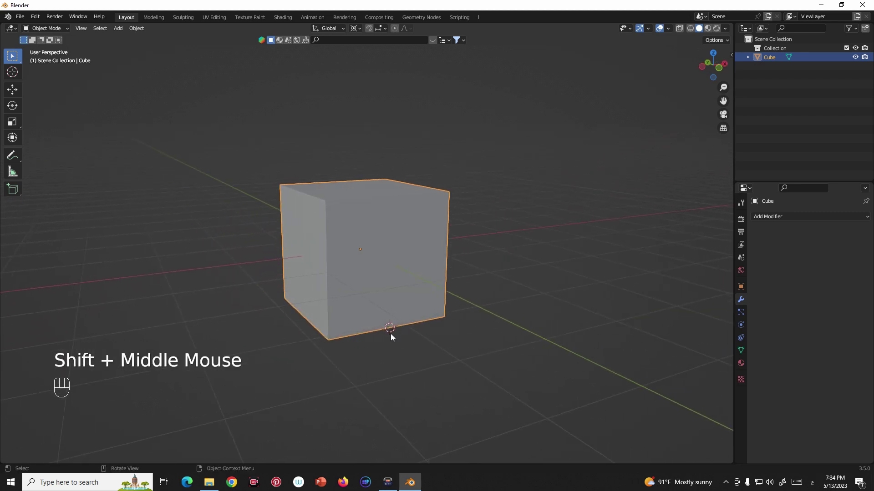
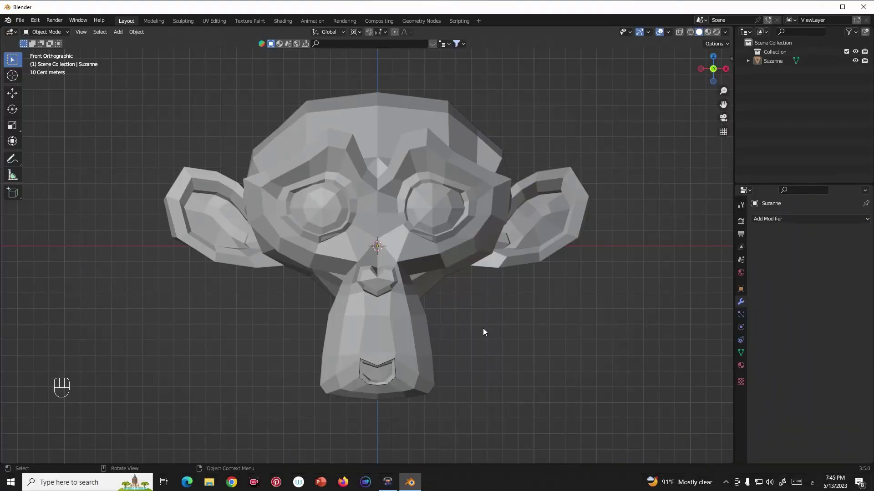
Orbit to a perspective view and select the Suzanne head.
middle_click(461, 342)
middle_click(440, 330)
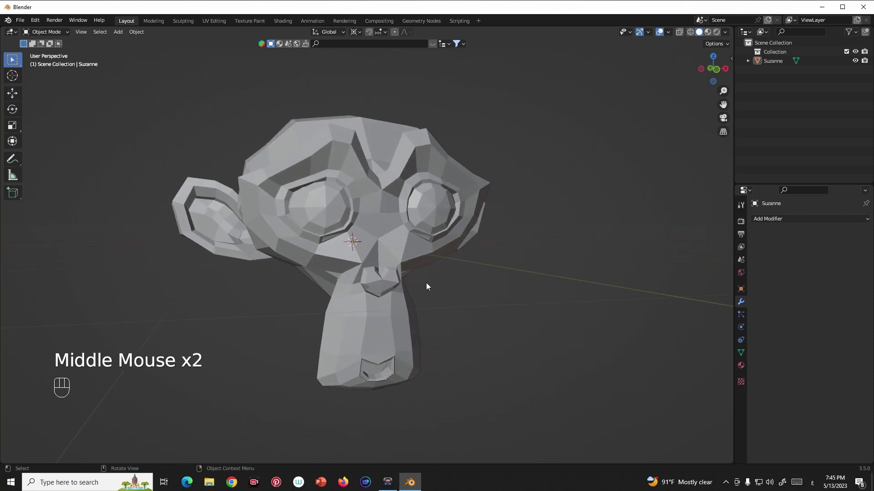
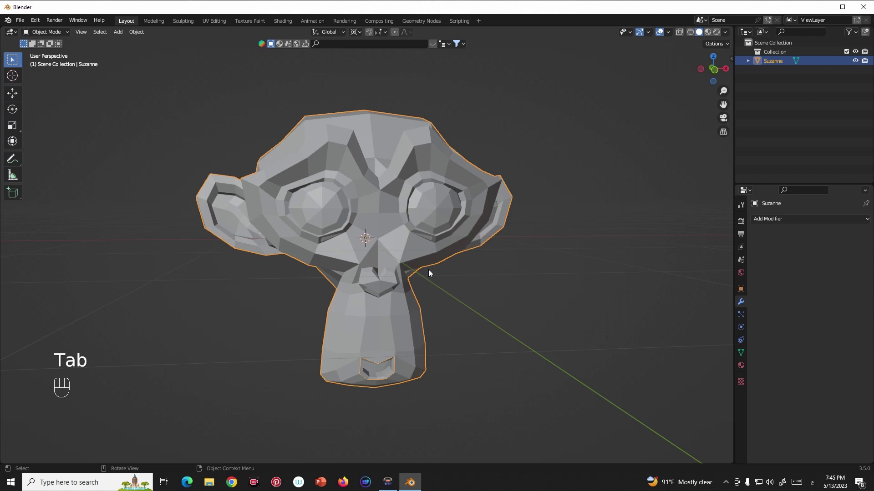
drag(743, 369, 753, 356)
Add material slots Material.008–.010 to Suzanne and tint Material.008 magenta.
click(821, 263)
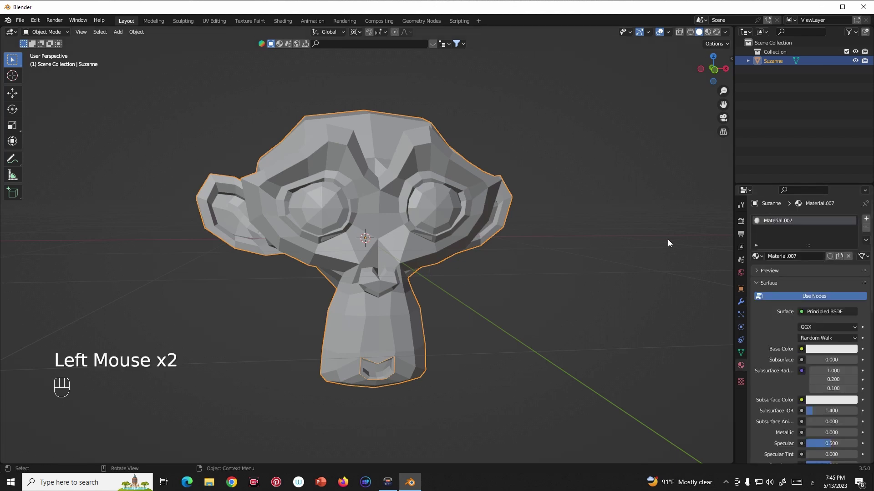
click(869, 220)
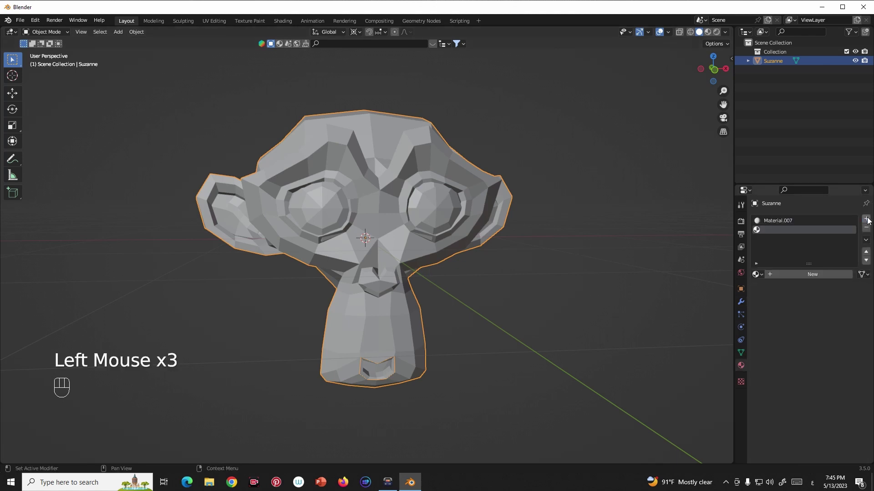
drag(827, 274, 853, 235)
click(870, 221)
click(827, 279)
click(868, 220)
click(822, 279)
click(829, 369)
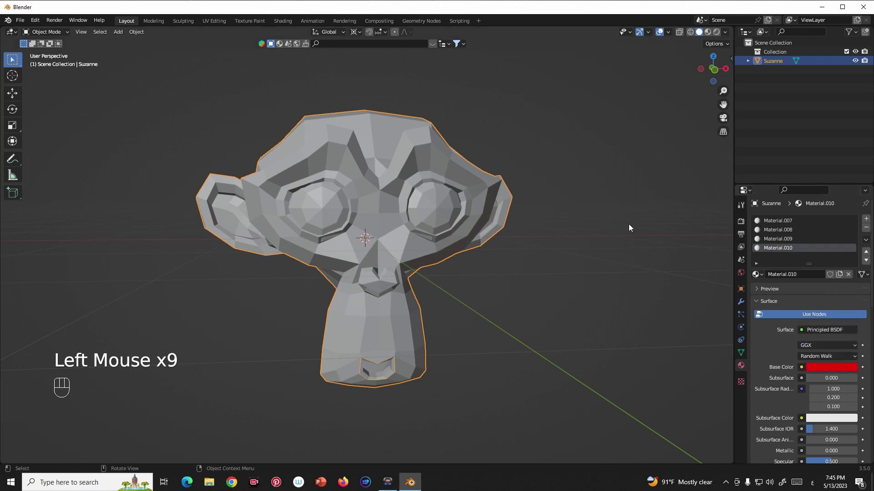
drag(773, 242, 835, 365)
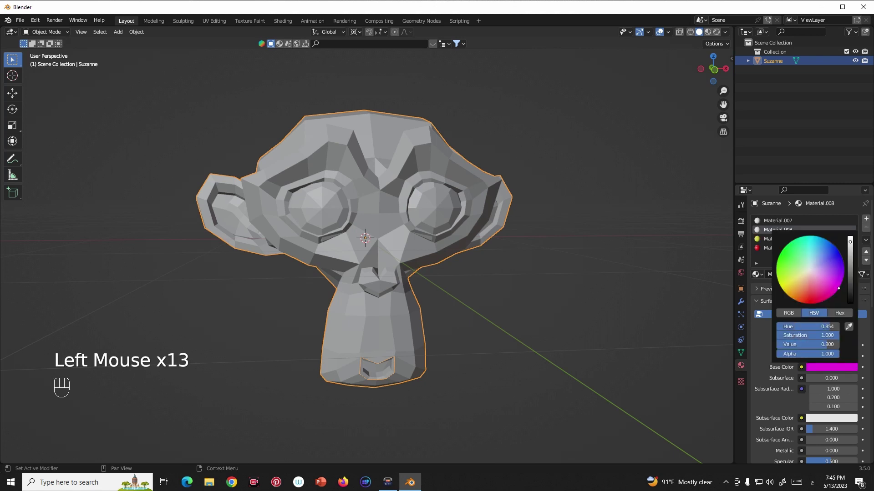
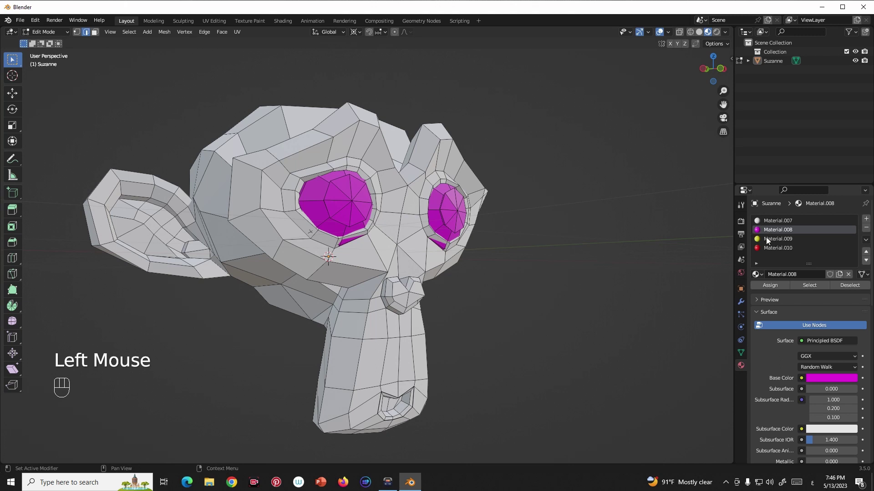
Assign the yellow material to Suzanne's nose and inspect the coloured head from around.
click(771, 241)
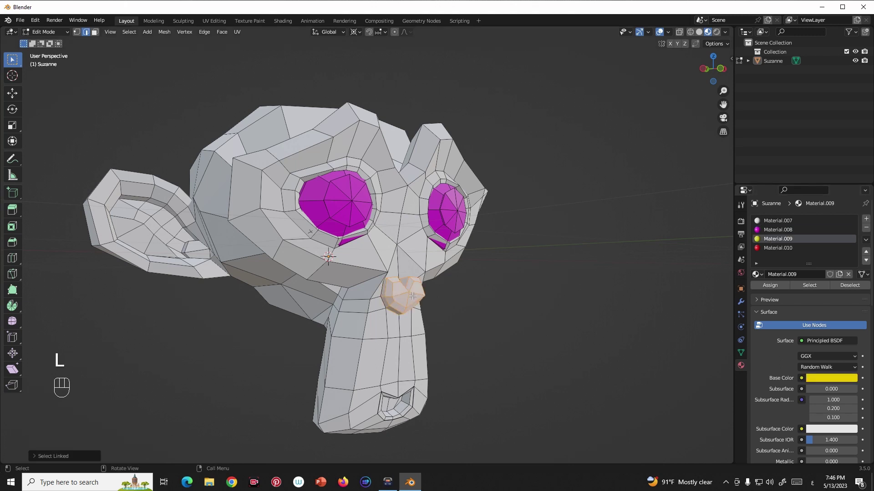
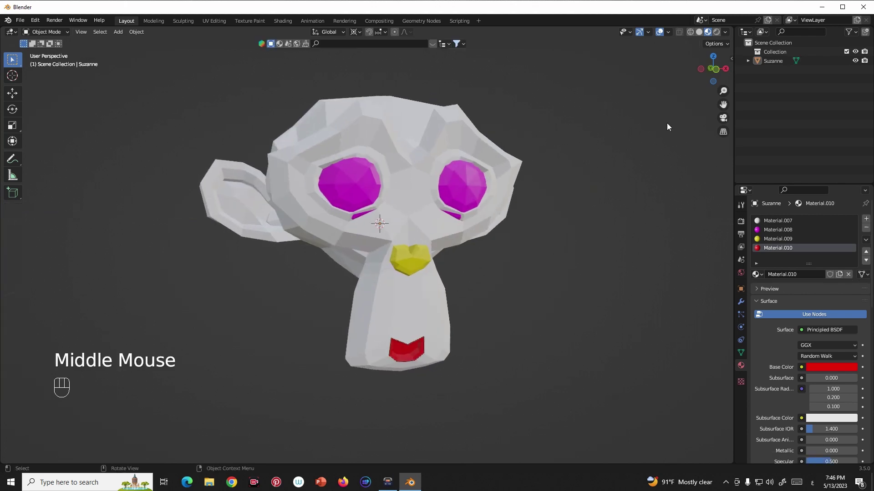
drag(487, 250, 486, 268)
drag(495, 265, 459, 266)
drag(478, 268, 443, 259)
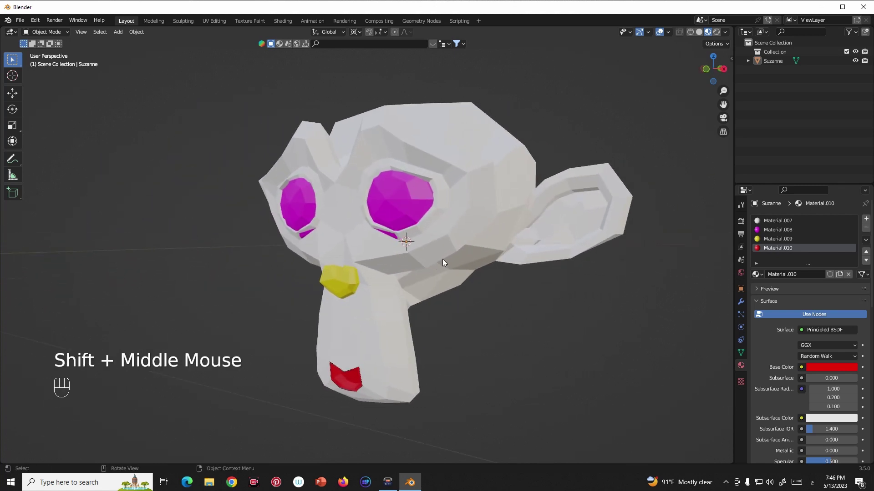
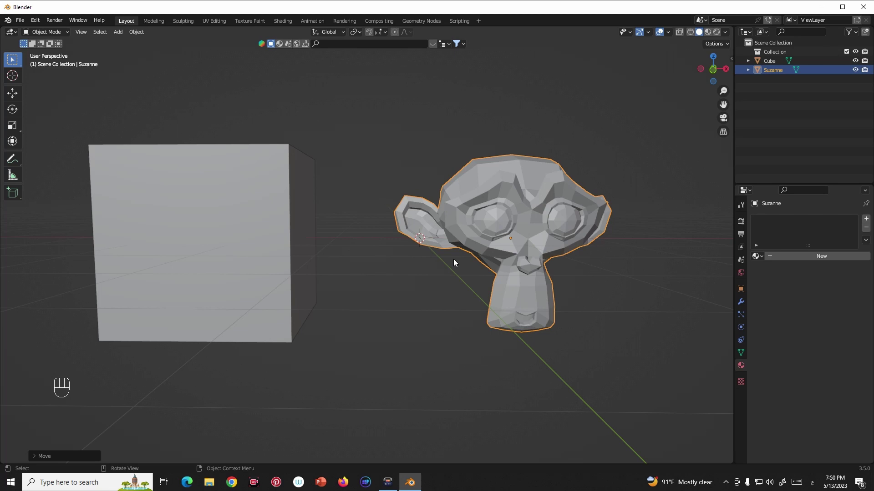
Duplicate the cube and place the copy inside the outer Cube.
click(253, 241)
click(263, 244)
middle_click(301, 260)
key(shift+d)
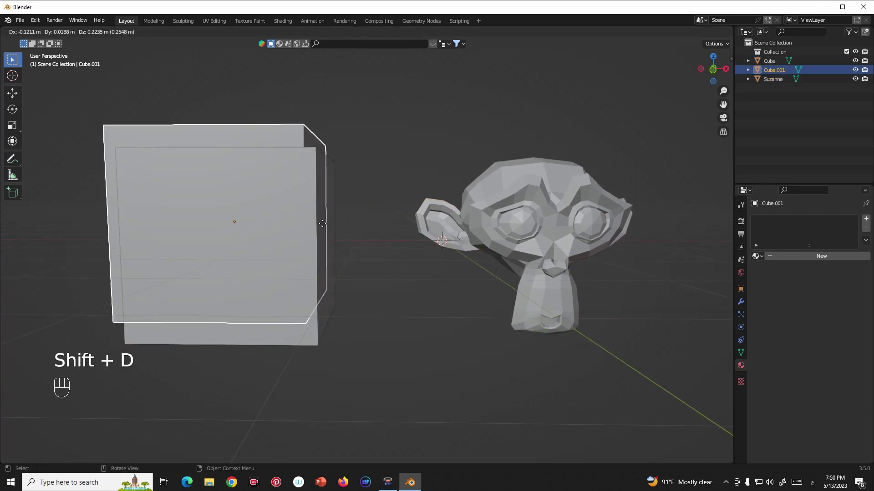
key(s)
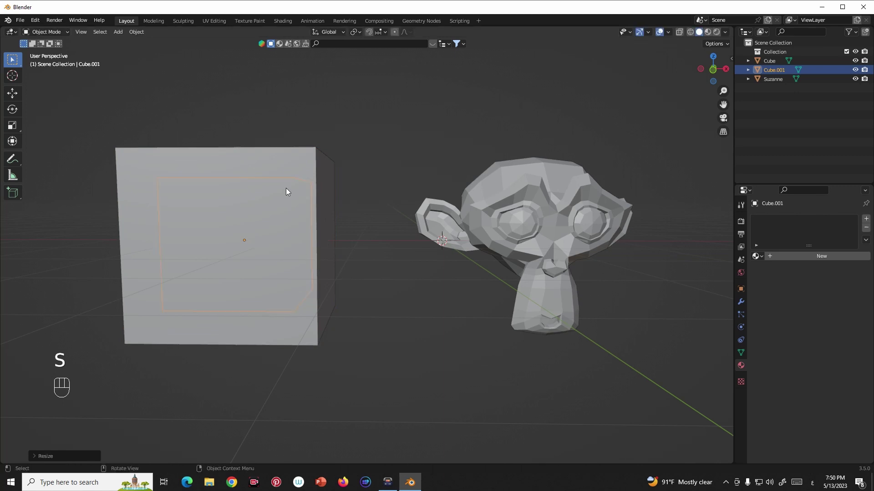
Join both cubes into one object with Ctrl+J, then select Suzanne and look around the scene.
click(292, 156)
key(ctrl+j)
click(554, 225)
middle_click(543, 251)
middle_click(503, 260)
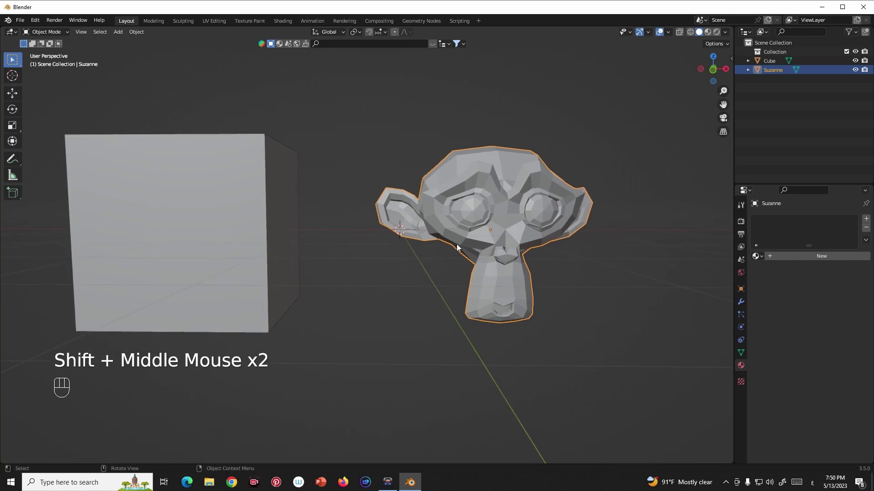
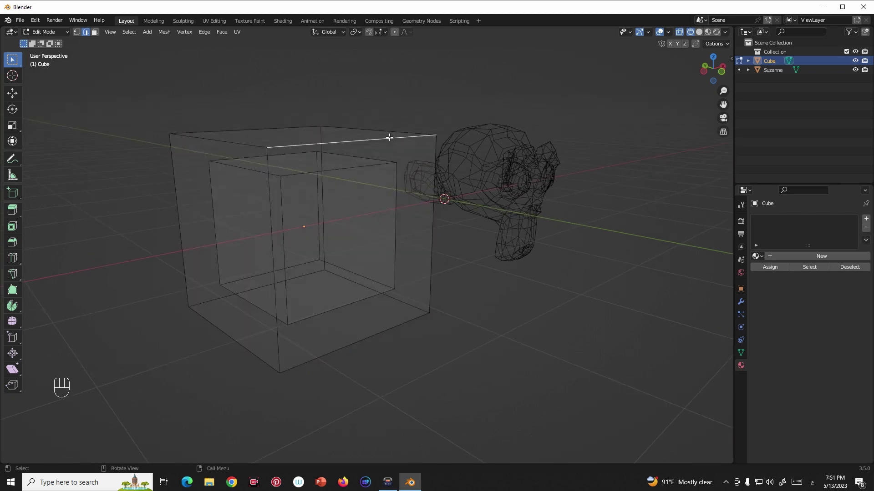
Select the inner cube's geometry with Ctrl+I, then open the scene of metarigs, Suzannes and primitives.
middle_click(412, 176)
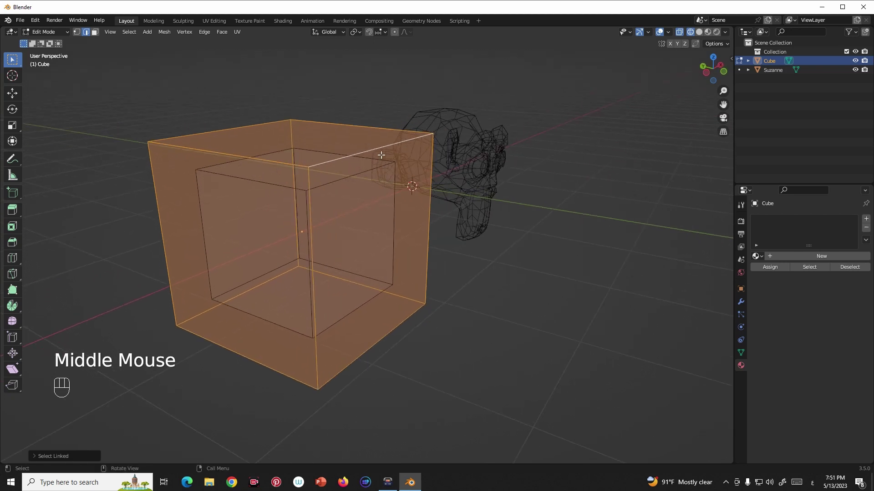
drag(370, 162, 353, 157)
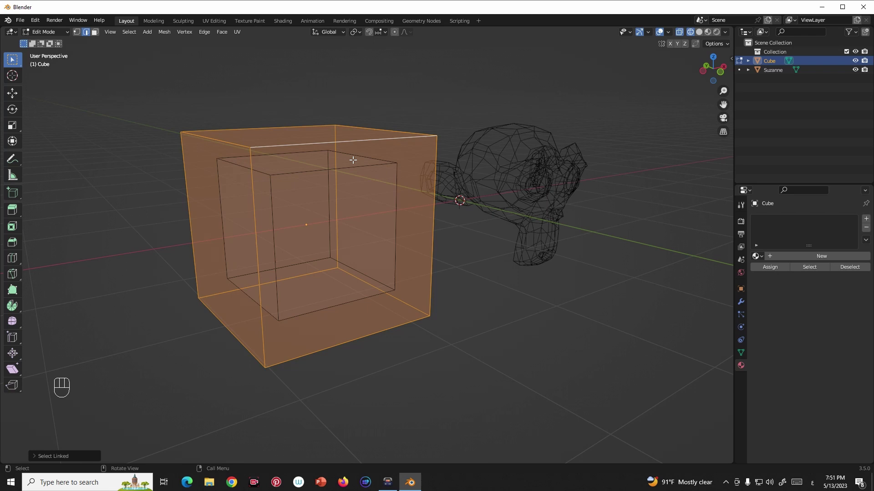
key(ctrl+i)
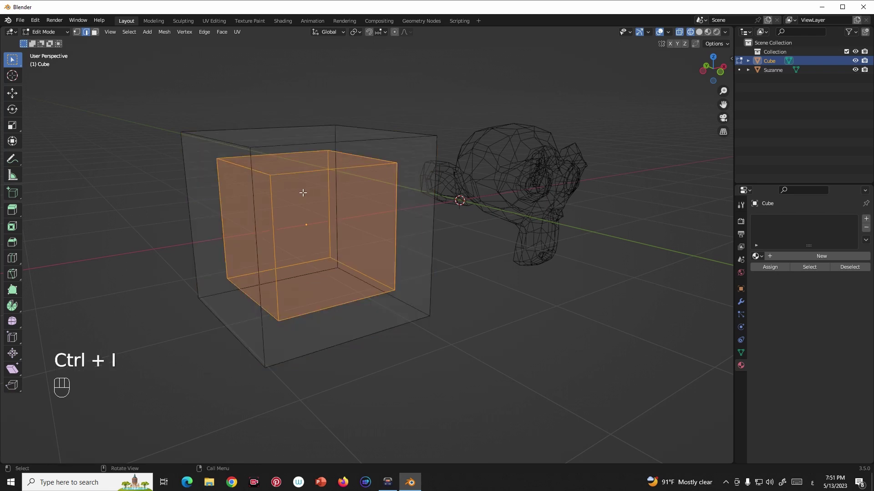
drag(308, 208, 303, 212)
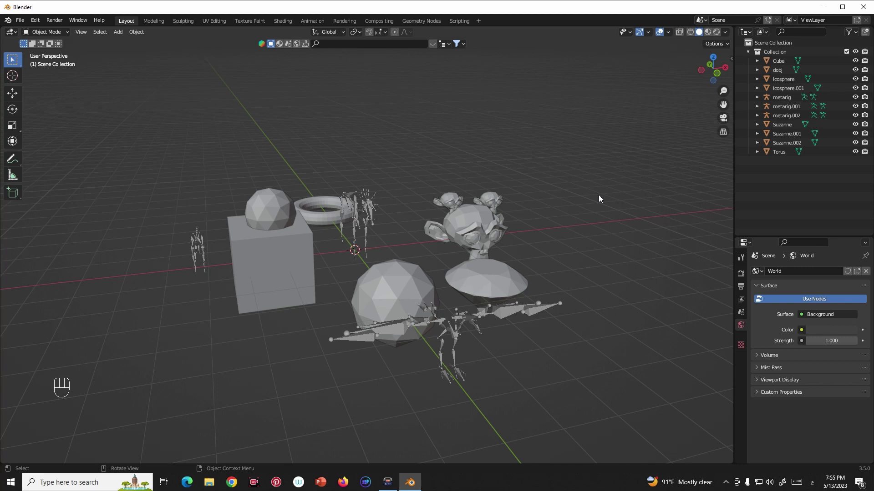
middle_click(622, 219)
middle_click(571, 224)
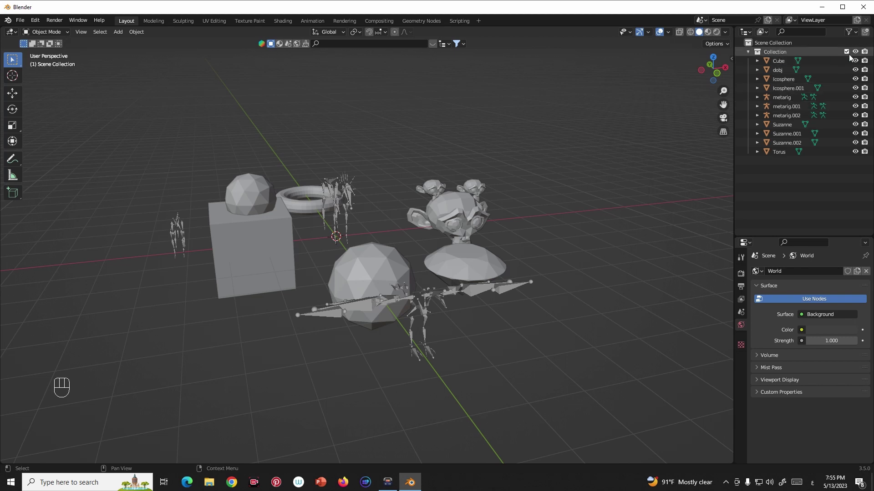
click(847, 55)
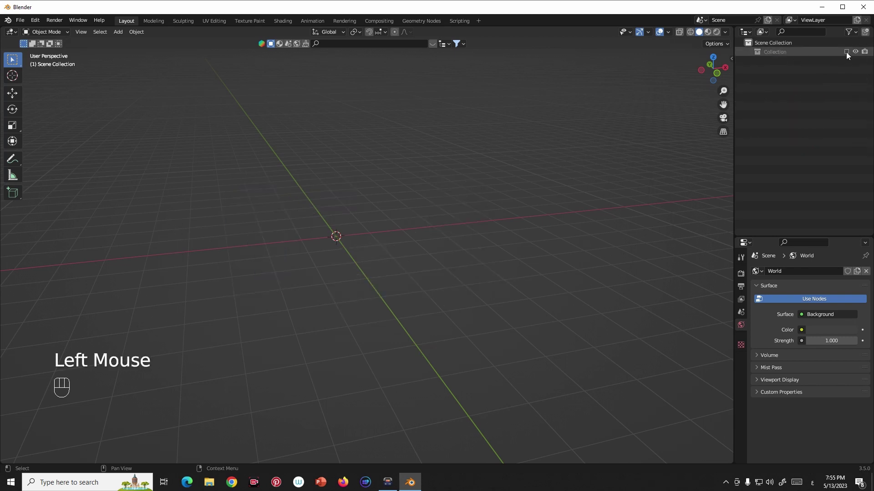
click(847, 55)
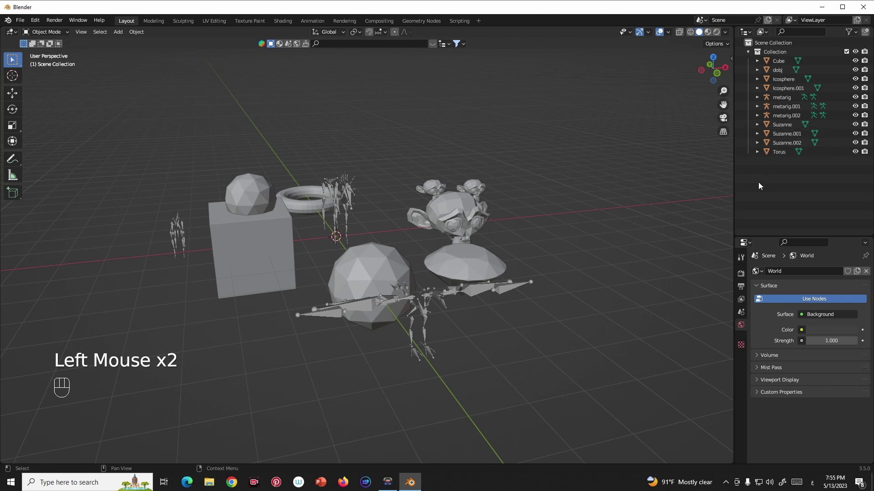
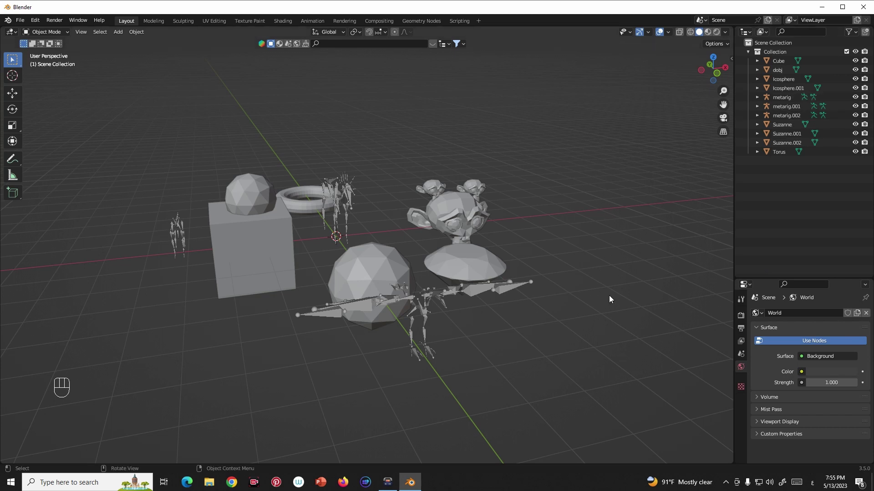
Select metarig, metarig.002 and metarig.001 together in the viewport.
middle_click(470, 211)
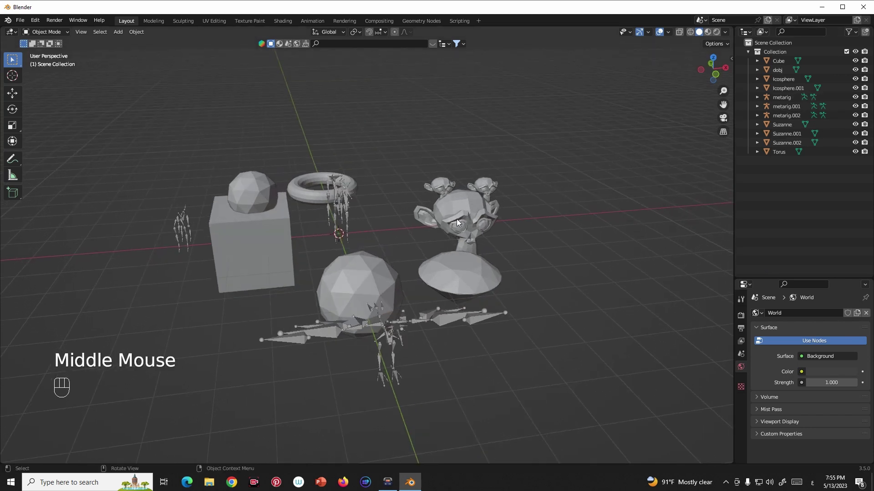
middle_click(462, 235)
drag(478, 268, 488, 262)
click(367, 194)
middle_click(410, 209)
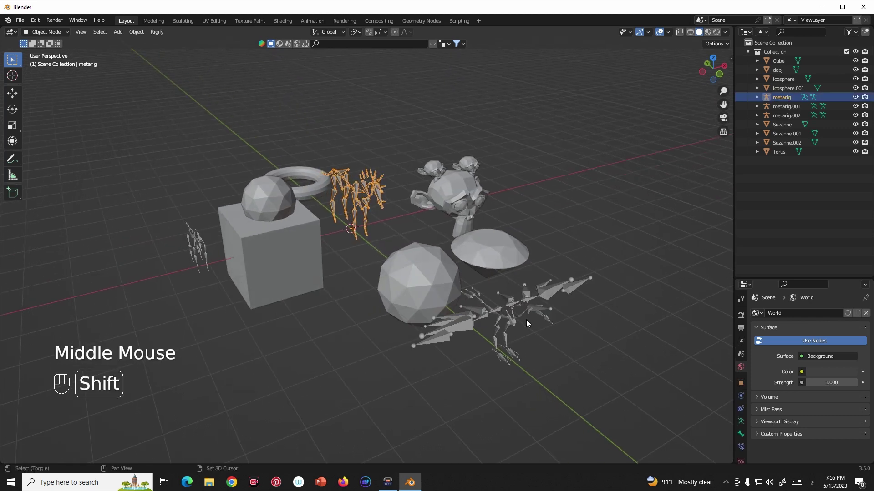
click(522, 314)
click(504, 310)
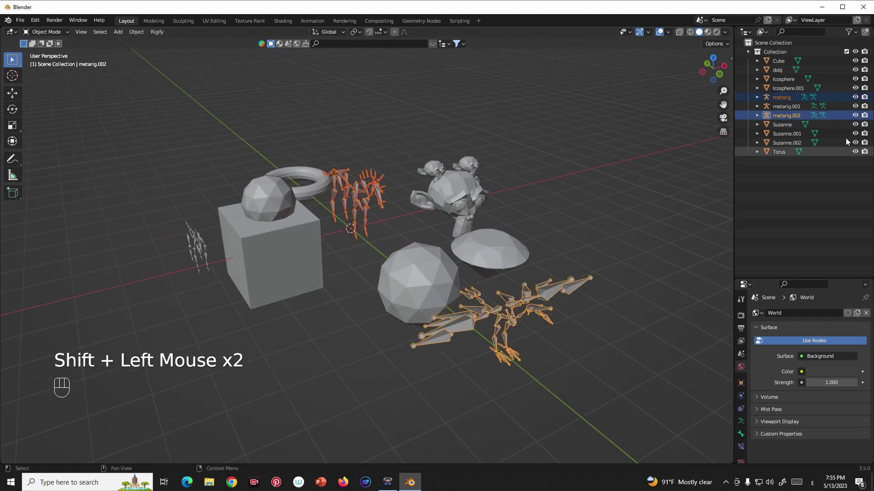
middle_click(502, 254)
click(196, 241)
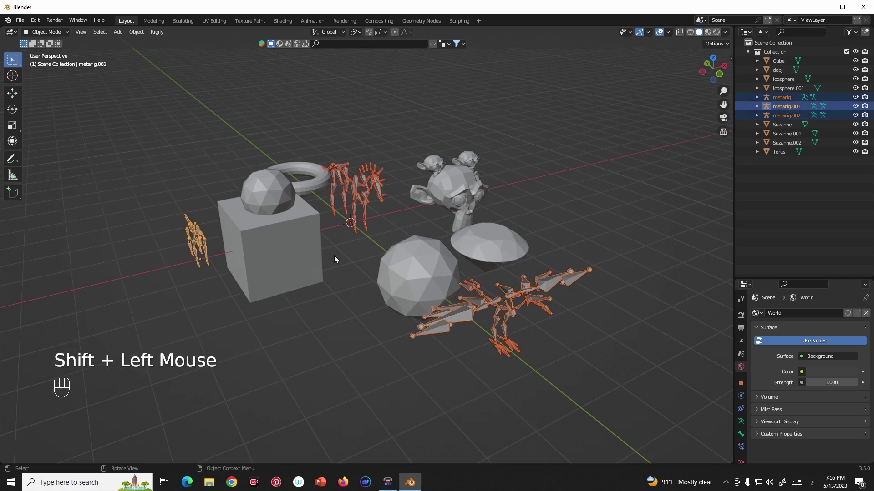
Move the three metarigs into a new collection named 1 and exclude it from the scene.
key(m)
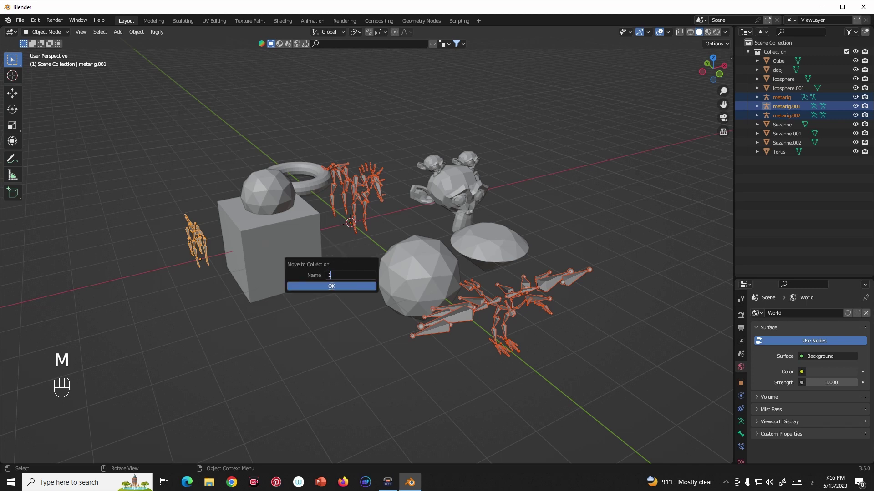
drag(748, 140, 848, 137)
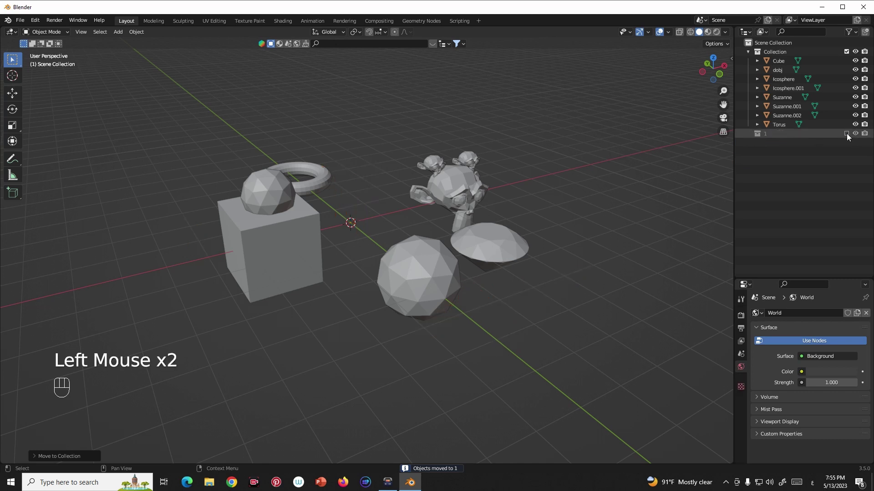
click(848, 136)
click(848, 137)
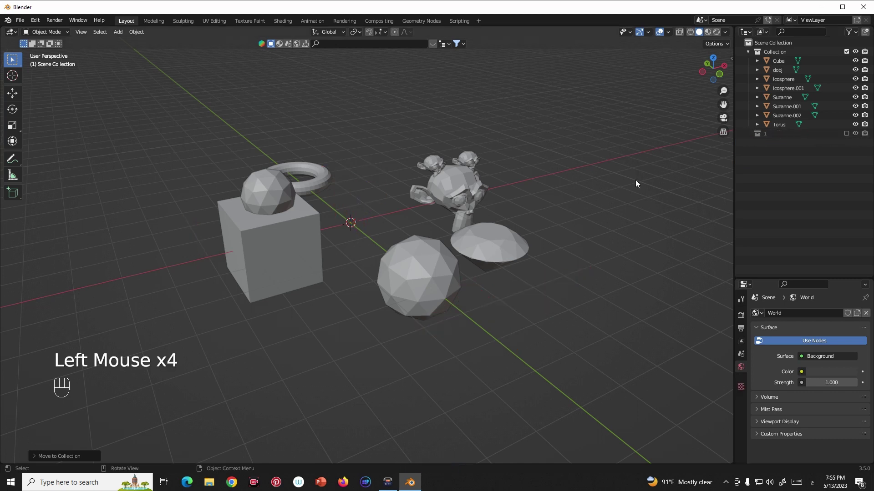
Move Suzanne, Suzanne.001, Suzanne.002 and dobj into a new collection named 2.
middle_click(461, 216)
click(477, 194)
middle_click(498, 169)
click(498, 167)
click(453, 168)
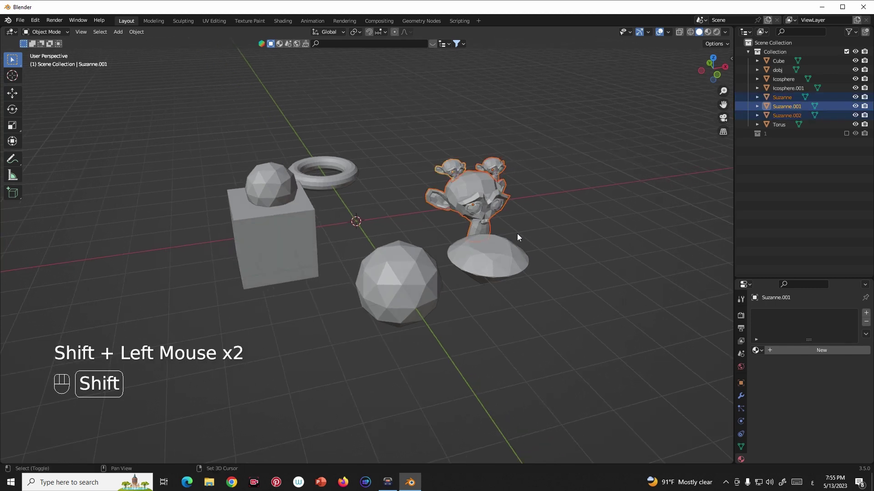
middle_click(513, 236)
click(479, 267)
key(m)
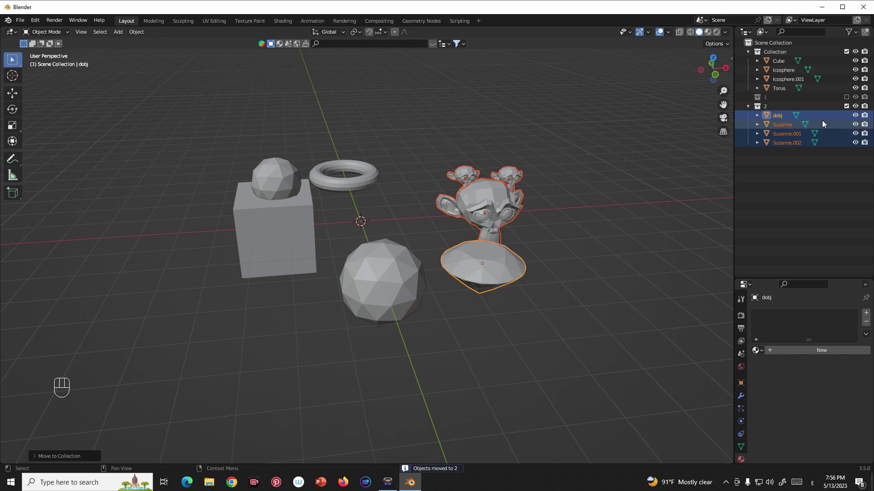
click(848, 108)
Move the Cube, Icospheres and Torus into a new collection named 3, left excluded.
drag(497, 230, 463, 231)
drag(382, 181, 283, 189)
click(283, 184)
click(310, 220)
click(403, 290)
key(m)
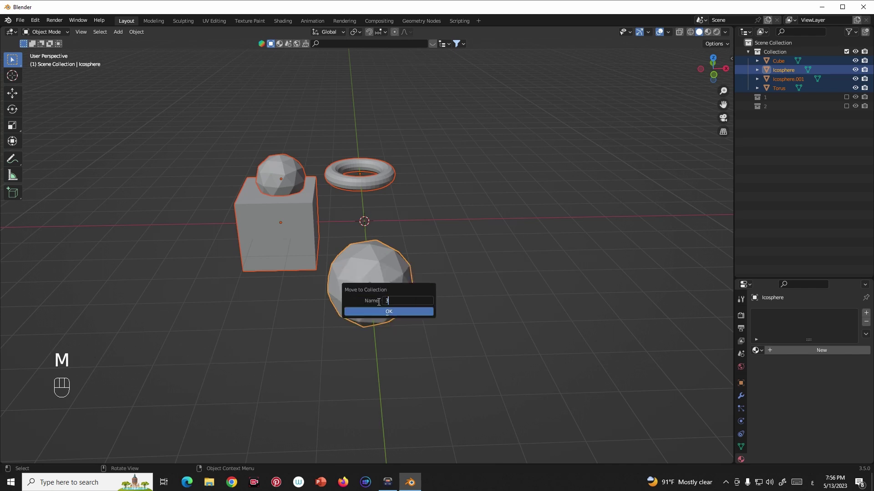
drag(749, 84, 760, 84)
click(850, 82)
Re-include collection 1 so the metarigs reappear in the scene.
middle_click(456, 220)
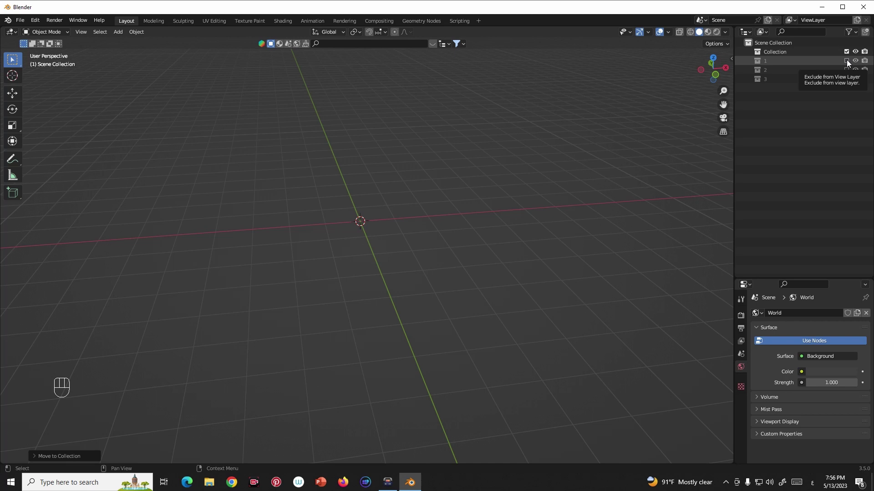
click(850, 62)
middle_click(486, 204)
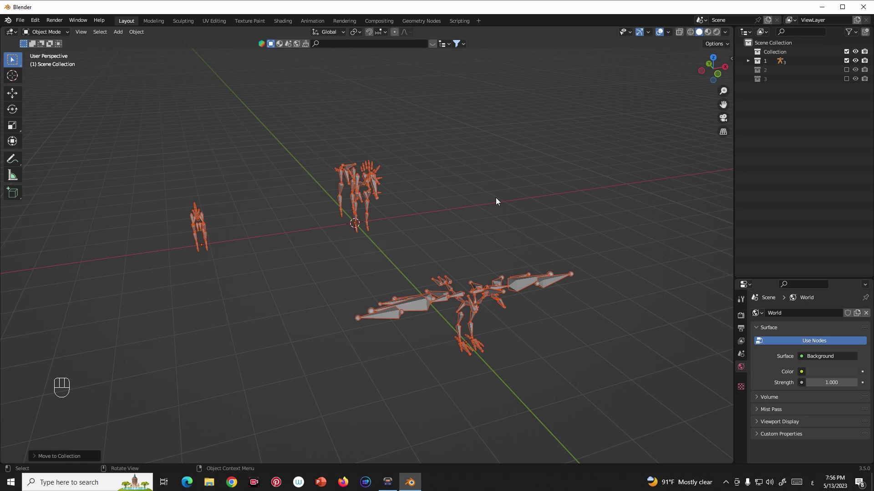
drag(450, 231, 468, 231)
click(462, 231)
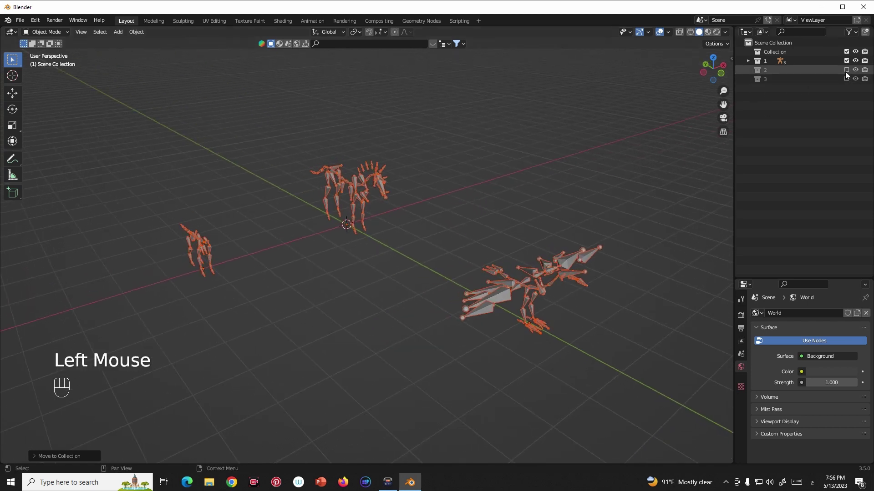
Re-include collection 2 so the Suzannes show while collection 3 stays excluded.
click(847, 75)
click(752, 74)
drag(548, 143, 567, 144)
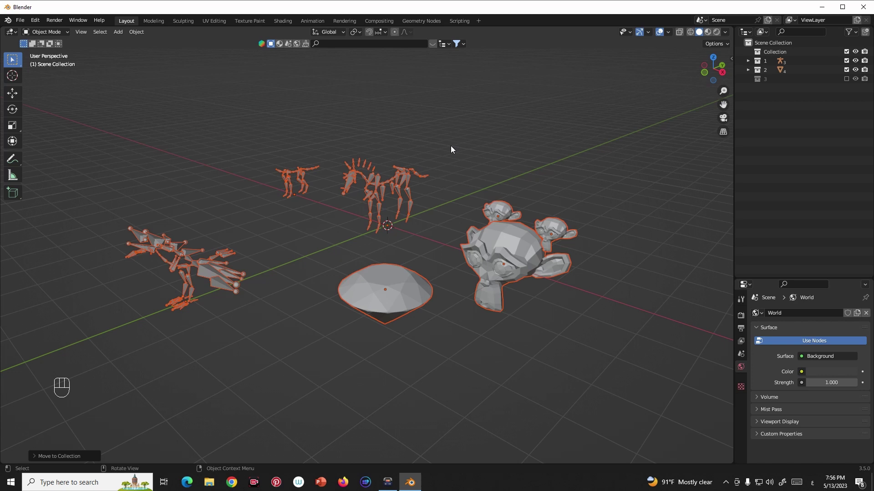
drag(424, 207, 504, 213)
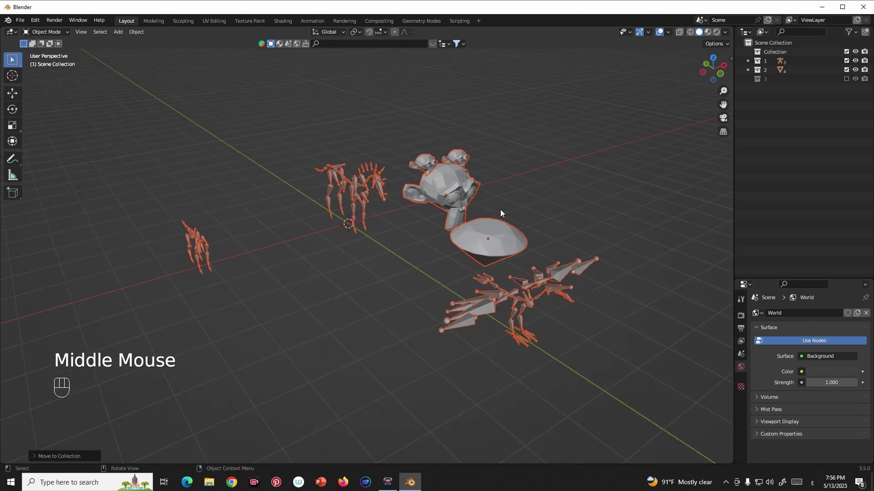